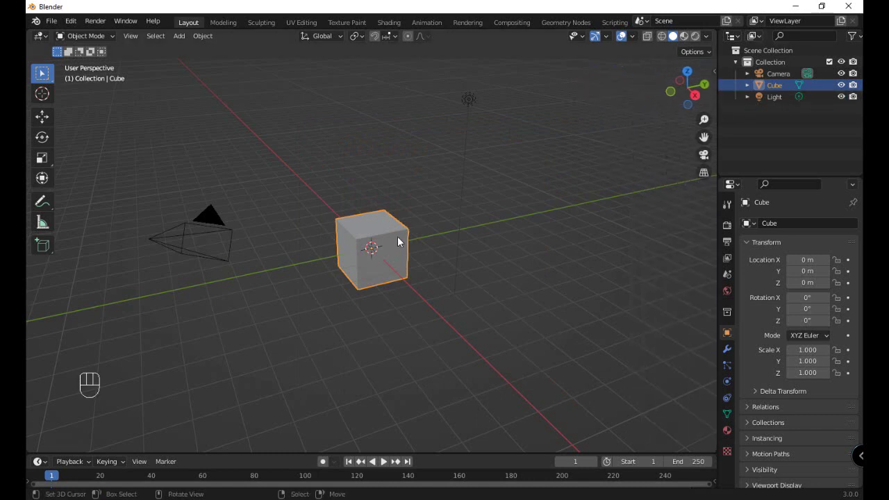
# - Delete the default cube and add a flat plane at the scene centre
pyautogui.press('Delete')
pyautogui.rightClick(476, 104)
pyautogui.press('Delete')
pyautogui.click(212, 228)
pyautogui.press('shift+a')
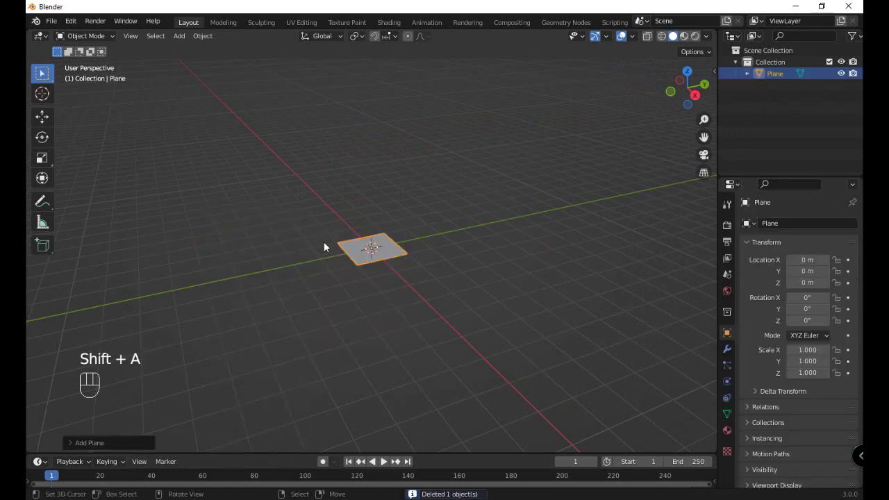
# - Scale the plane into a long rectangle, about 1.86 by 4.95
pyautogui.press('s')
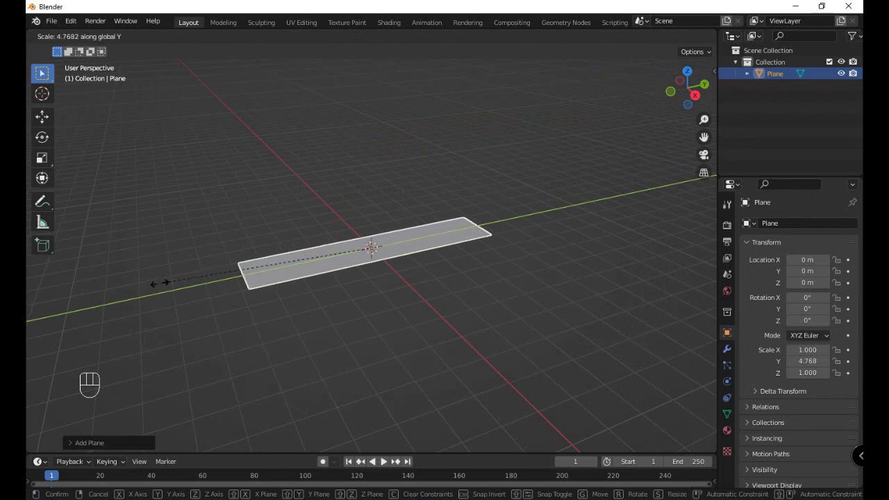
pyautogui.press('s')
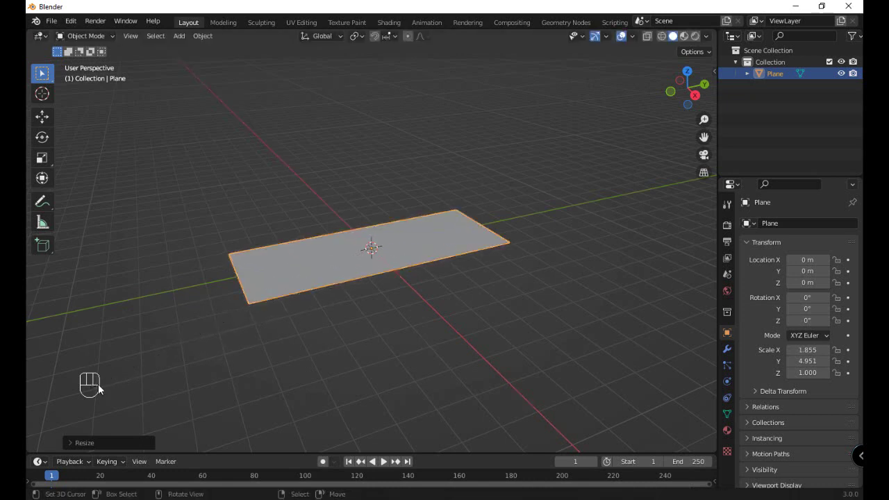
# - In Edit Mode, slice the plane with about 19 crosswise cuts and switch to edge select
pyautogui.press('Tab')
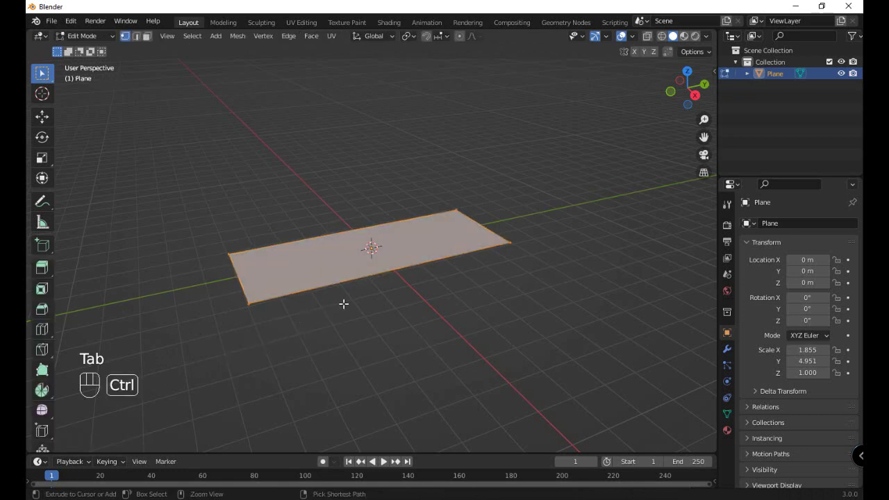
pyautogui.press('ctrl+r')
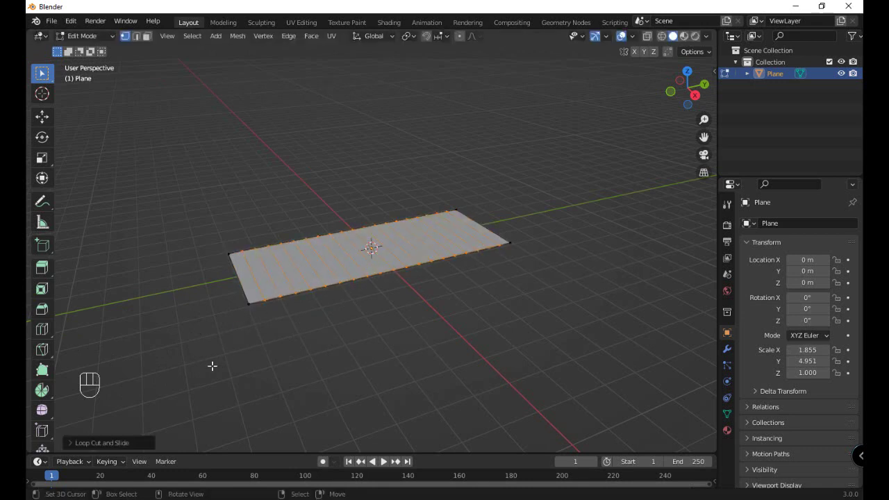
pyautogui.click(144, 40)
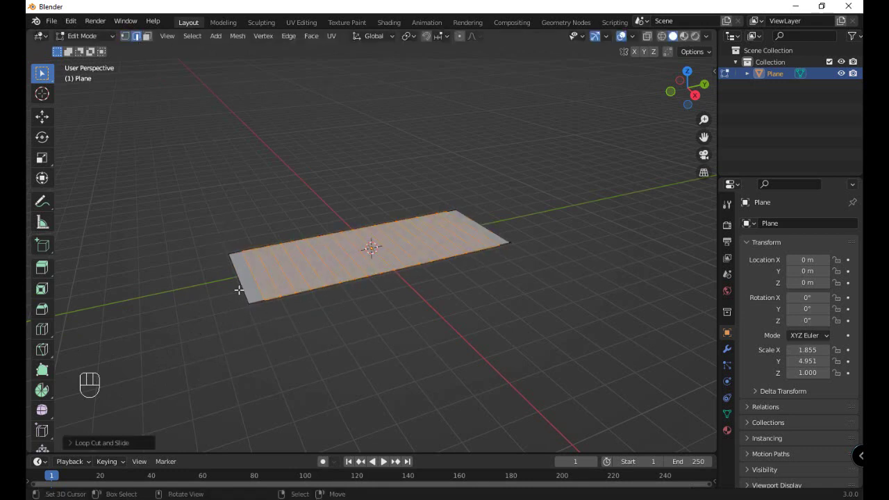
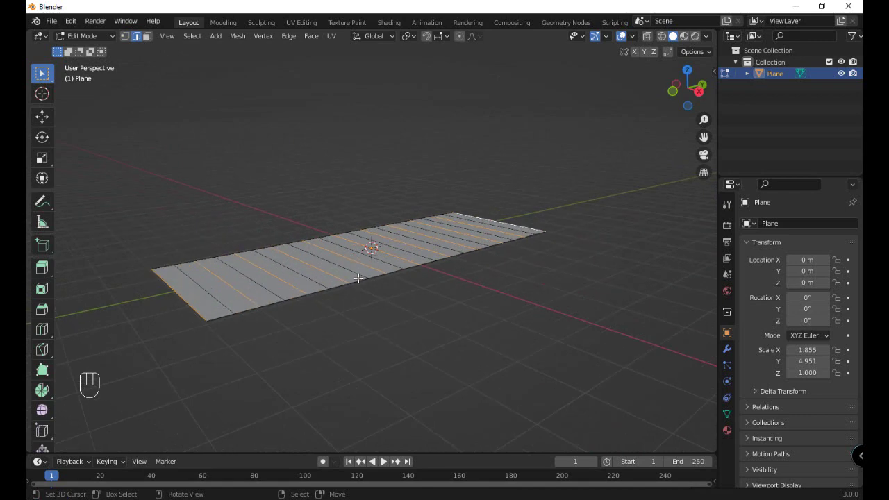
# - Raise alternate edges into zigzag ridges, extrude thickness, and return to Object Mode
pyautogui.press('g')
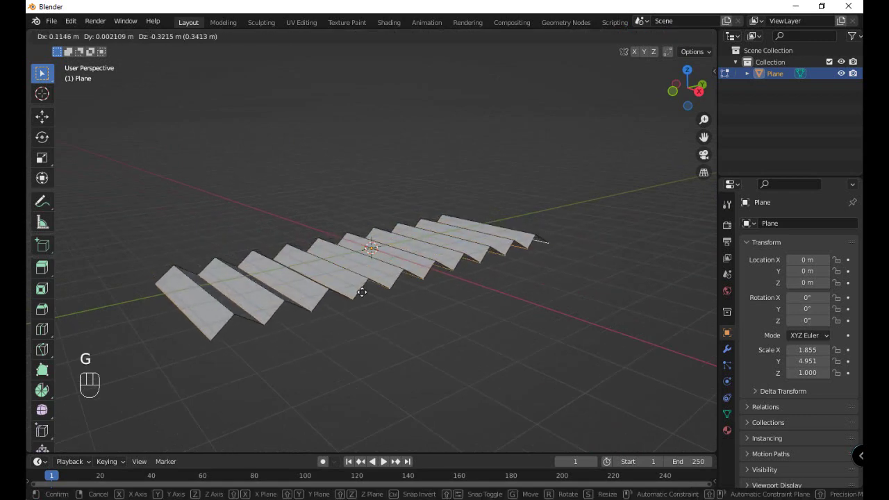
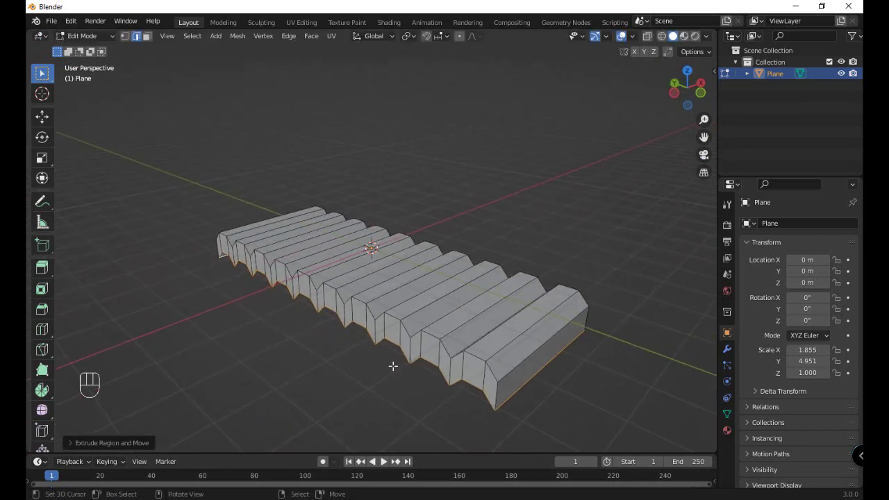
pyautogui.press('Tab')
pyautogui.moveTo(425, 358); pyautogui.dragTo(418, 345)
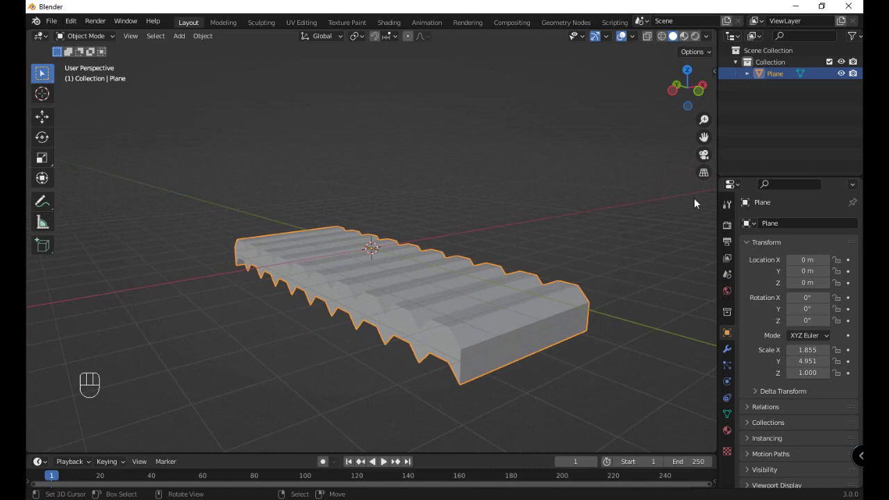
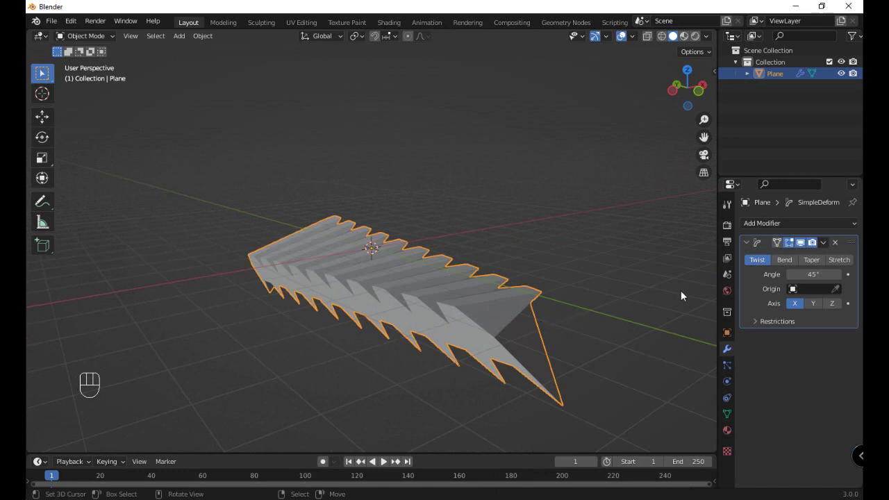
# - Set the Simple Deform modifier to Bend with Angle 180° around the Z axis
pyautogui.click(782, 261)
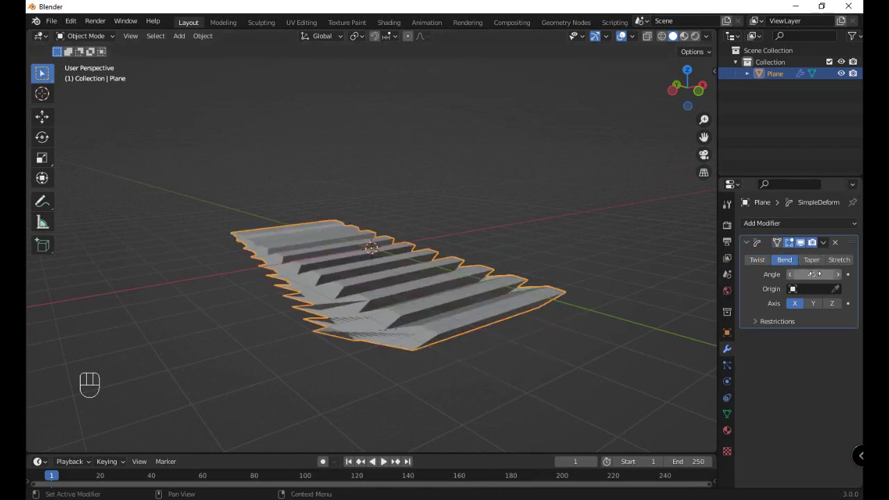
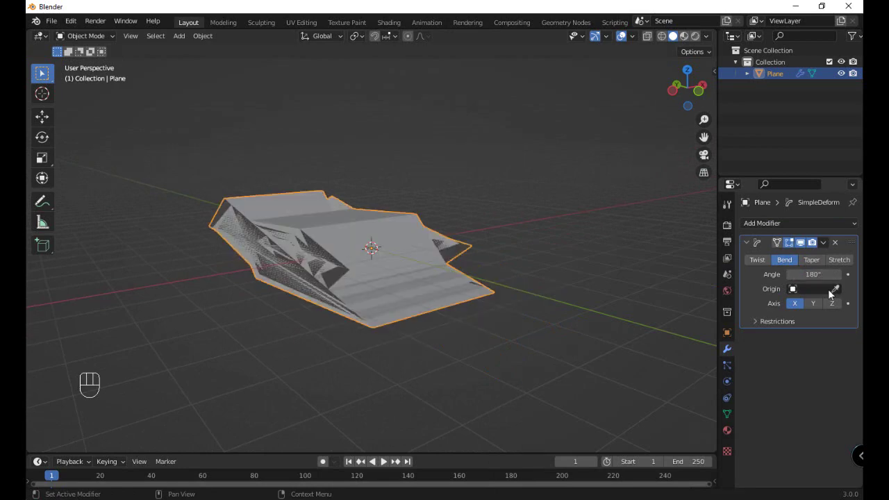
pyautogui.click(834, 312)
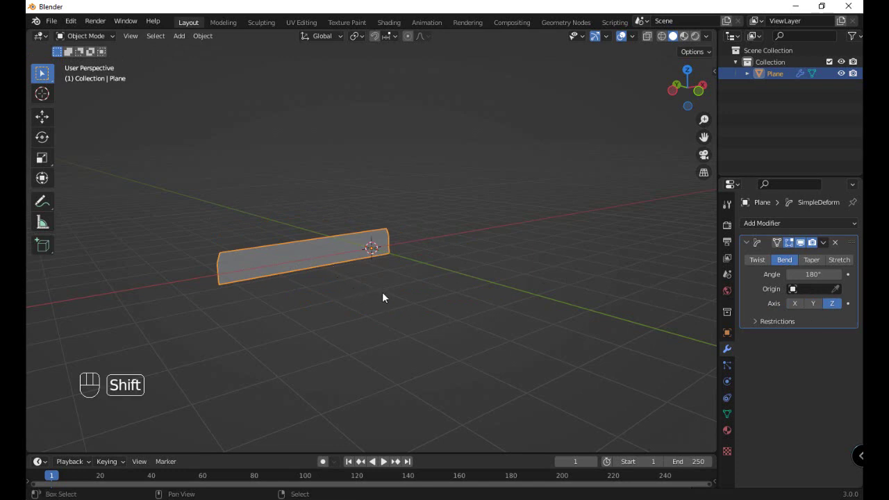
# - Add an Empty and use it as the Simple Deform bend origin
pyautogui.press('shift+a')
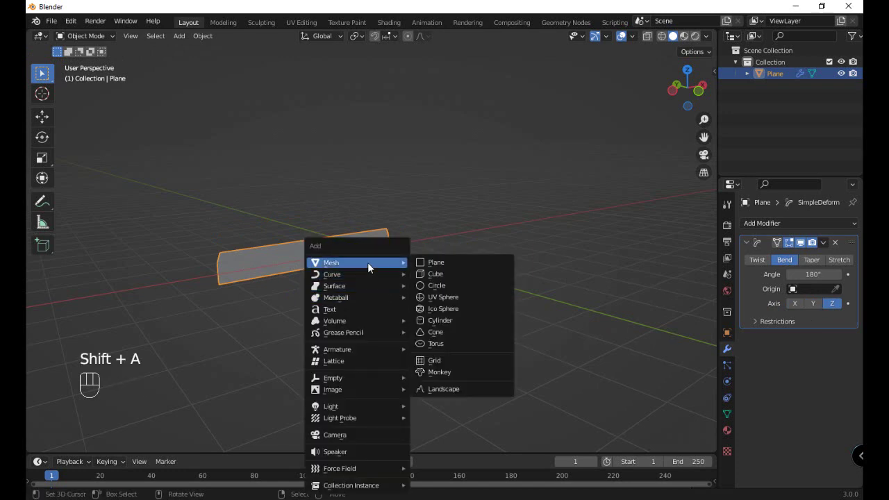
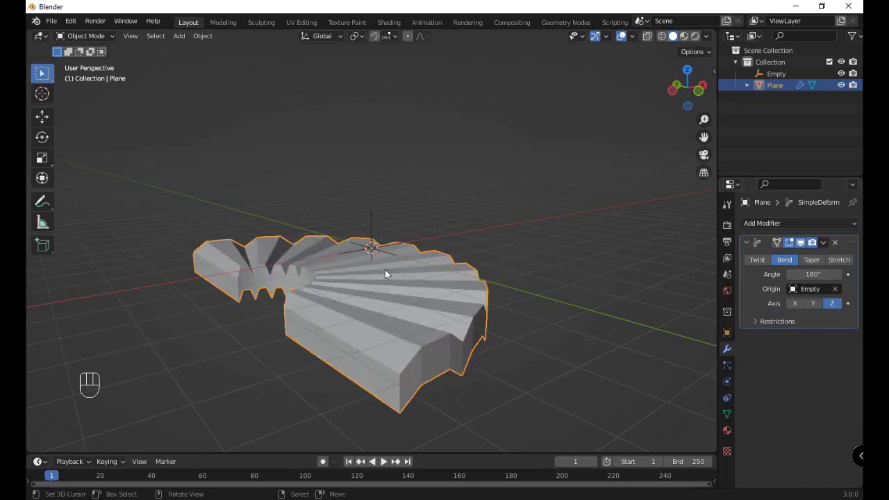
pyautogui.moveTo(380, 266); pyautogui.dragTo(410, 290)
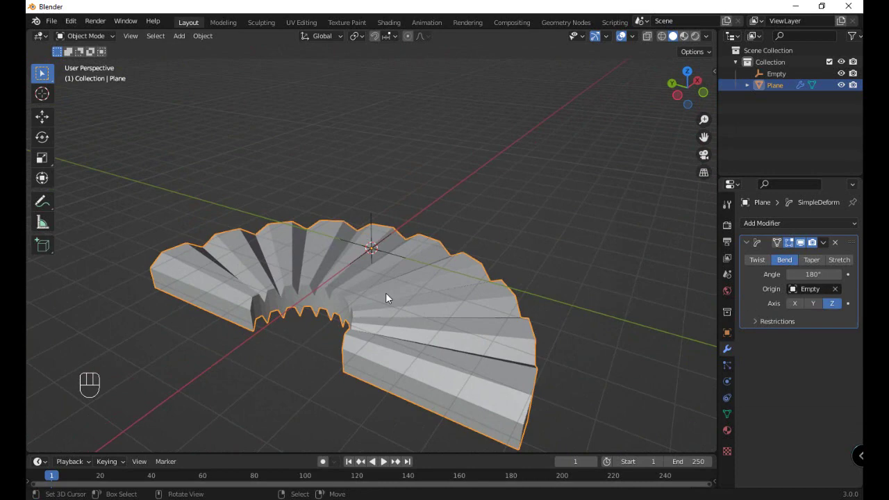
# - Rotate the whole mesh 90° in Edit Mode so the bend curls it into a ribbed half-ring
pyautogui.press('Tab')
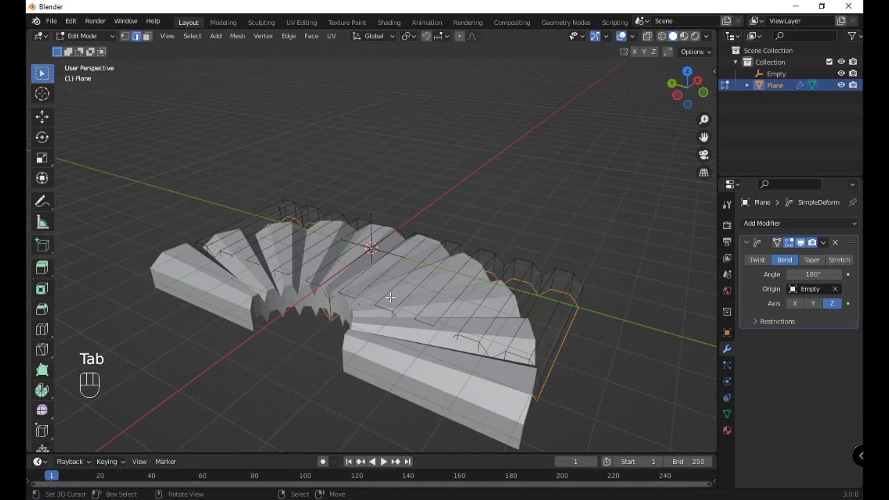
pyautogui.press('a')
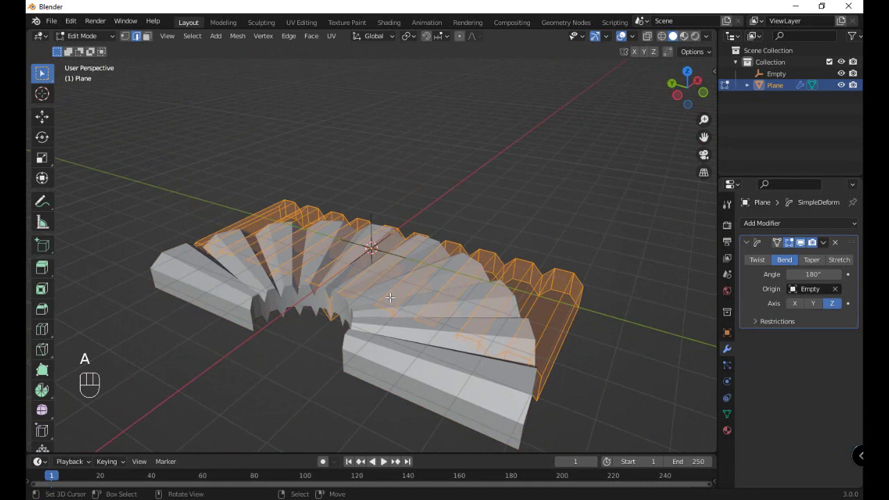
pyautogui.press('r')
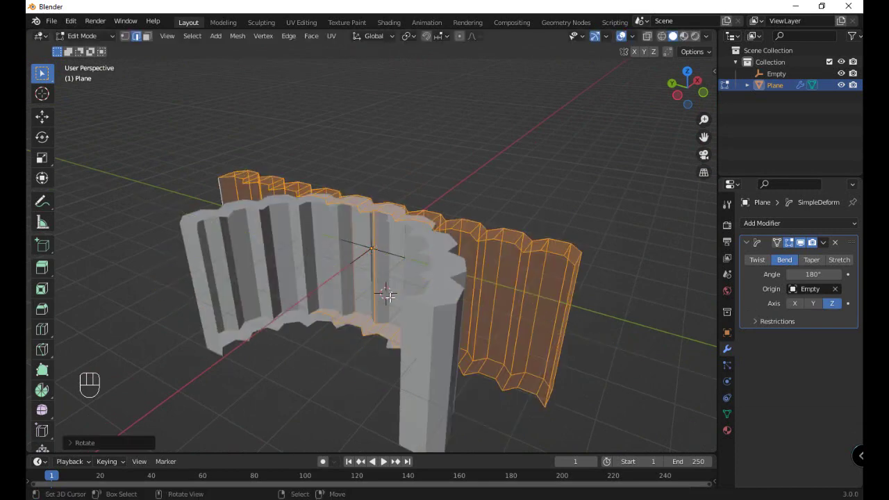
pyautogui.press('Tab')
pyautogui.moveTo(437, 282); pyautogui.dragTo(356, 295)
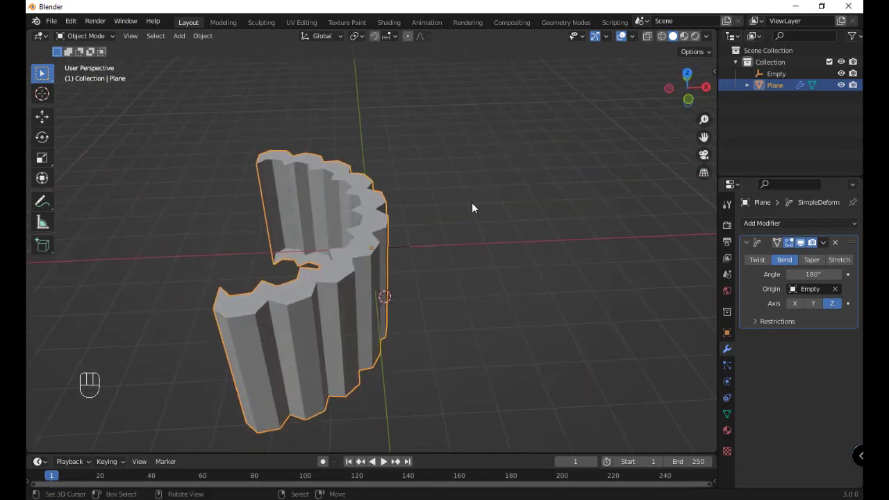
# - Rotate the Empty -90° around Y so the sheet arches into a canopy
pyautogui.click(779, 74)
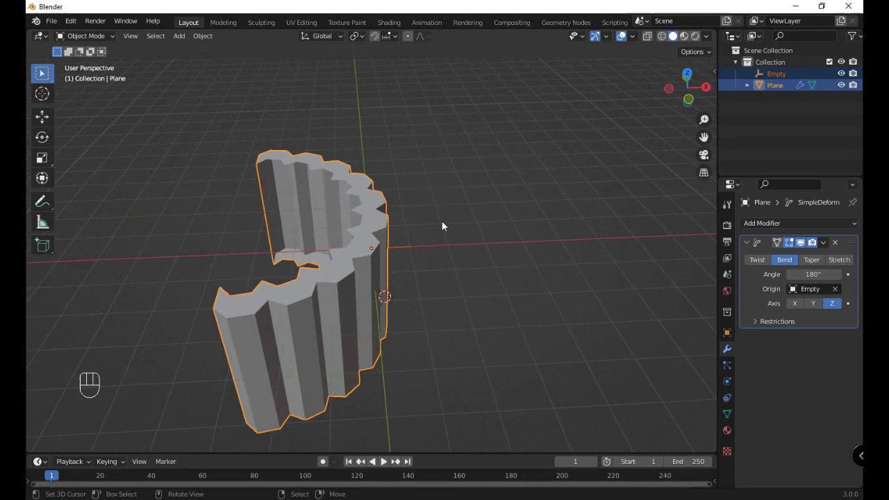
pyautogui.press('r')
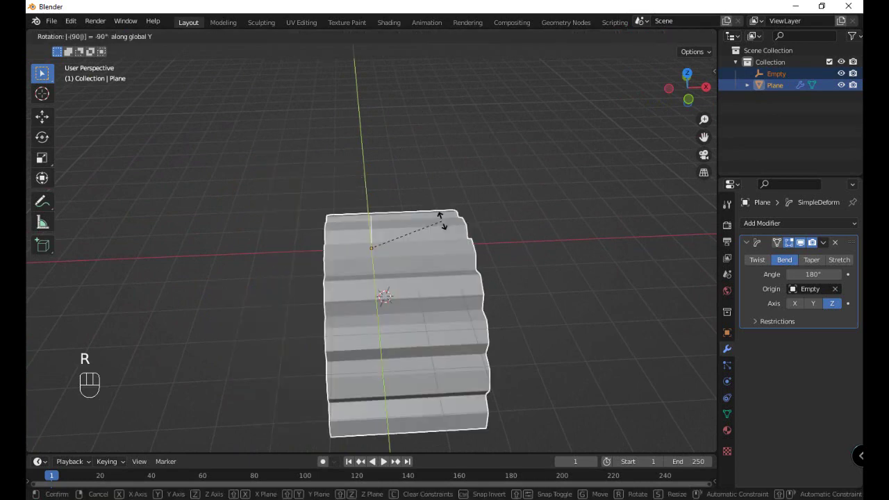
pyautogui.moveTo(394, 277); pyautogui.dragTo(465, 234)
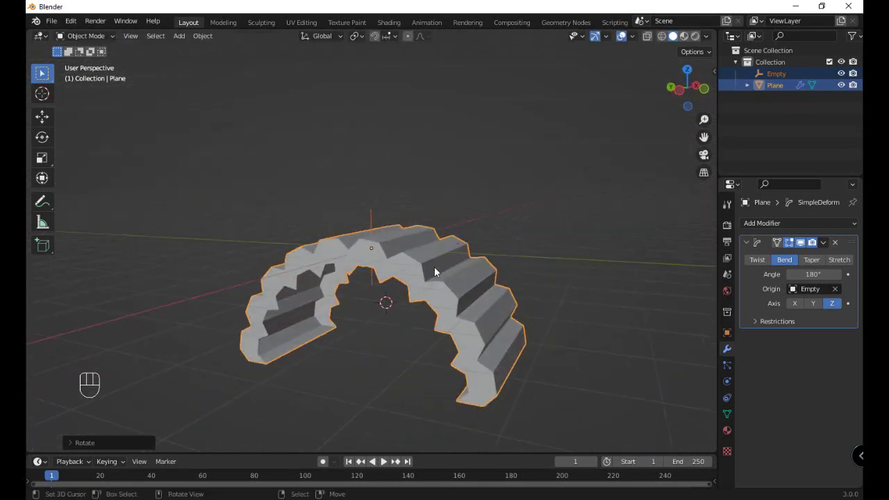
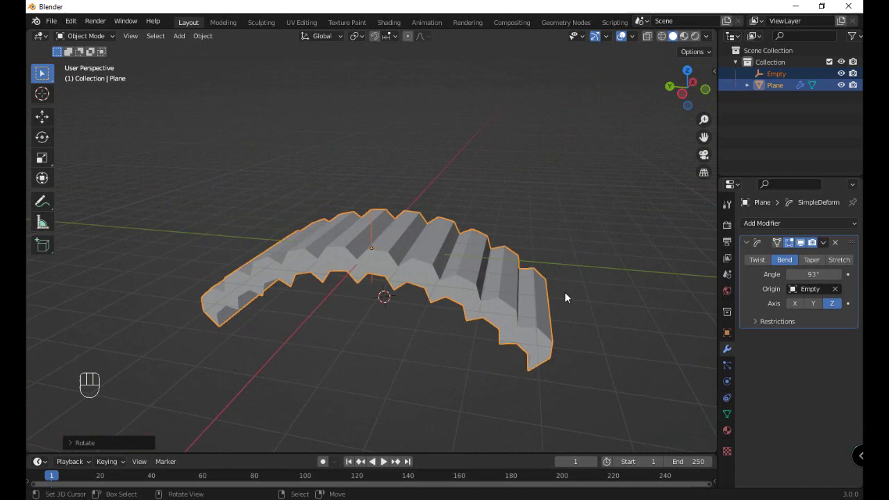
# - Reduce the bend Angle to 93° and view the canopy from the front orthographic view
pyautogui.rightClick(508, 293)
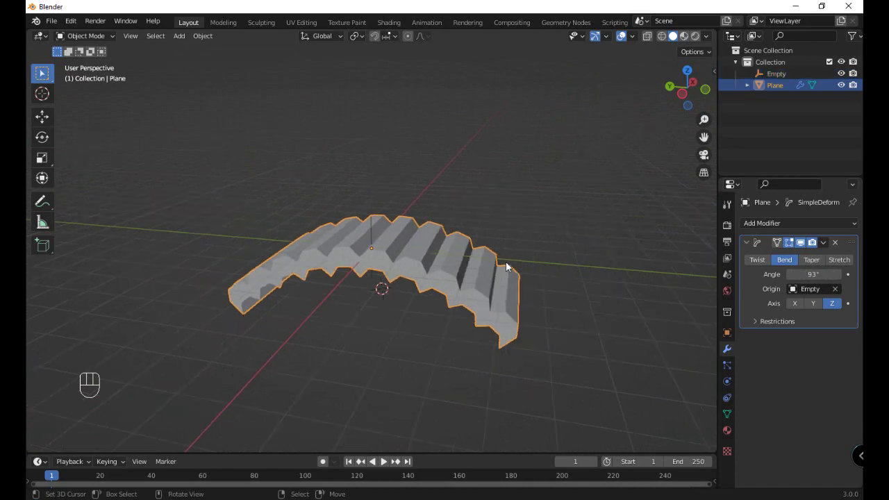
pyautogui.press('KP_5')
pyautogui.press('KP_1')
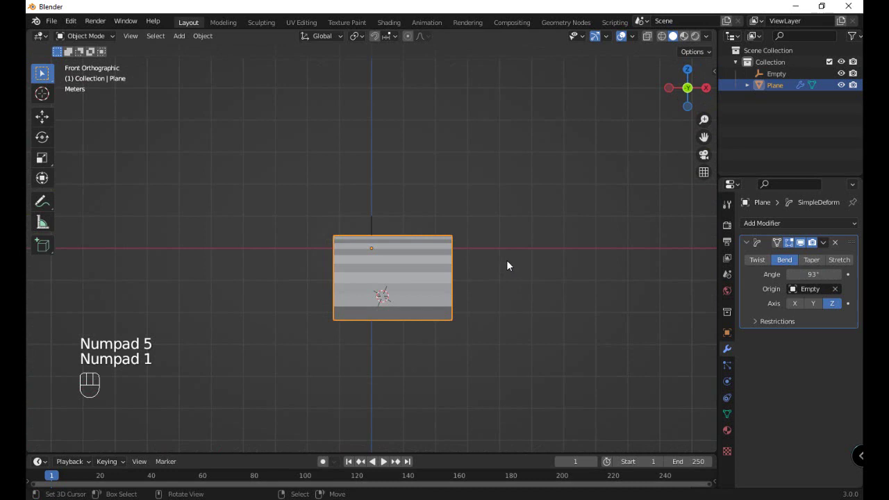
# - View the canopy from the side and place the 3D cursor under the arch, checking from above
pyautogui.press('KP_2')
pyautogui.press('KP_3')
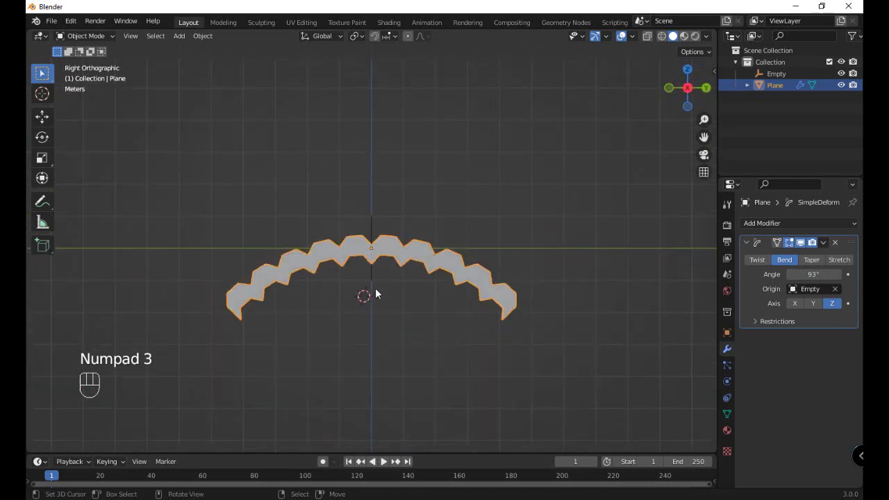
pyautogui.click(373, 313)
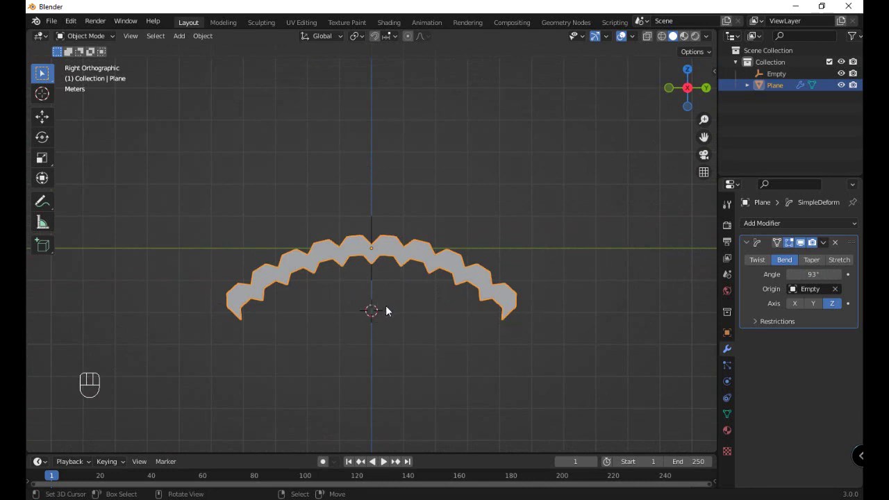
pyautogui.press('KP_7')
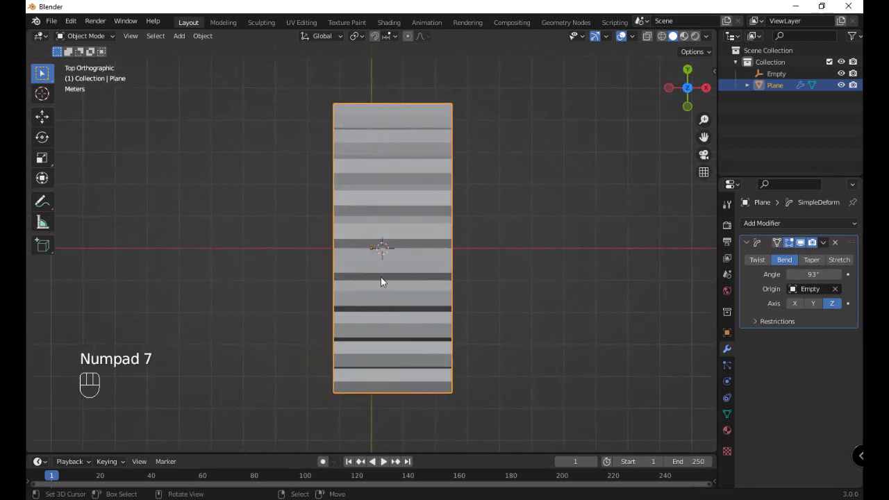
# - Refine the 3D cursor position beneath the canopy's centre from the side view
pyautogui.click(393, 260)
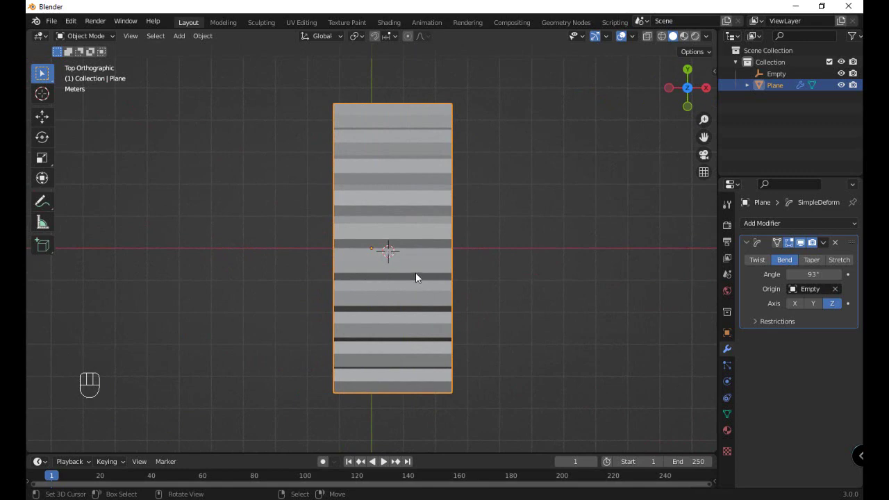
pyautogui.press('KP_3')
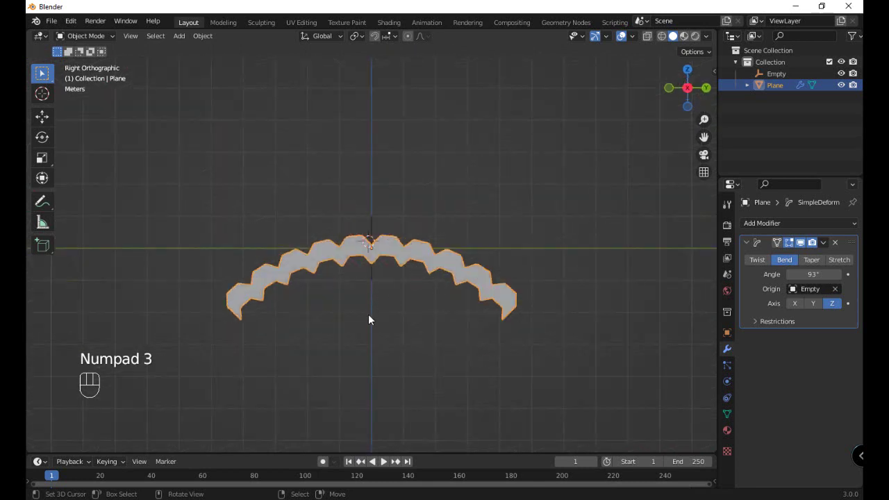
pyautogui.click(376, 334)
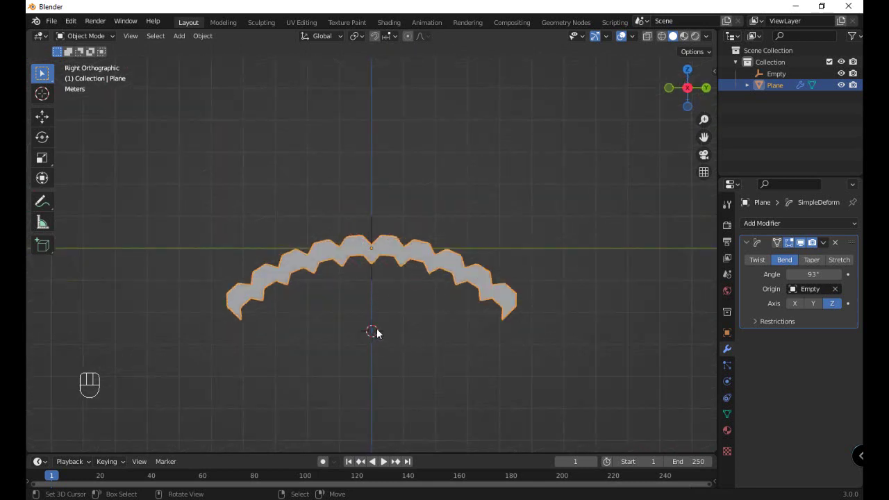
# - Add a cube beneath the canopy and scale it about 2.06 along Y to match the arch width
pyautogui.press('shift+a')
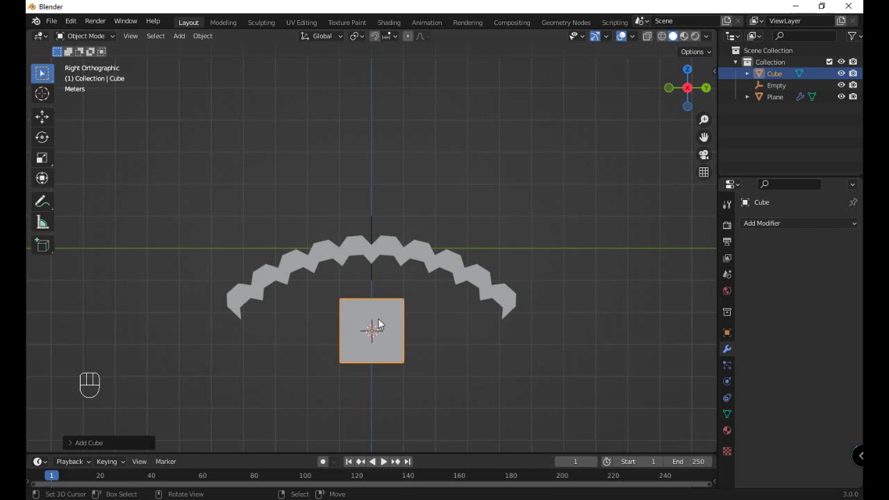
pyautogui.press('s')
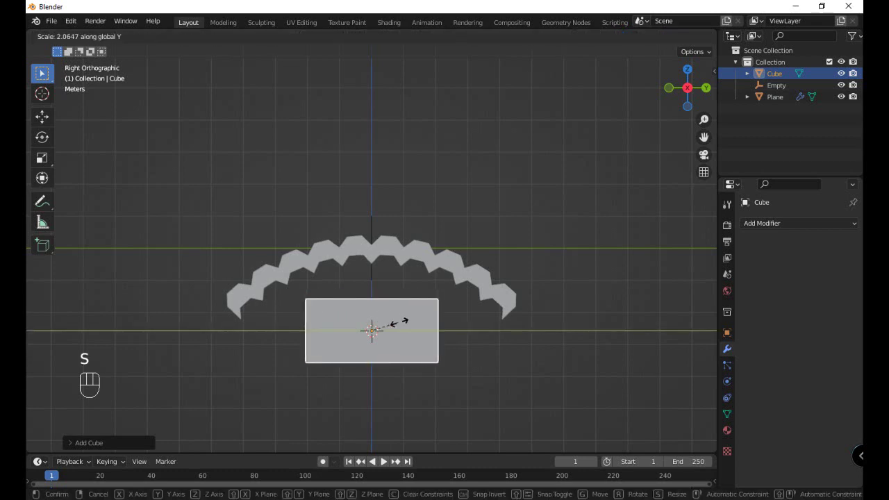
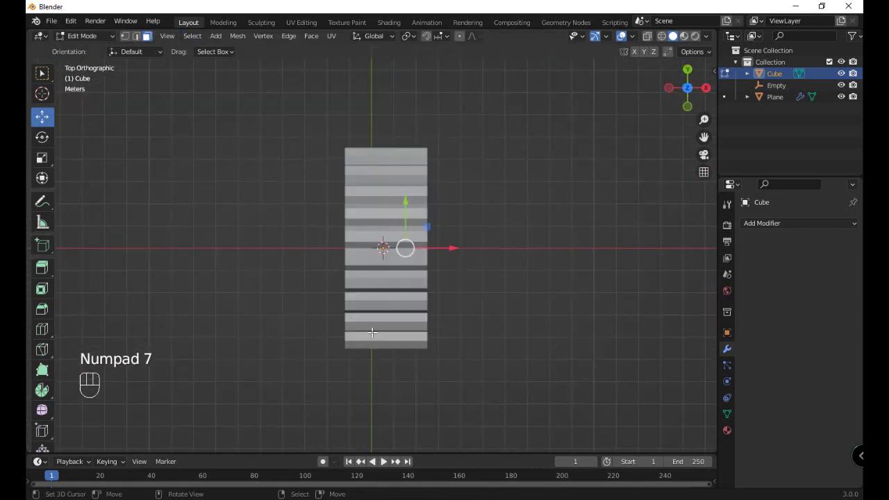
# - In wireframe and top view, move the cube's end face so the block spans the canopy's length
pyautogui.press('z')
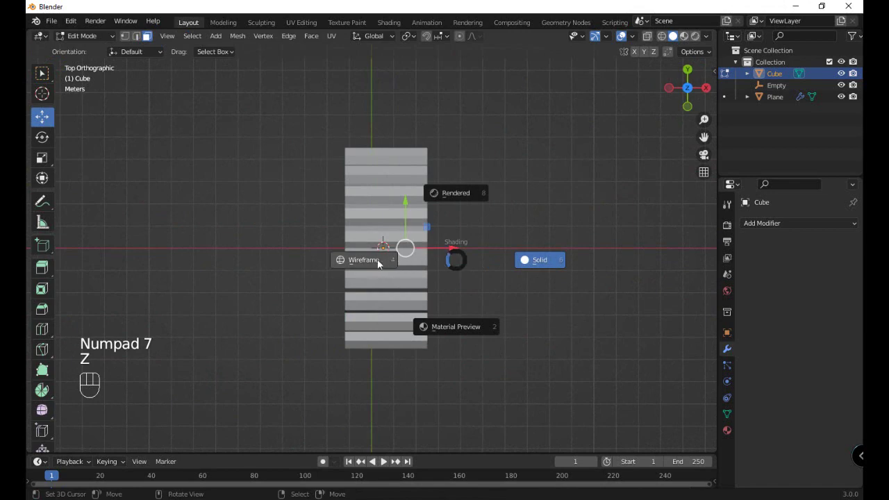
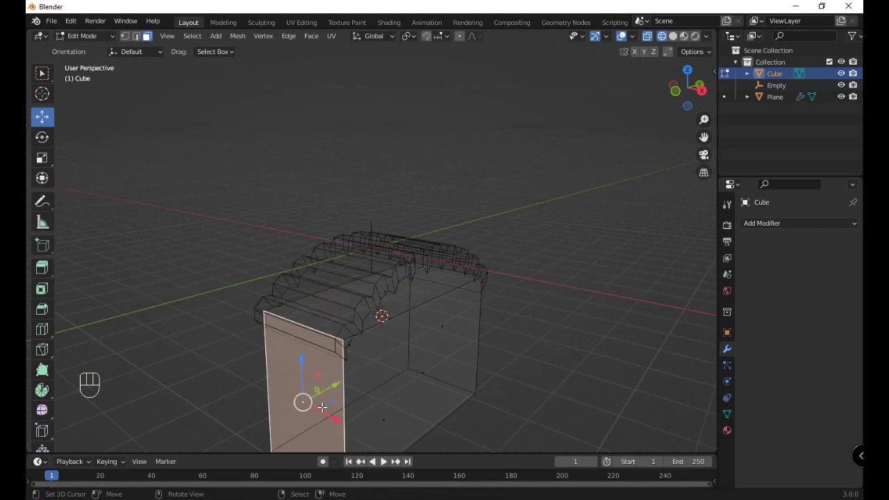
pyautogui.press('KP_7')
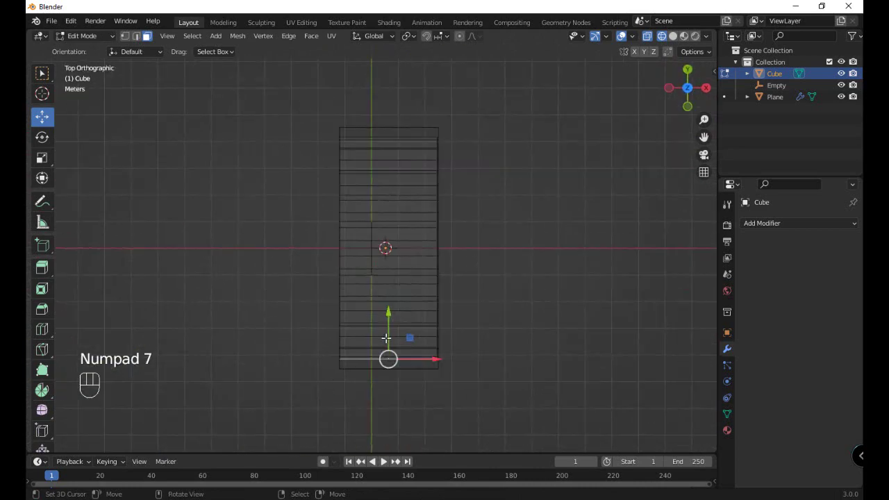
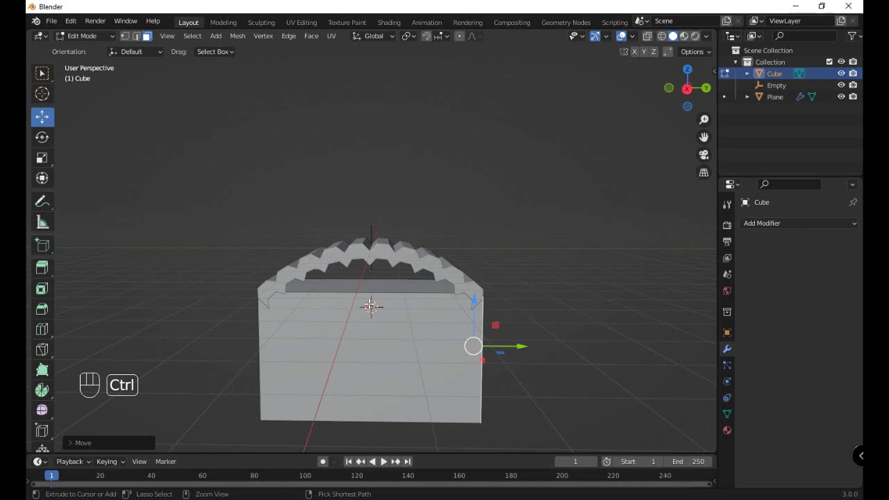
# - Add several evenly spaced vertical loop cuts across the block under the canopy folds
pyautogui.press('ctrl+r')
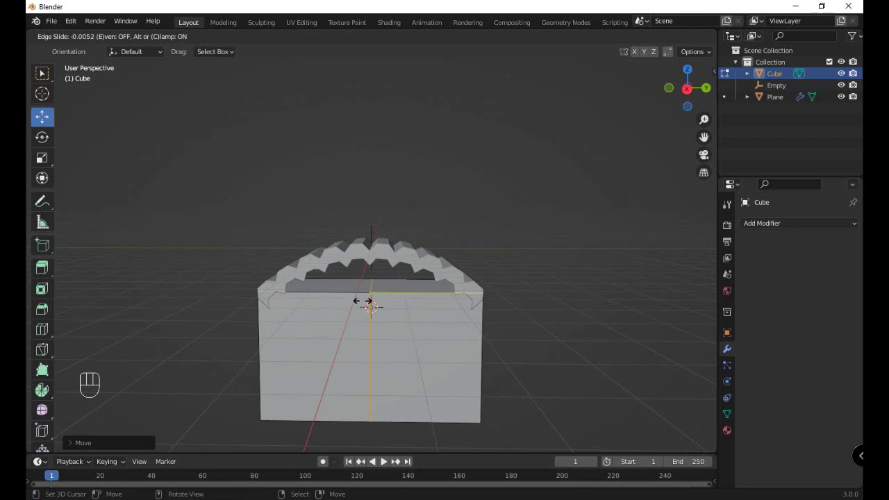
pyautogui.press('ctrl+z')
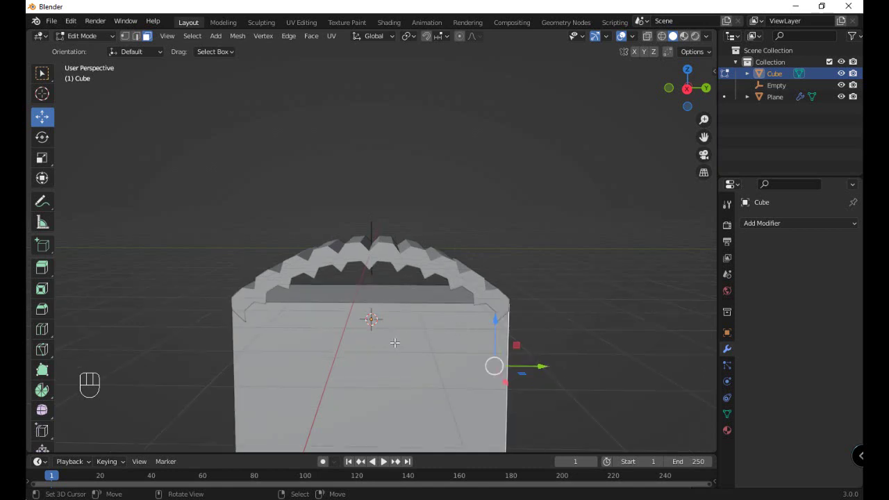
pyautogui.press('ctrl+r')
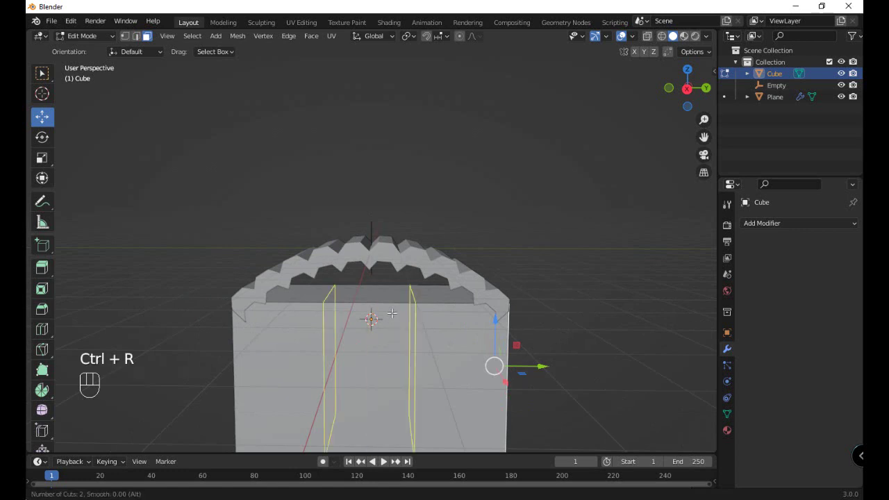
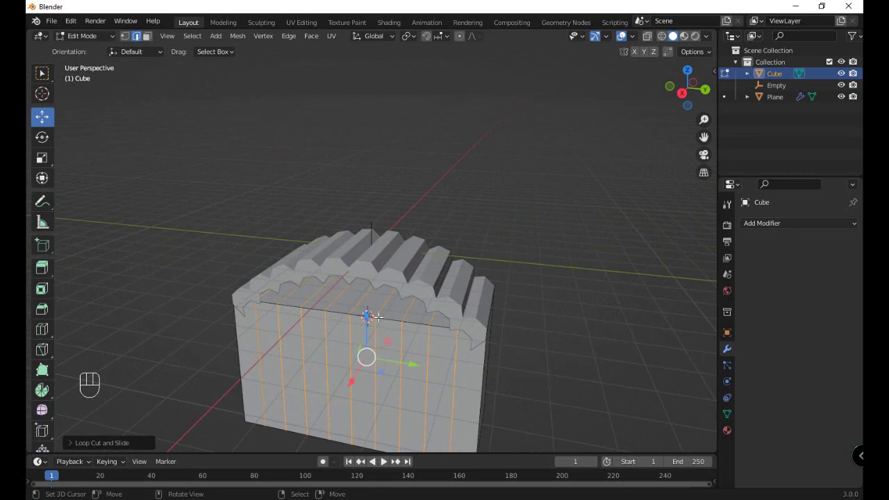
# - Deselect the new cuts and switch to face select
pyautogui.press('a')
pyautogui.press('a')
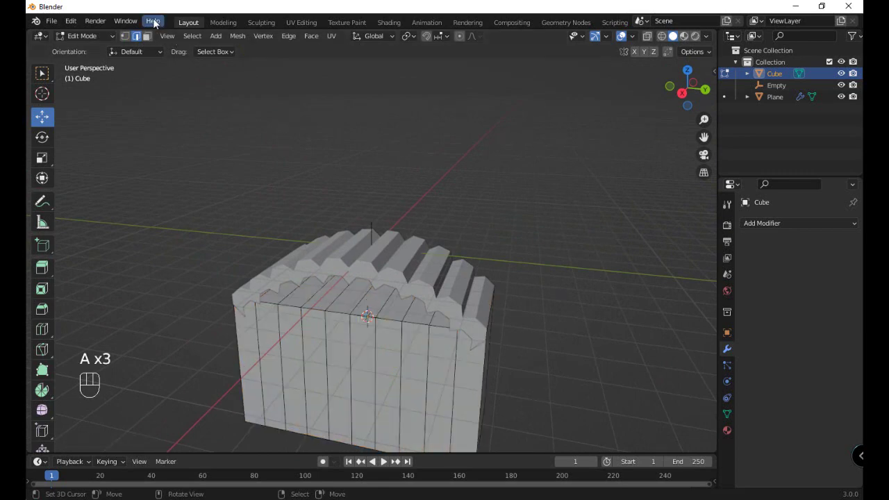
pyautogui.click(146, 42)
# - Box-select the block's top faces, then add its end faces to the selection
pyautogui.press('c')
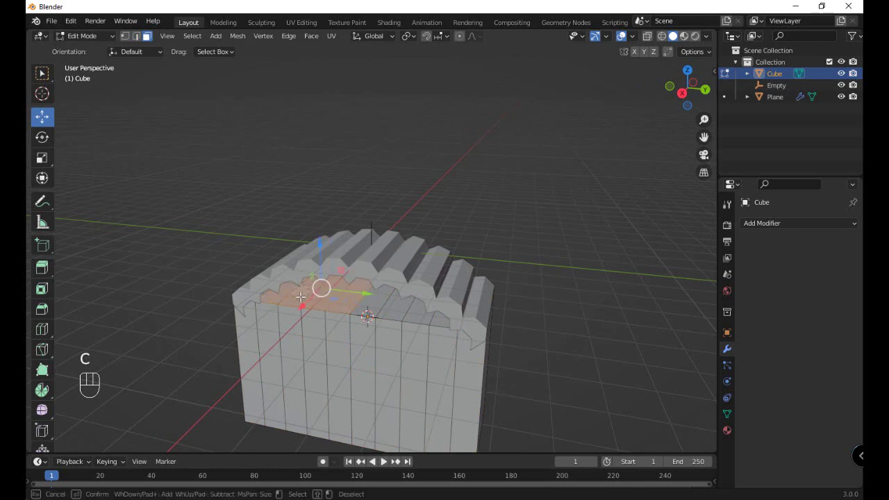
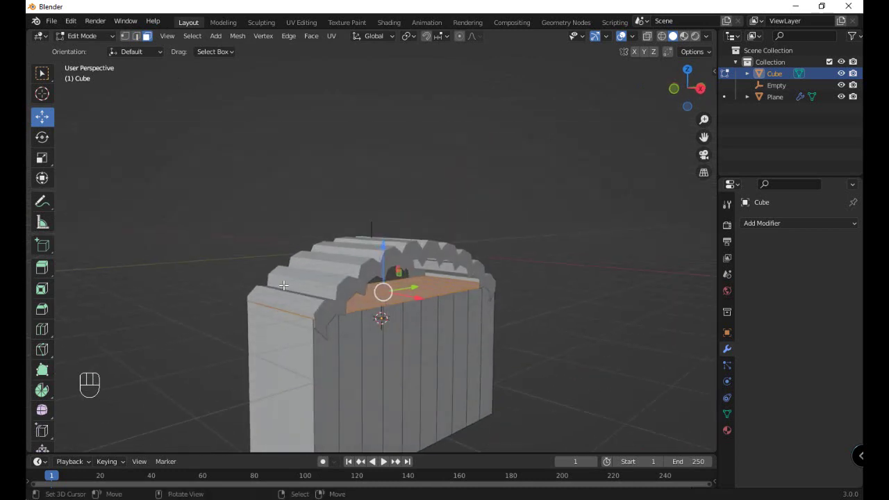
pyautogui.press('c')
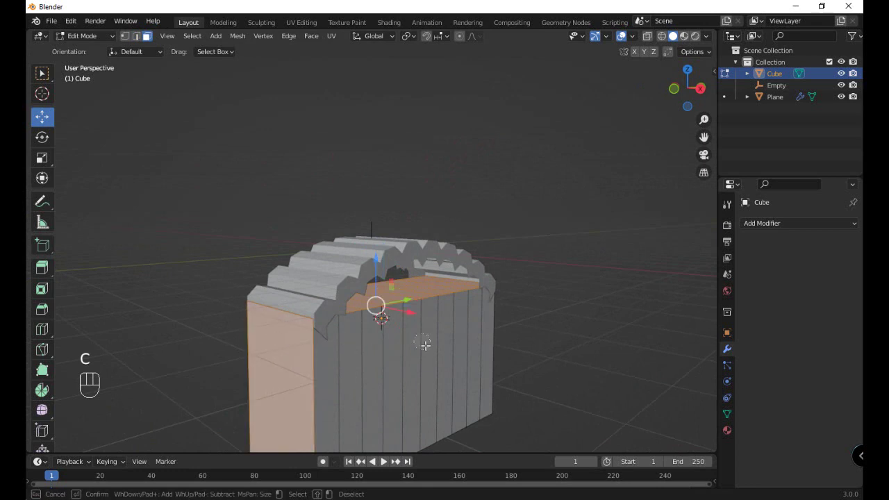
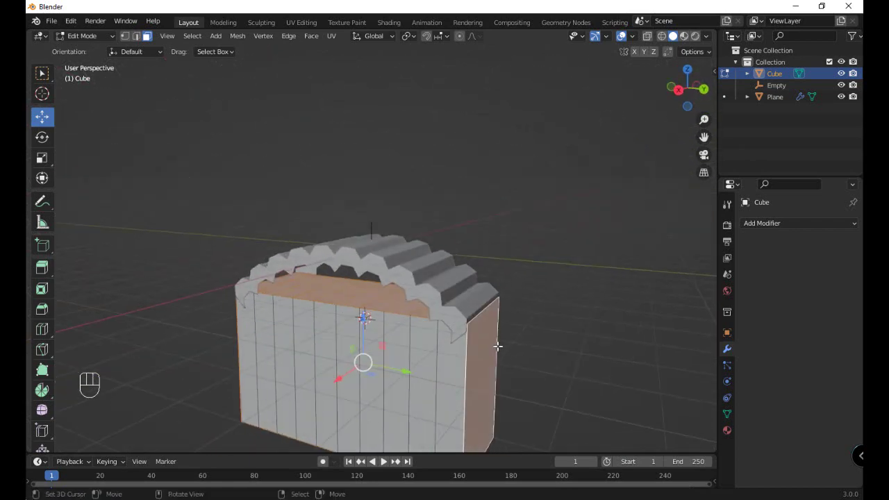
# - Delete the selected block faces so only thin vertical edges hang beneath the canopy
pyautogui.press('Delete')
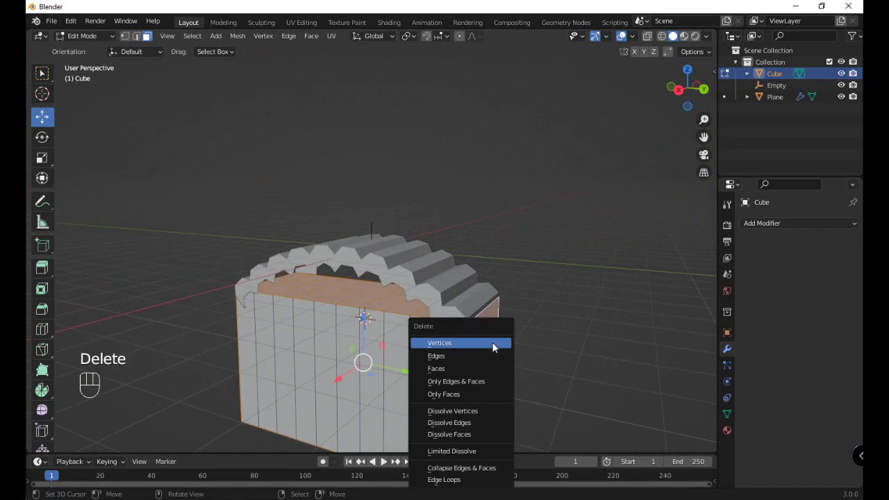
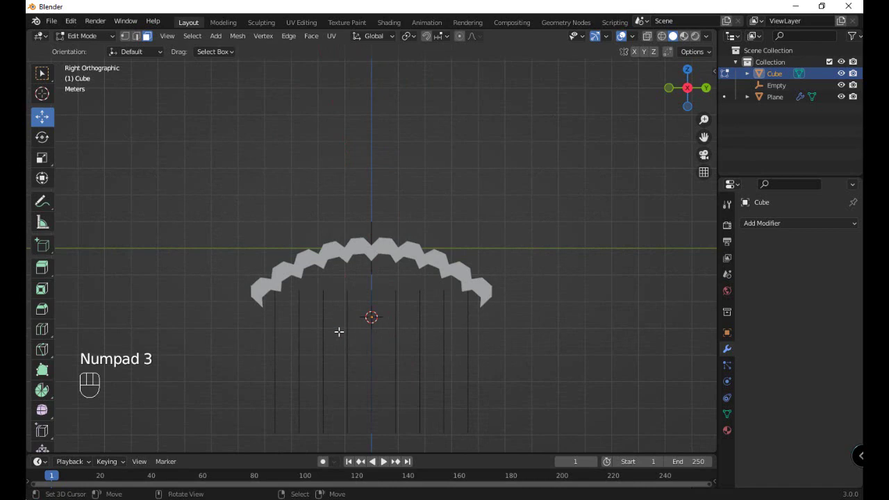
# - In vertex select mode, remove the stray bottom point seen from the opposite side view
pyautogui.click(129, 43)
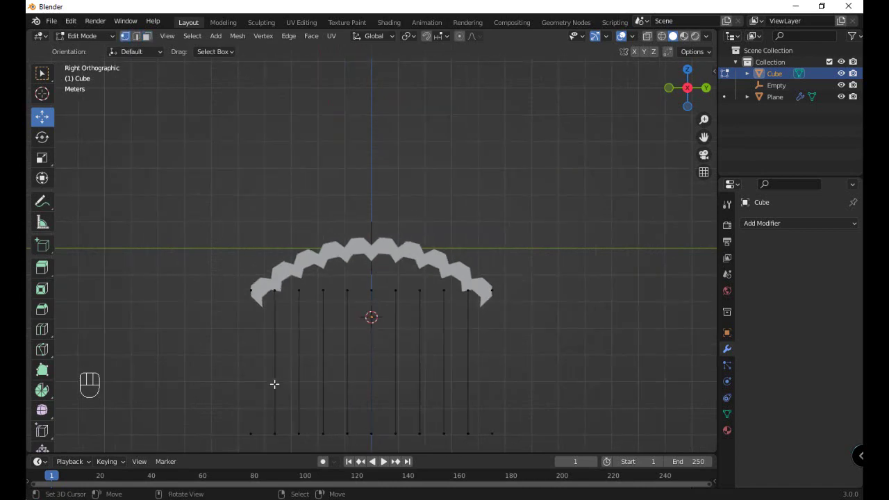
pyautogui.press('c')
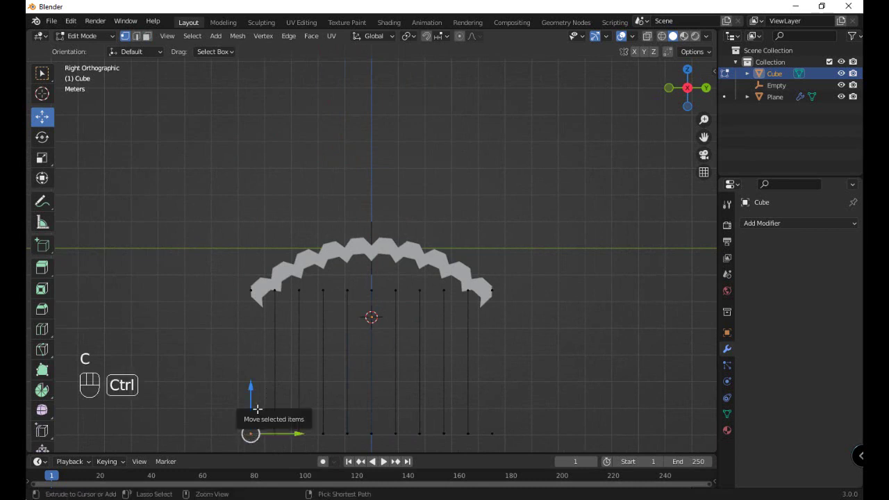
pyautogui.press('c')
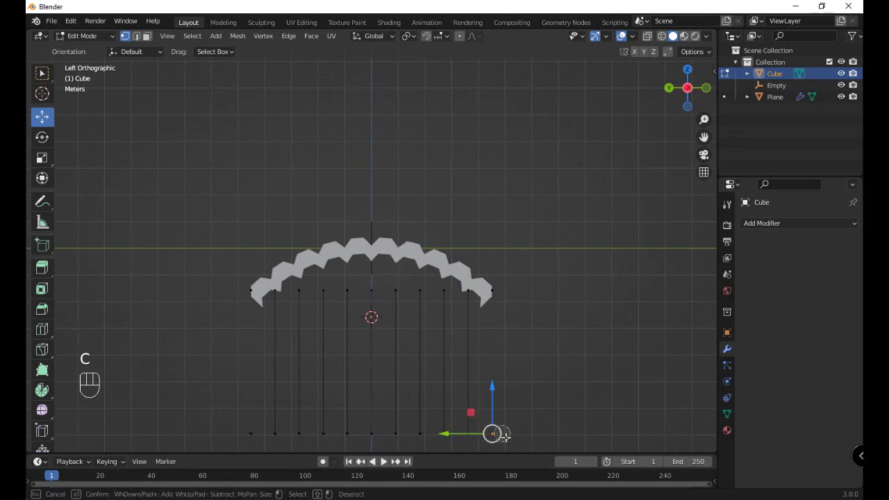
pyautogui.press('Delete')
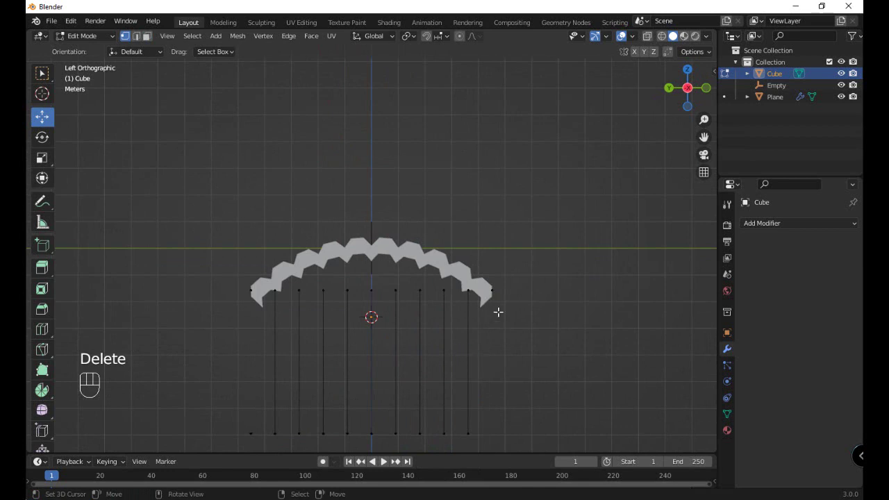
pyautogui.press('c')
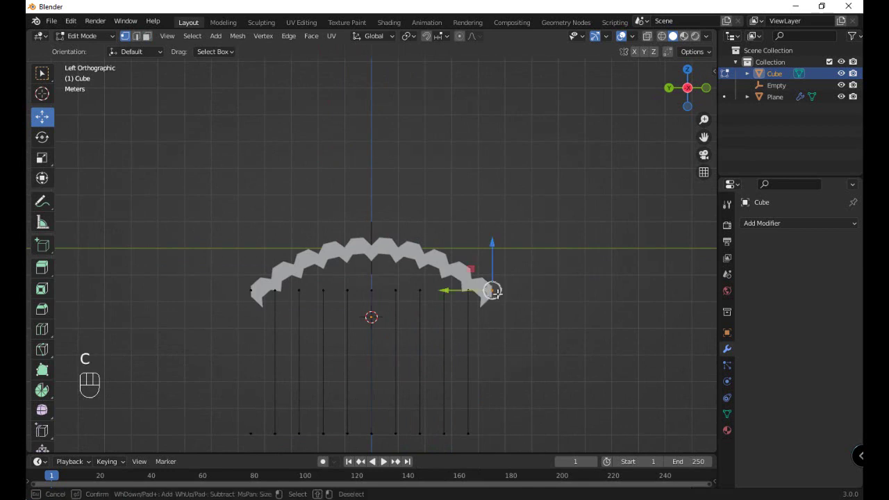
pyautogui.press('KP_3')
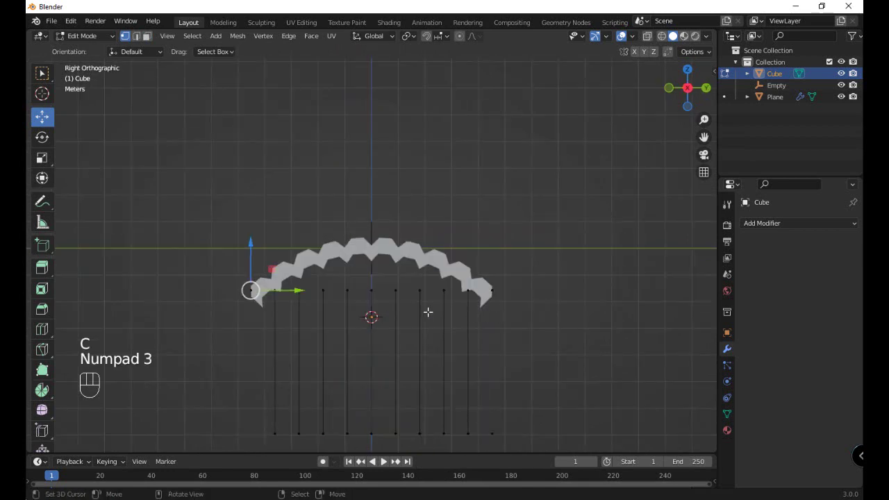
# - Extrude a new outer cord down from the canopy edge and line it up with the others
pyautogui.press('c')
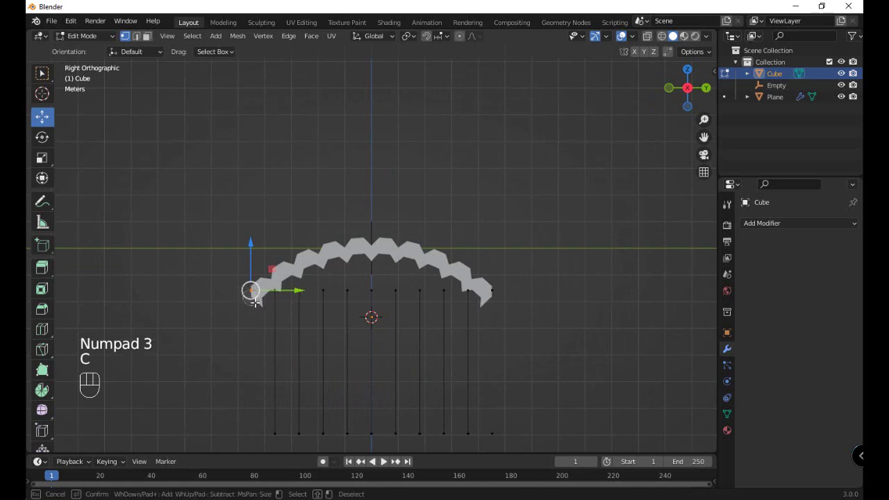
pyautogui.press('e')
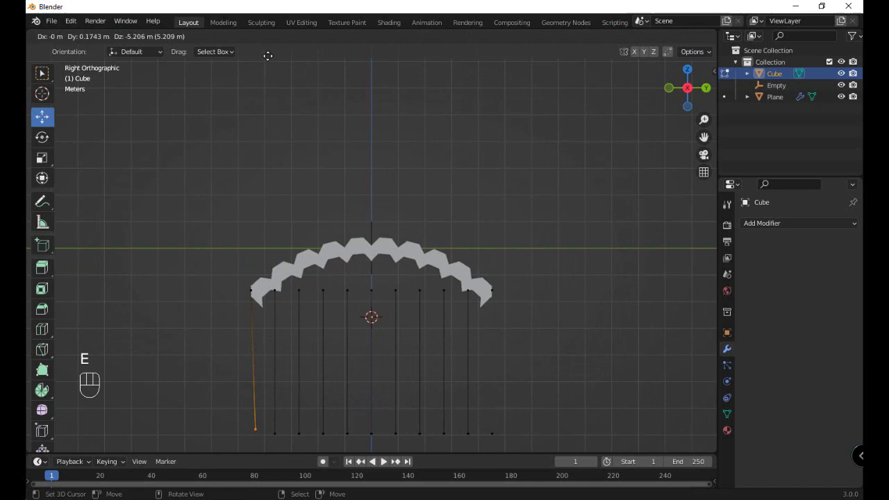
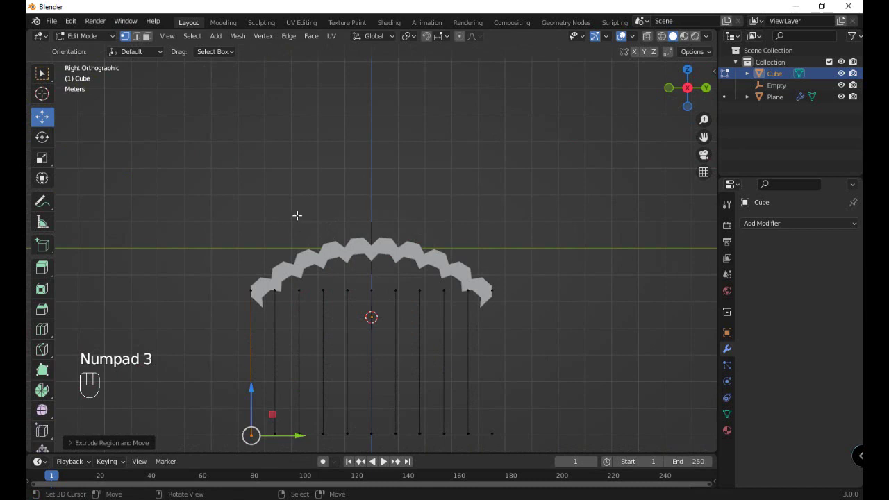
pyautogui.press('a')
pyautogui.press('a')
pyautogui.press('c')
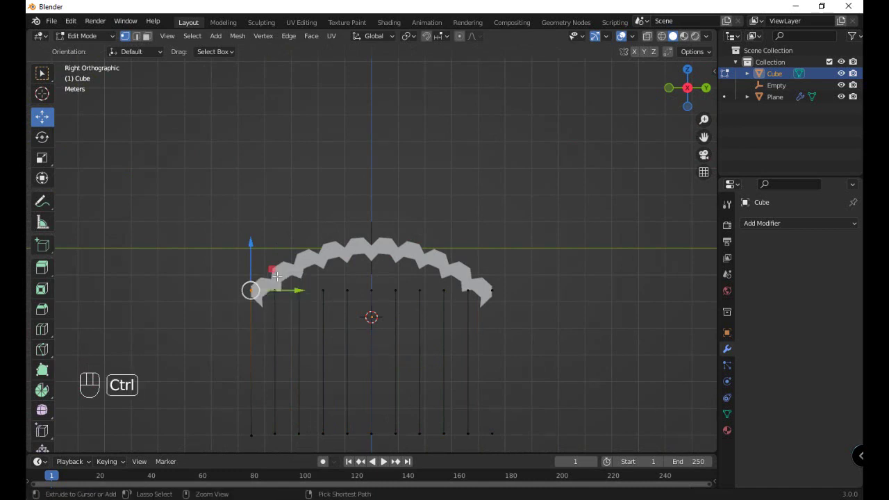
pyautogui.press('c')
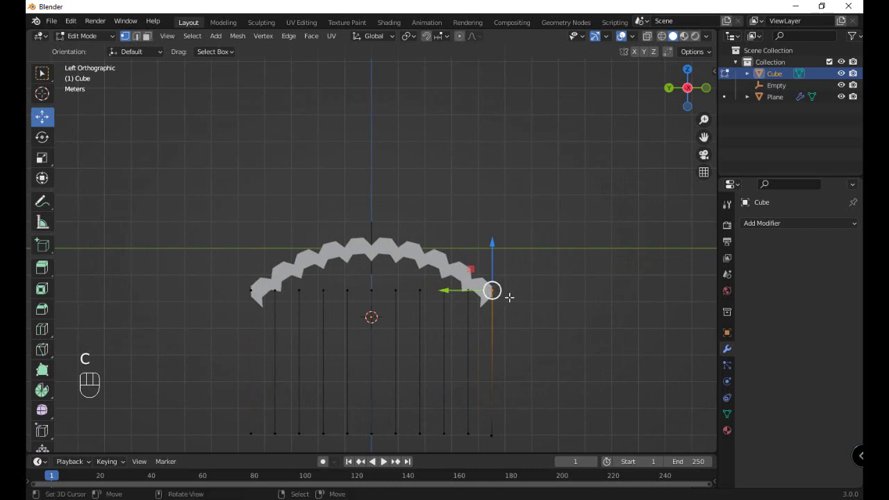
# - Snap the two outermost cord tops onto the canopy underside, checking from both side views
pyautogui.press('g')
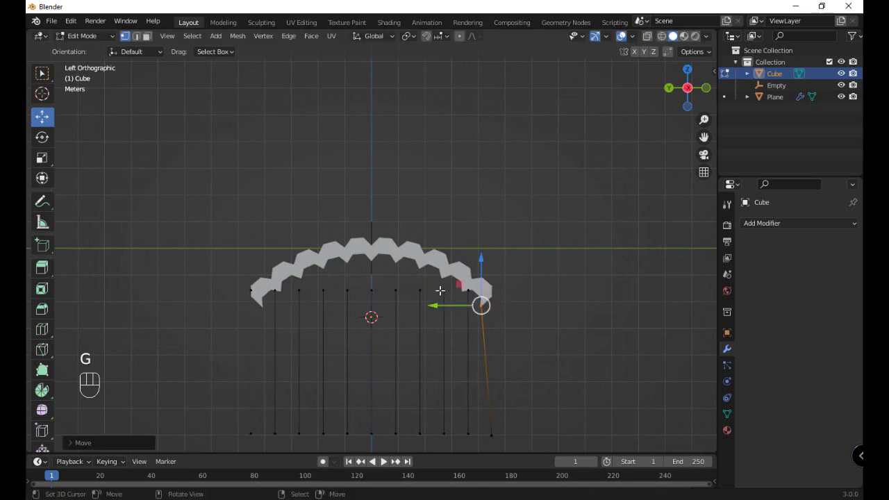
pyautogui.press('a')
pyautogui.press('a')
pyautogui.press('c')
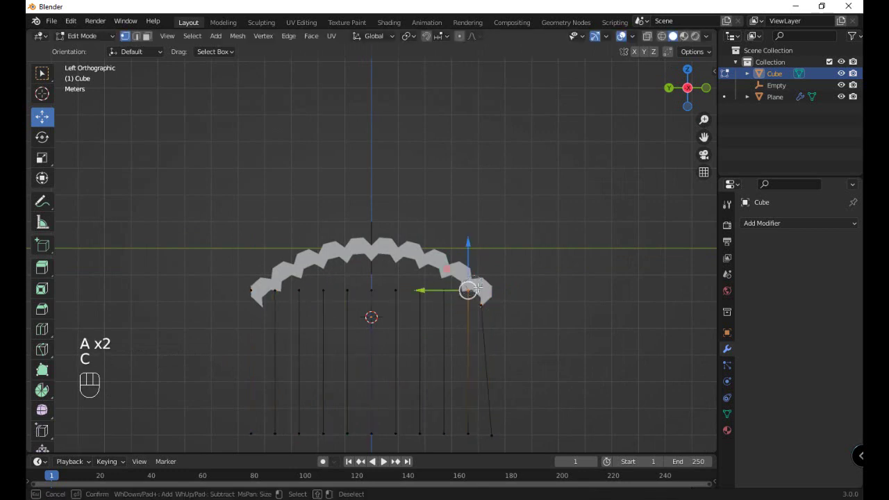
pyautogui.press('KP_3')
pyautogui.press('c')
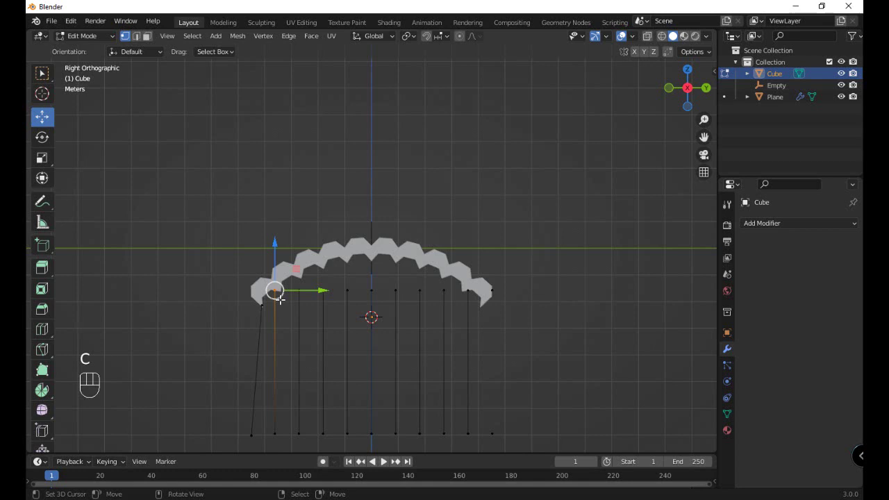
pyautogui.press('g')
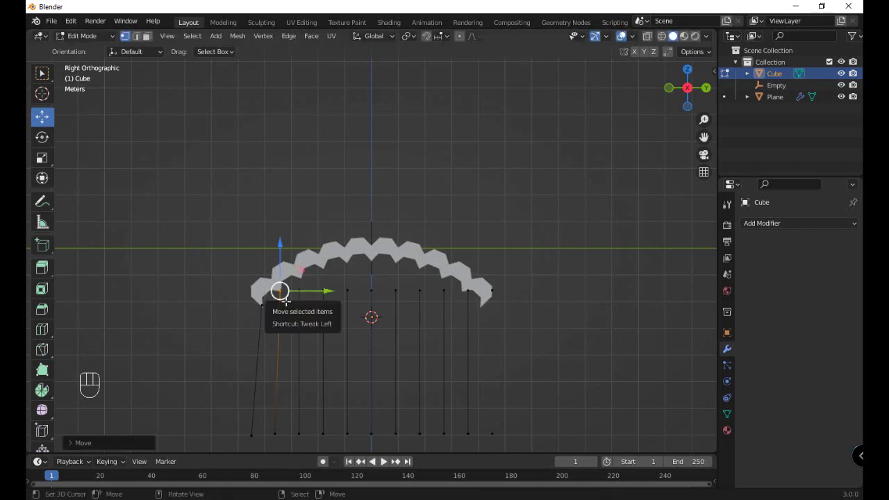
pyautogui.press('a')
pyautogui.press('a')
pyautogui.press('a')
pyautogui.press('a')
pyautogui.press('c')
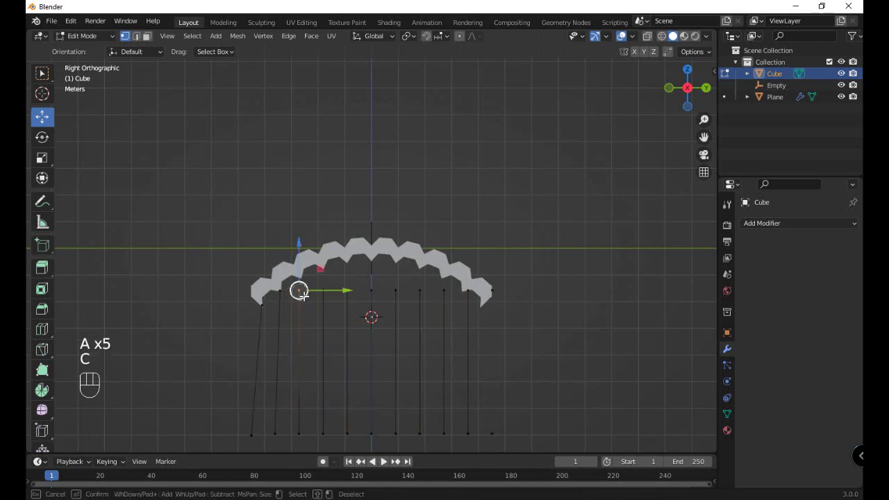
pyautogui.press('KP_3')
pyautogui.press('ctrl+KP_3')
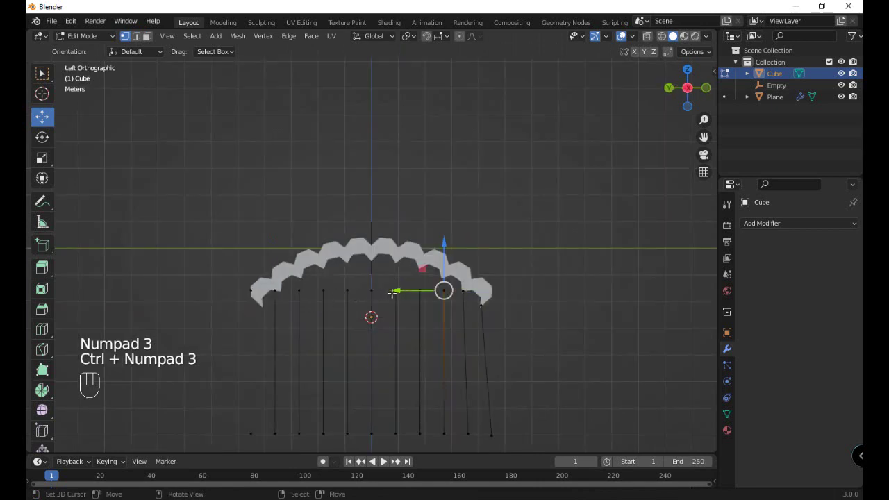
pyautogui.press('c')
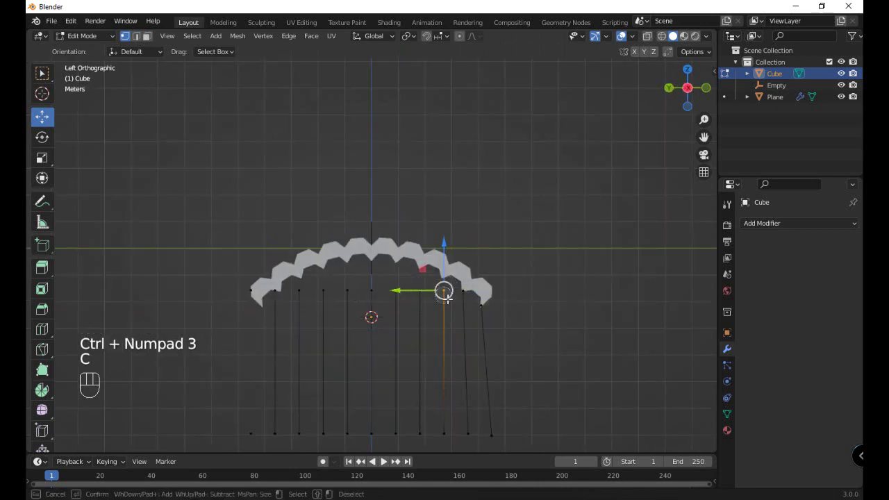
# - Raise the next cords inward from each end so their tops meet the canopy underside
pyautogui.press('g')
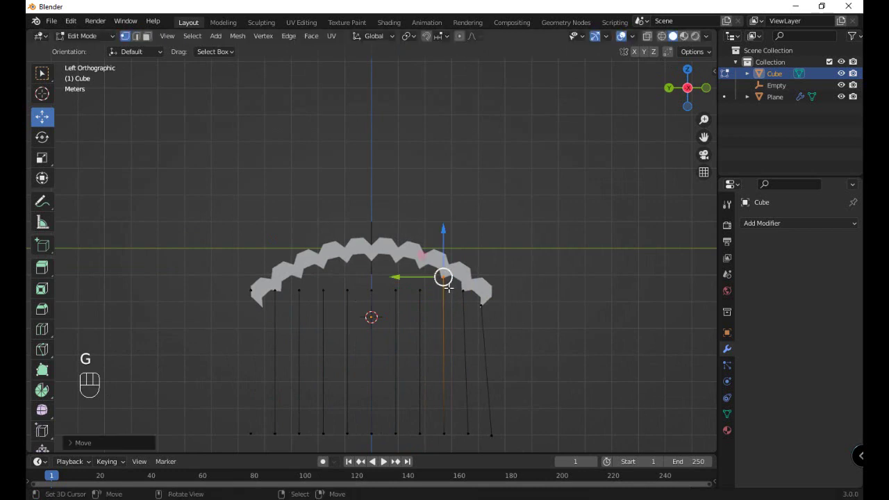
pyautogui.press('a')
pyautogui.press('a')
pyautogui.press('c')
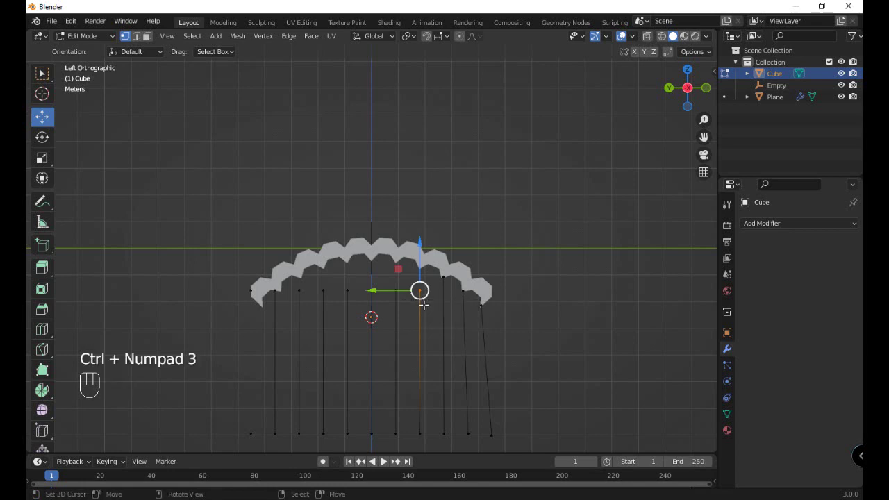
pyautogui.press('KP_3')
pyautogui.press('c')
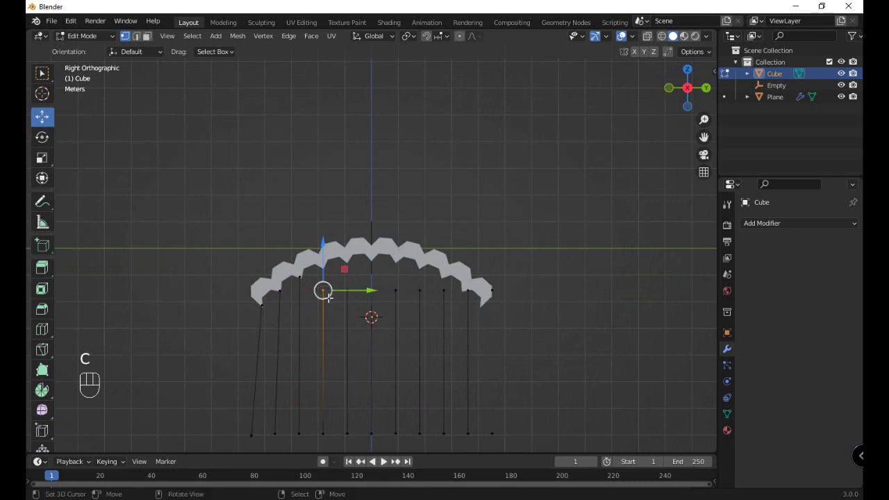
pyautogui.press('g')
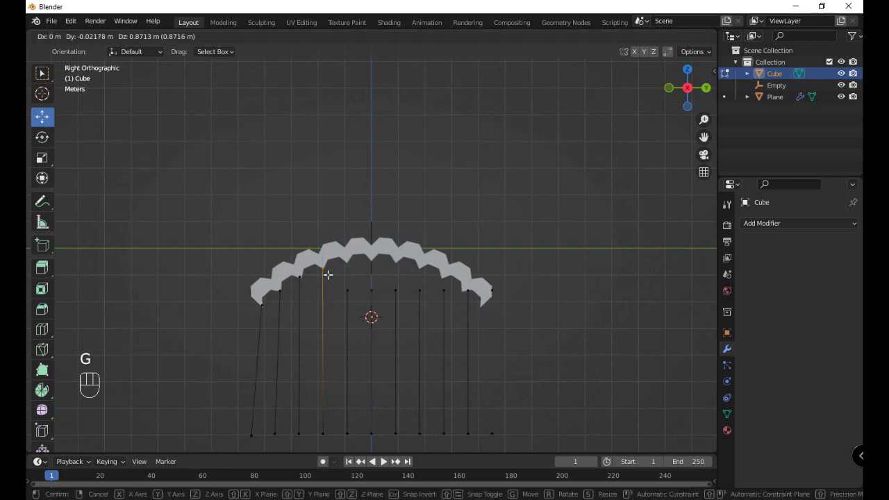
pyautogui.press('a')
pyautogui.press('a')
pyautogui.press('c')
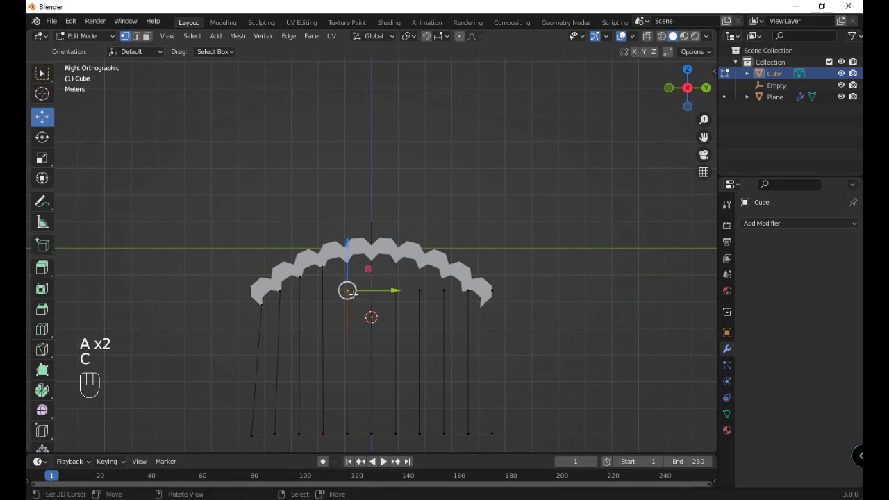
pyautogui.press('KP_3')
pyautogui.press('KP_3')
pyautogui.press('c')
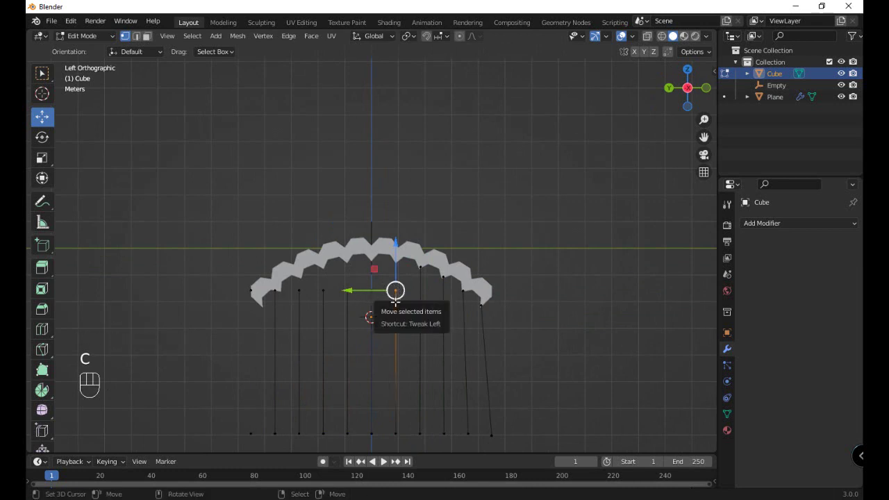
pyautogui.press('g')
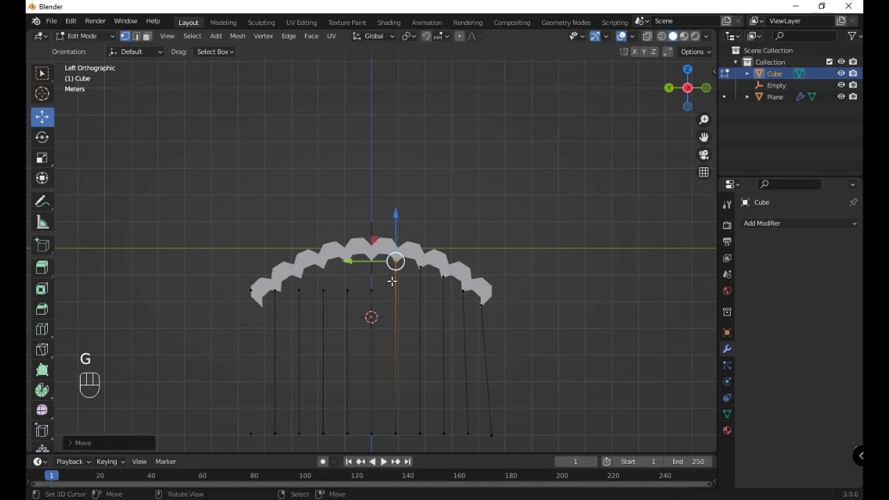
# - Attach two more cord tops to the canopy underside, alternating side views
pyautogui.press('a')
pyautogui.press('a')
pyautogui.press('c')
pyautogui.press('KP_3')
pyautogui.press('c')
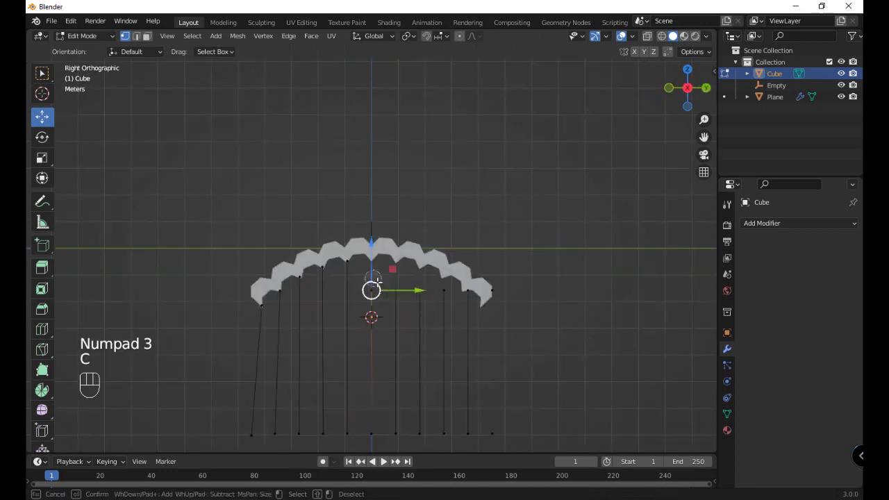
pyautogui.press('g')
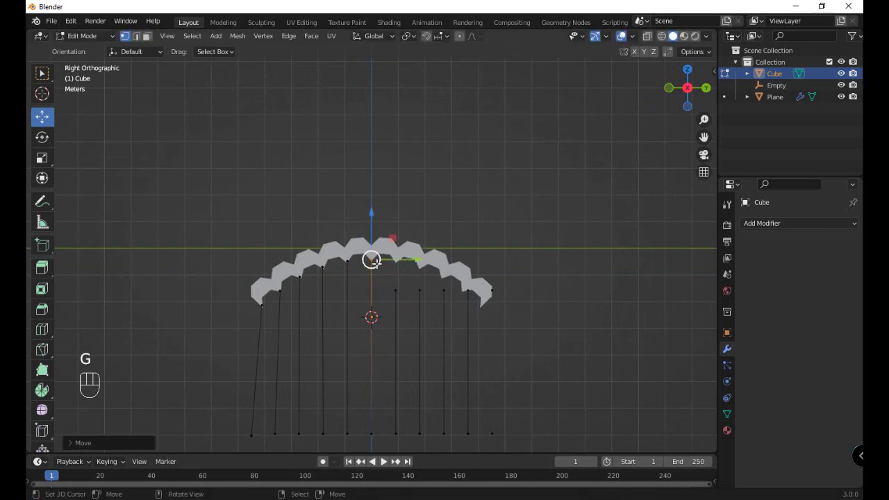
pyautogui.press('a')
pyautogui.press('a')
pyautogui.press('c')
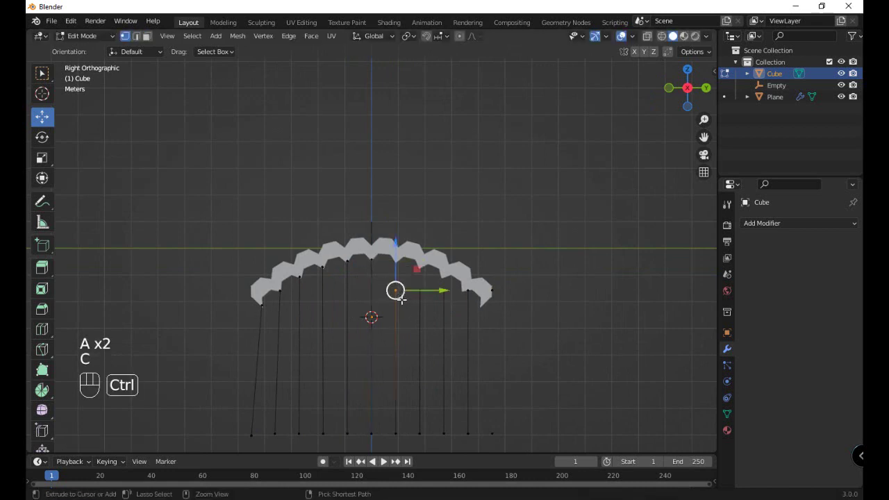
pyautogui.press('c')
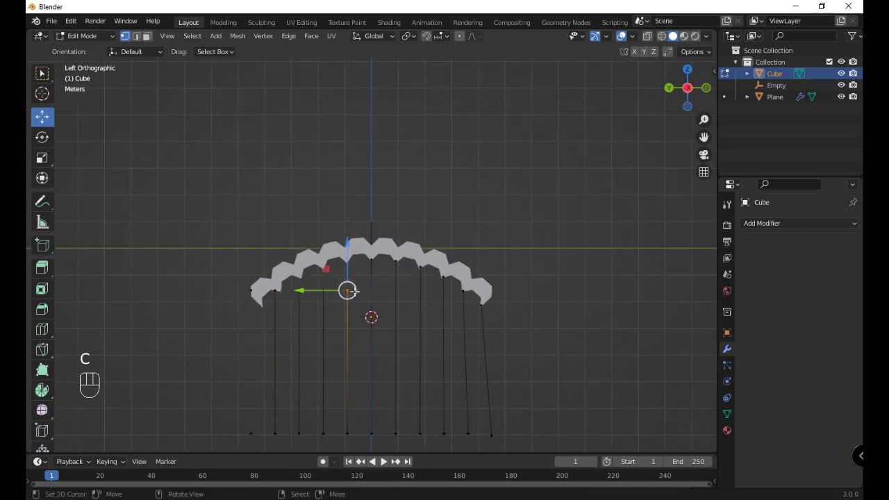
# - Continue snapping the middle cords' tops up to the canopy's points
pyautogui.press('g')
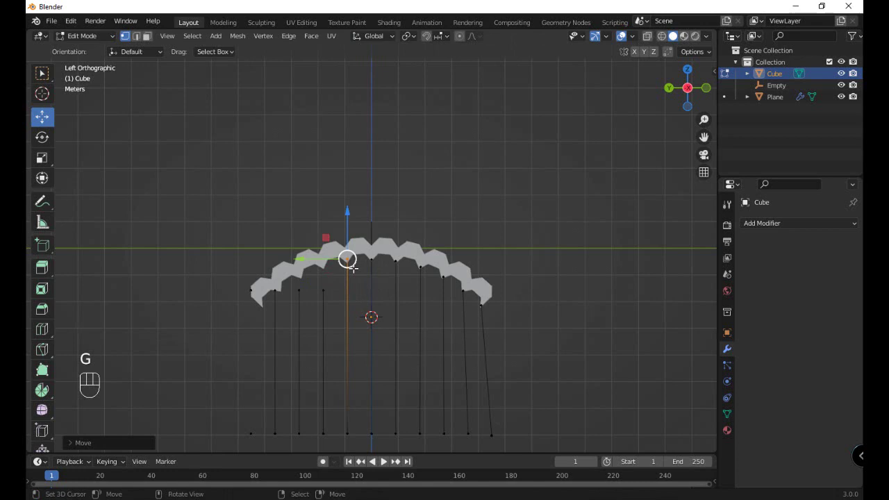
pyautogui.press('a')
pyautogui.press('a')
pyautogui.press('c')
pyautogui.press('KP_3')
pyautogui.press('c')
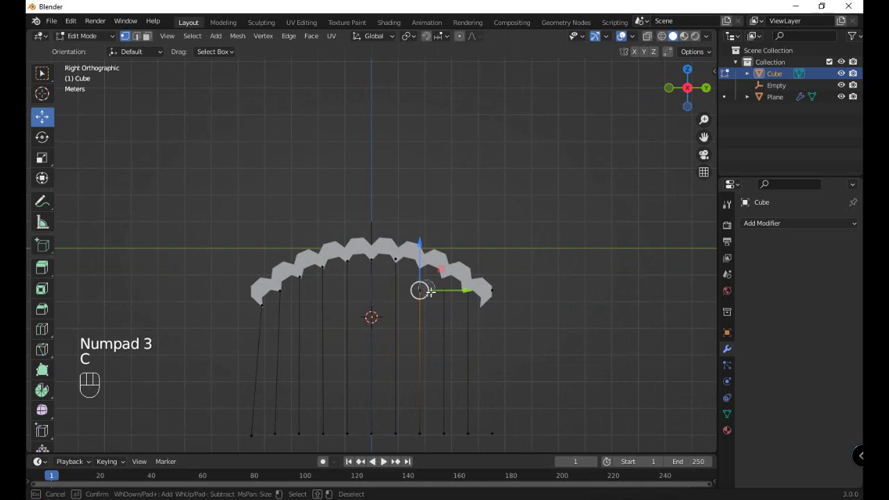
pyautogui.press('g')
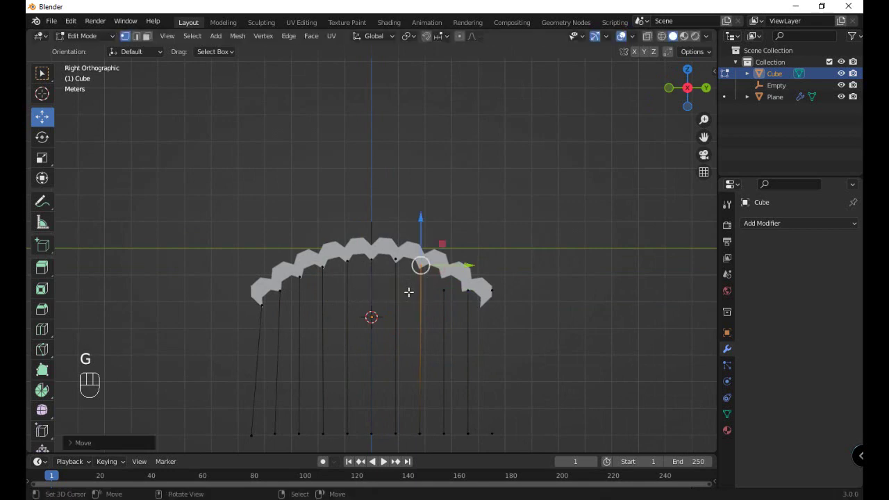
pyautogui.press('a')
pyautogui.press('a')
pyautogui.press('c')
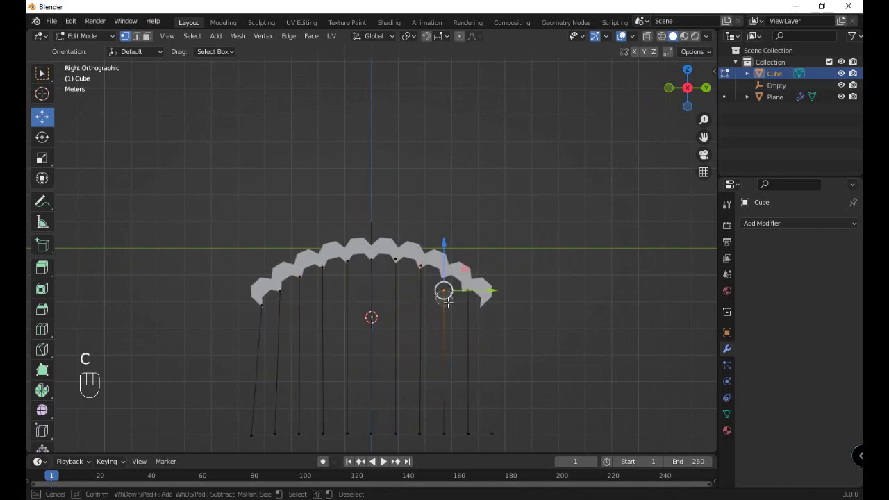
pyautogui.press('KP_3')
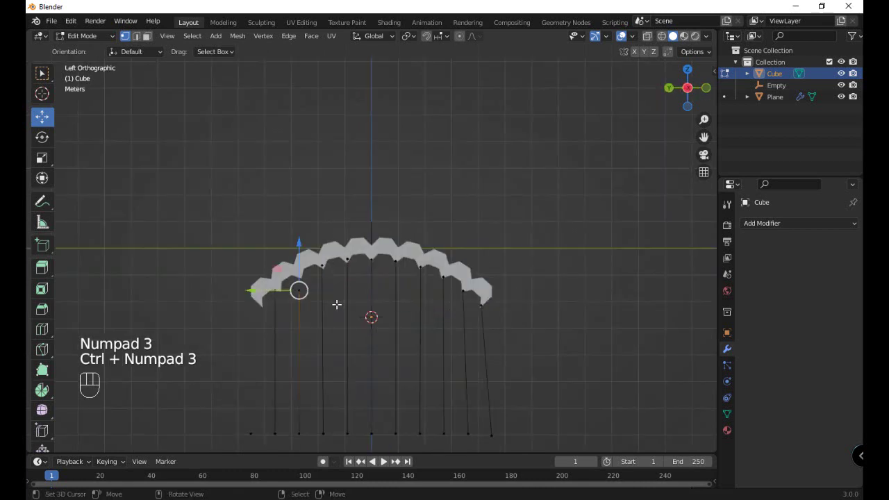
pyautogui.press('c')
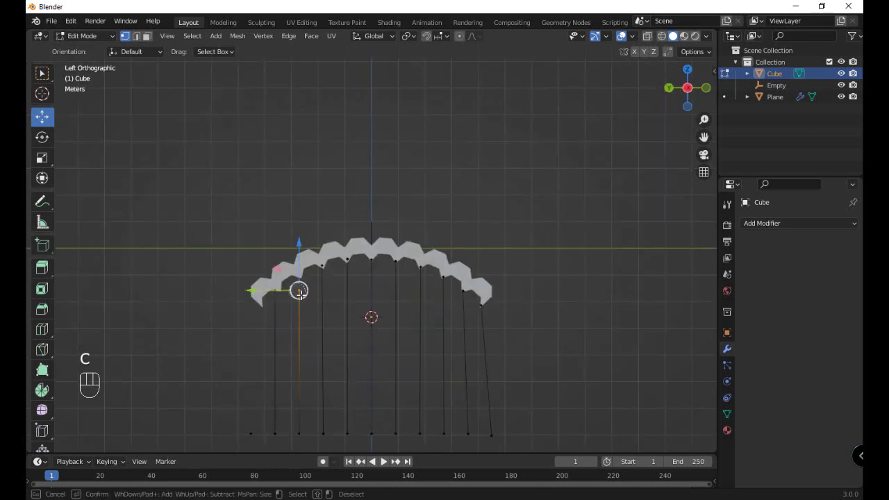
# - Join the last cord tops so every cord hangs straight from the canopy
pyautogui.press('g')
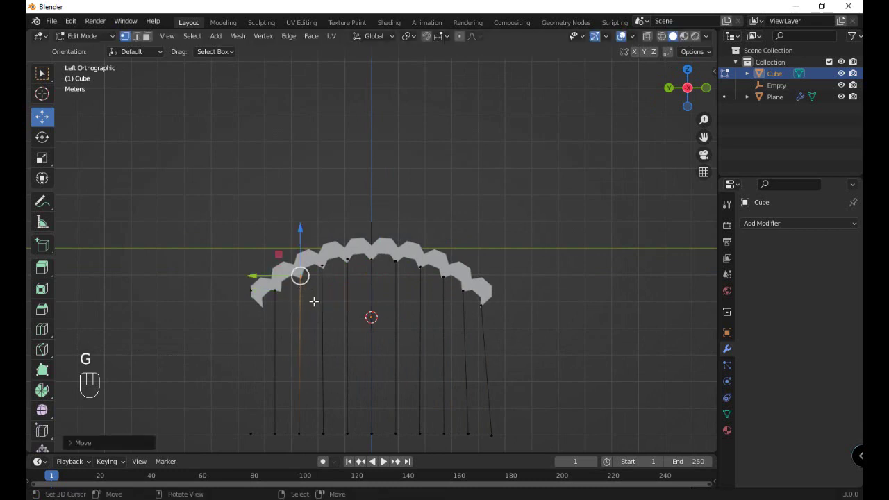
pyautogui.press('a')
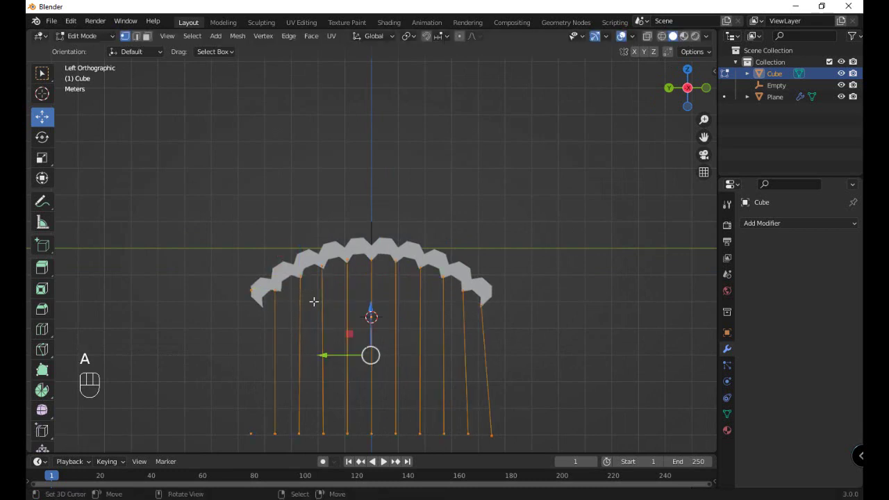
pyautogui.press('a')
pyautogui.press('a')
pyautogui.press('c')
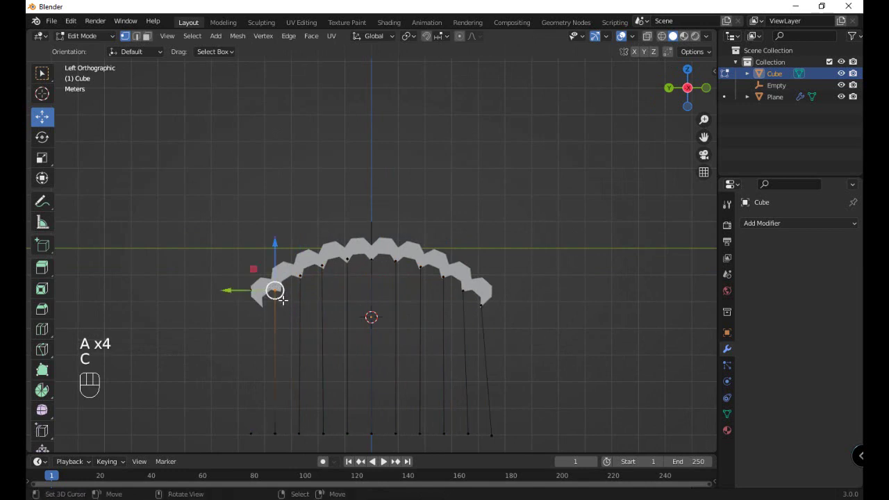
pyautogui.press('c')
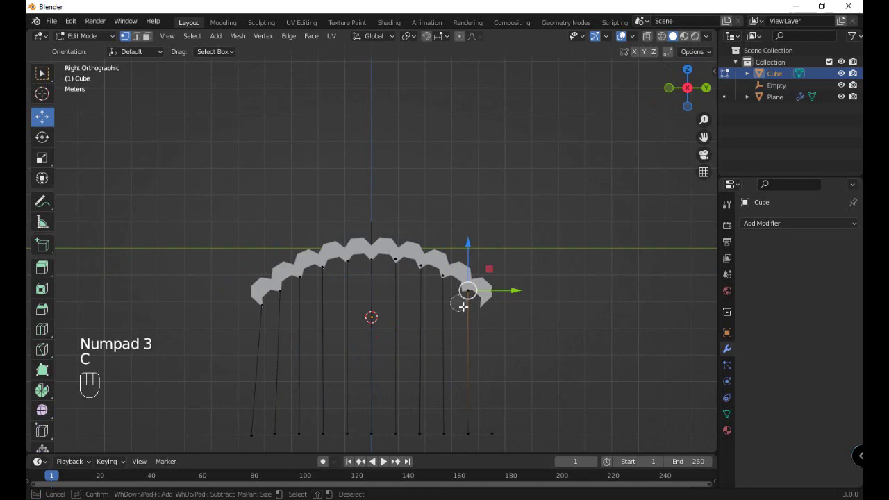
pyautogui.press('g')
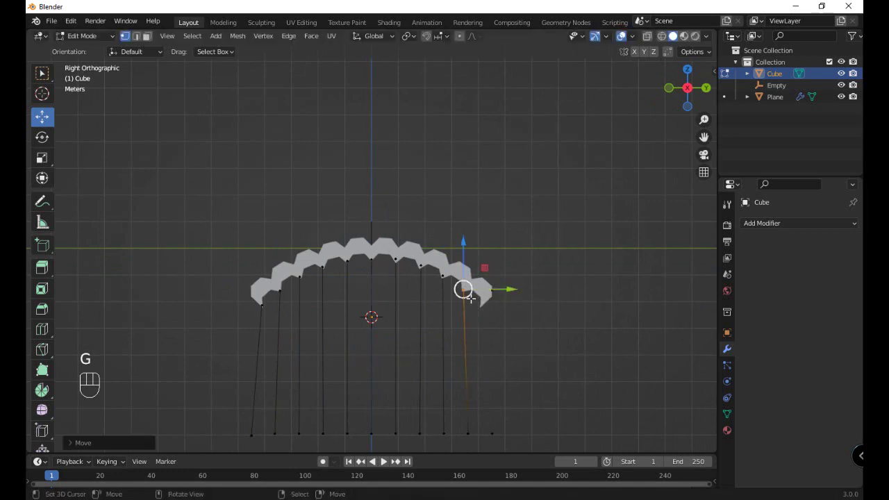
pyautogui.press('a')
pyautogui.press('a')
pyautogui.press('a')
pyautogui.press('c')
pyautogui.press('KP_3')
pyautogui.press('KP_3')
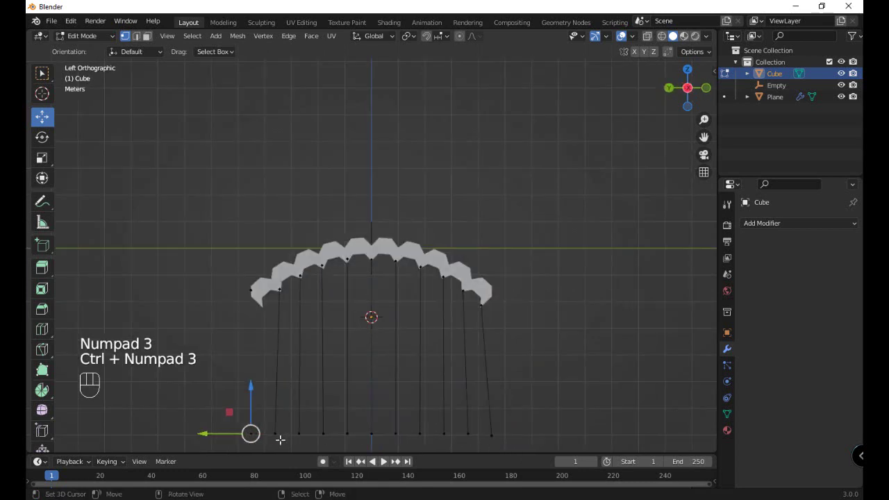
pyautogui.press('c')
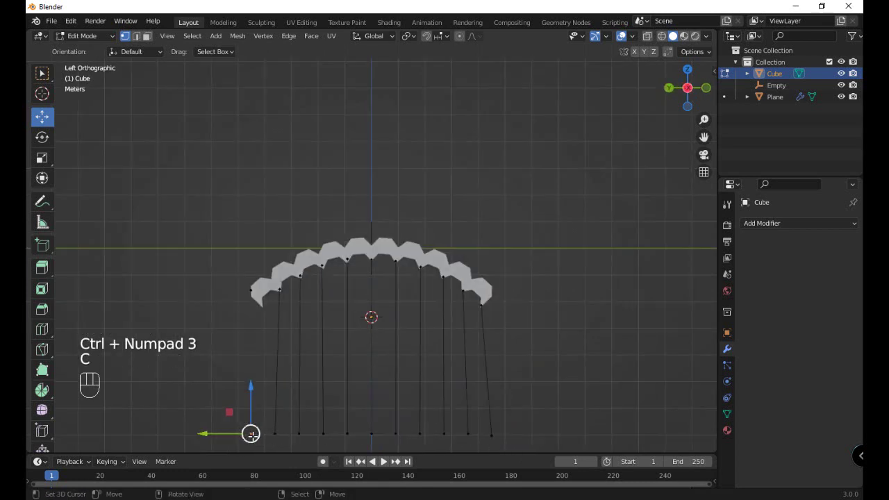
# - Clear the selection, test-move a cord end downward, cancel and zoom out to view the whole parachute
pyautogui.press('Delete')
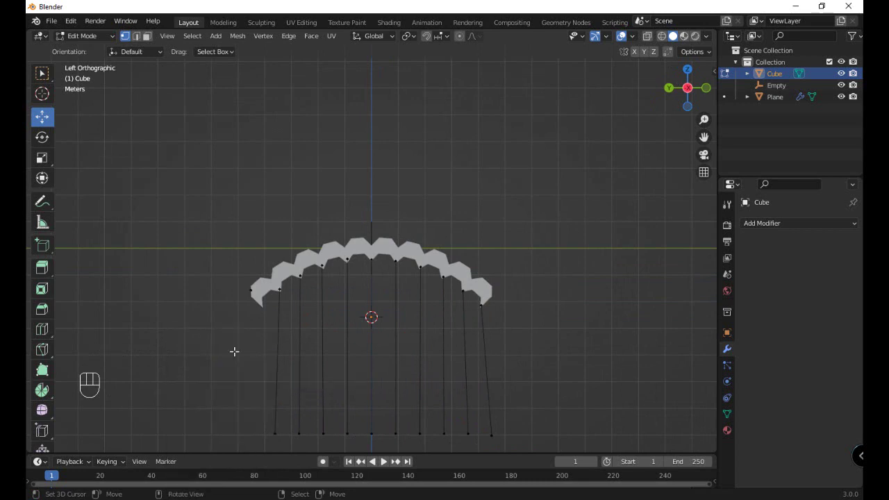
pyautogui.press('c')
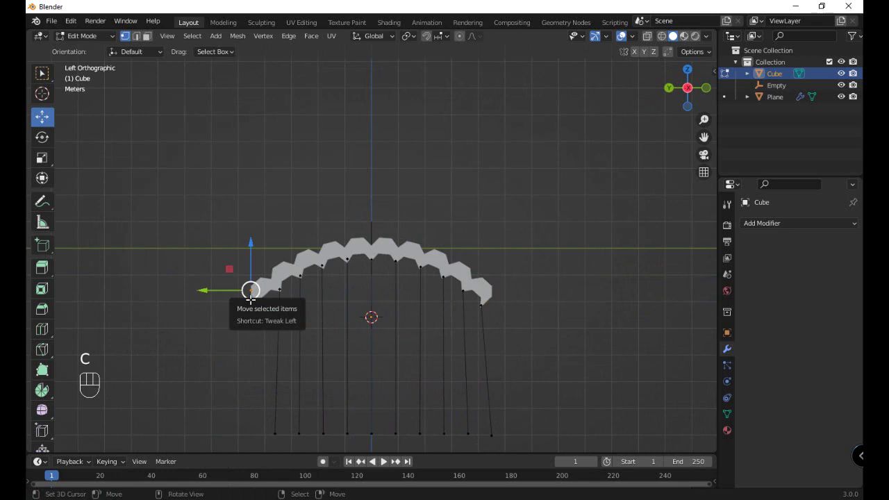
pyautogui.press('KP_3')
pyautogui.press('c')
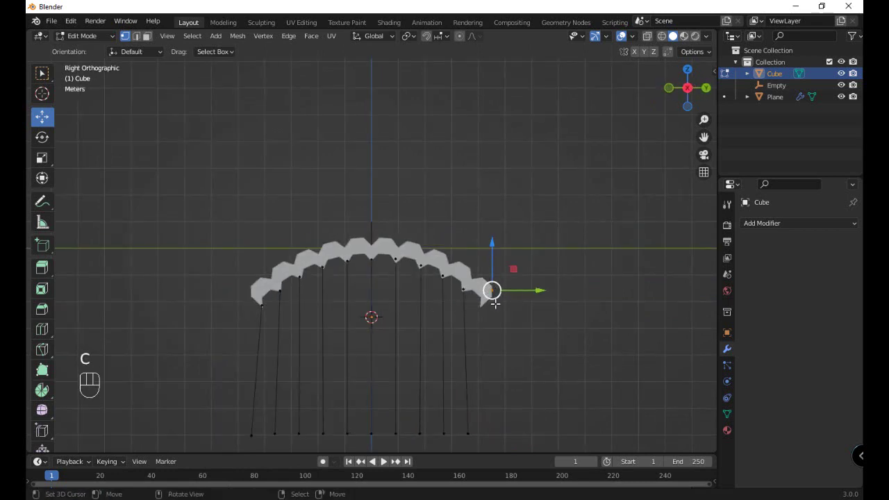
pyautogui.press('g')
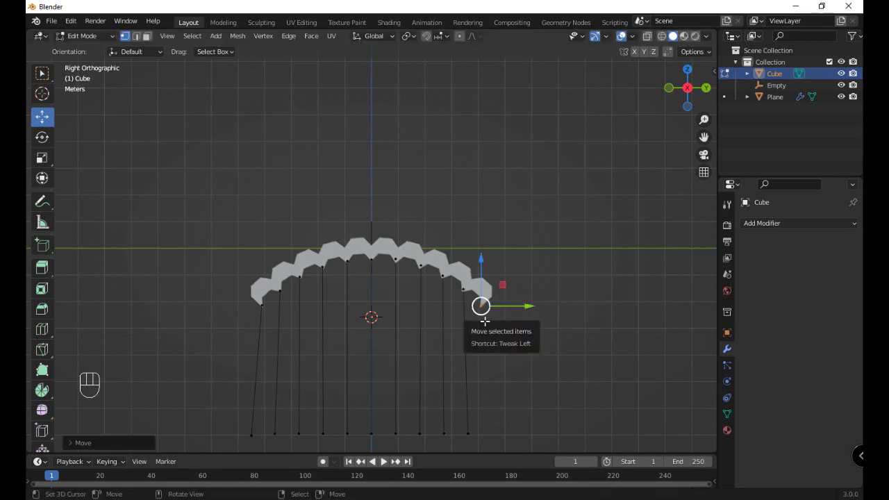
pyautogui.press('e')
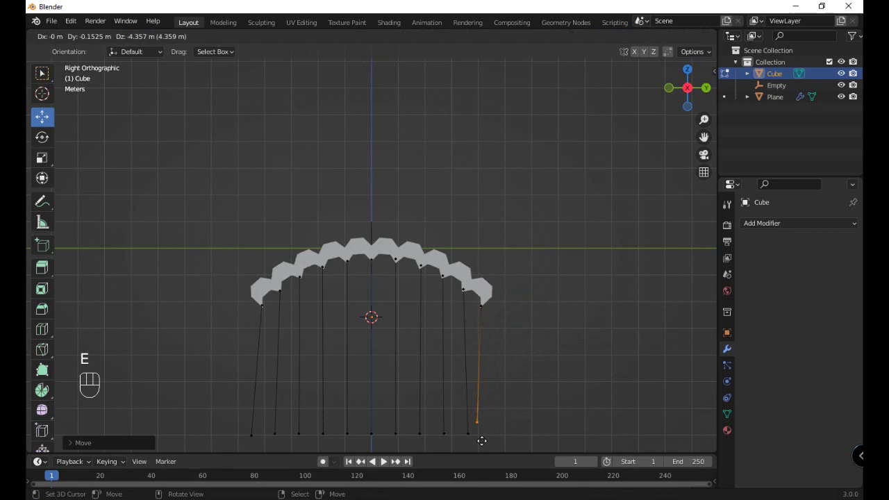
pyautogui.press('a')
pyautogui.press('a')
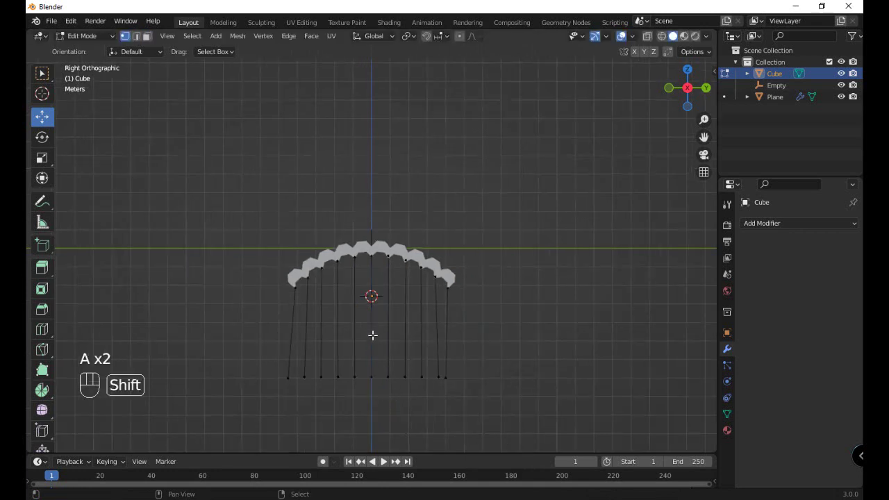
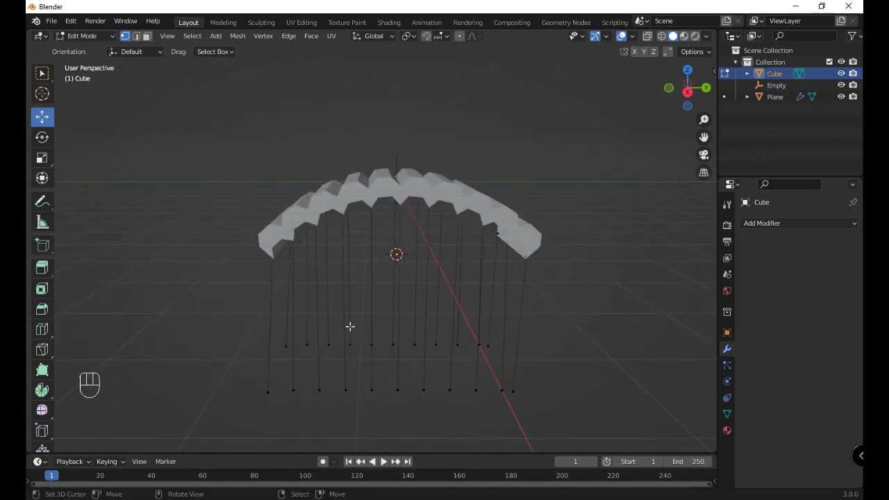
pyautogui.press('KP_3')
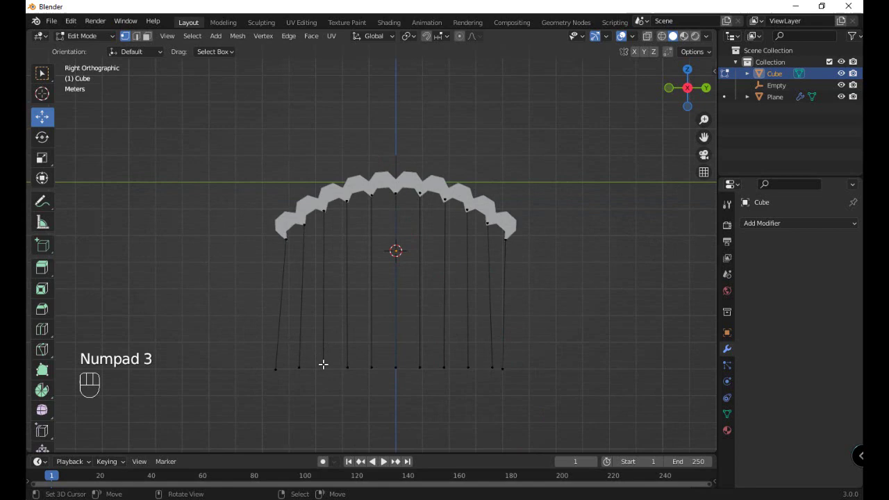
# - Lower the middle cord's bottom end below the row as a gathering point under the canopy centre
pyautogui.press('c')
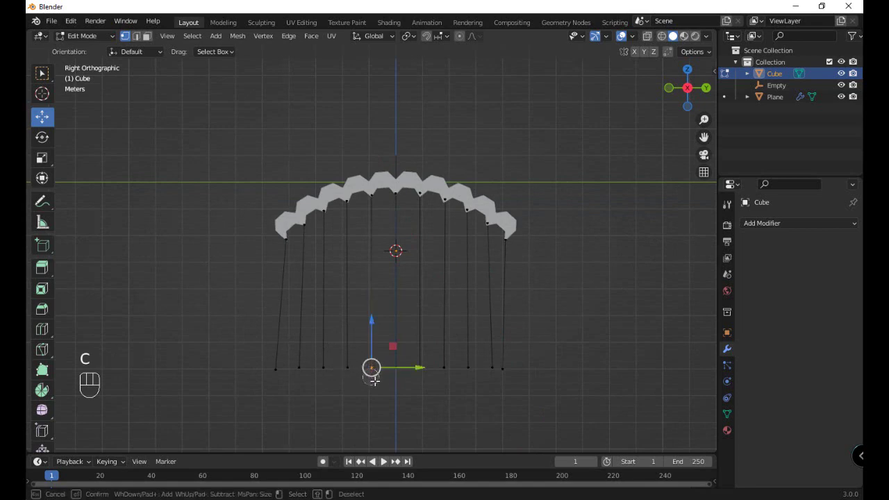
pyautogui.press('KP_3')
pyautogui.press('ctrl+KP_3')
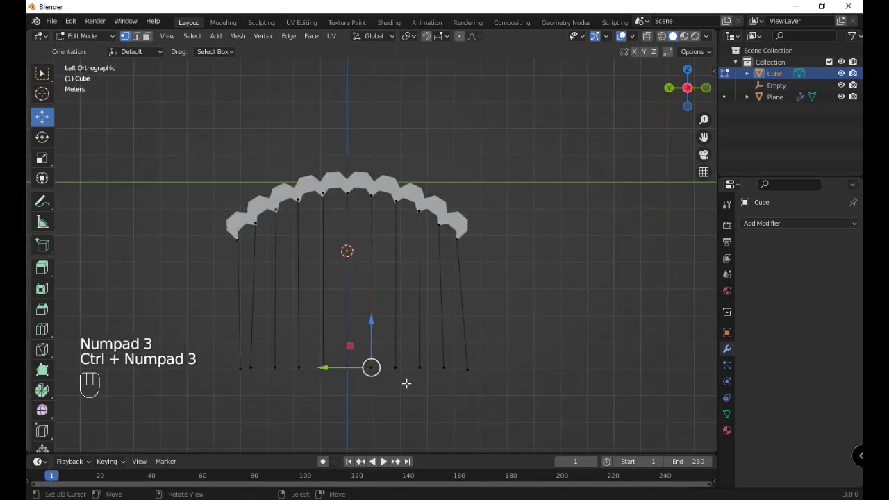
pyautogui.press('c')
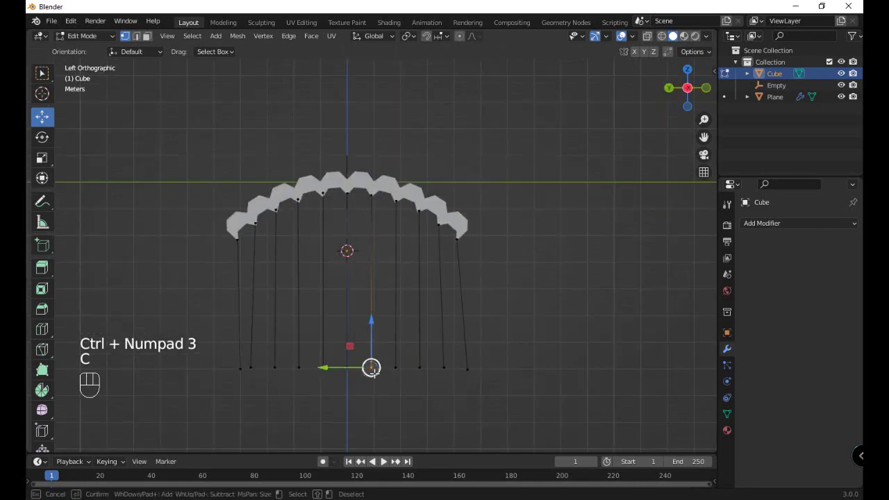
pyautogui.press('g')
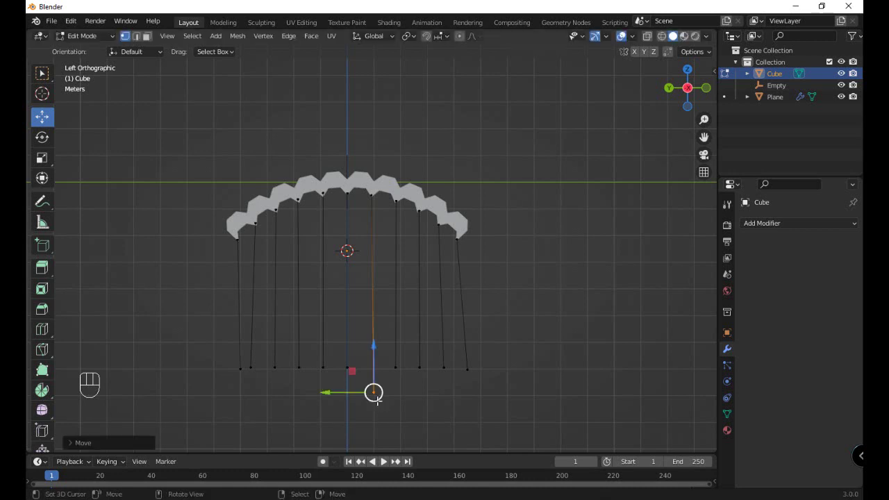
pyautogui.press('a')
pyautogui.press('a')
# - Angle a neighbouring cord's bottom end down toward the gathering point
pyautogui.press('c')
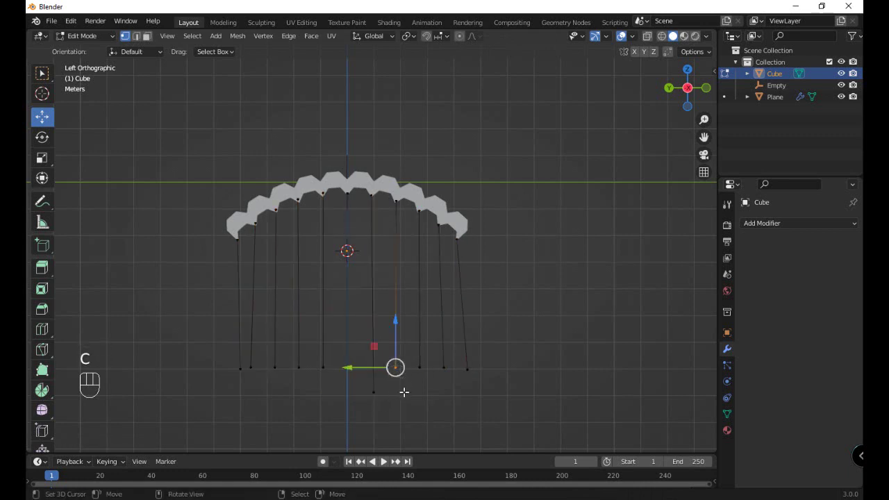
pyautogui.press('KP_3')
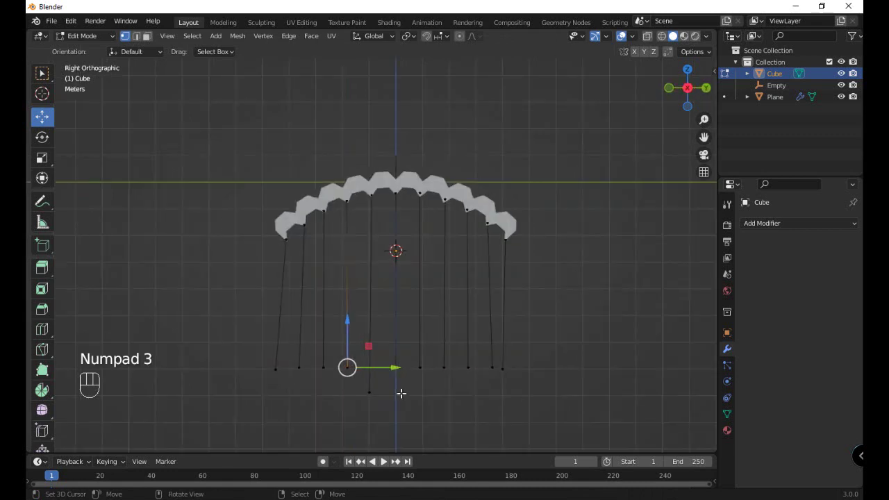
pyautogui.press('c')
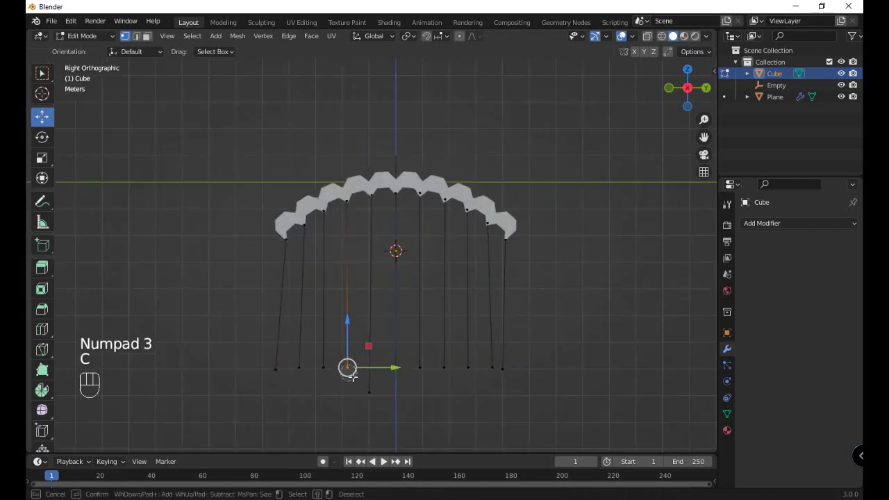
pyautogui.press('g')
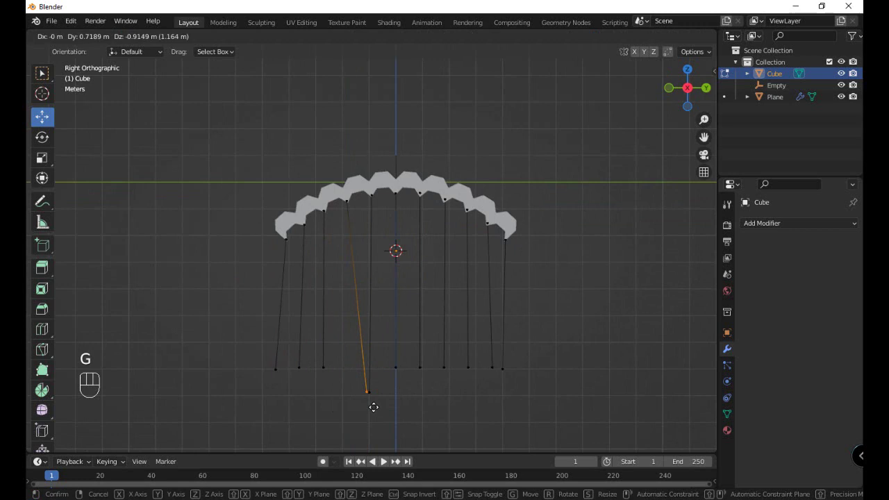
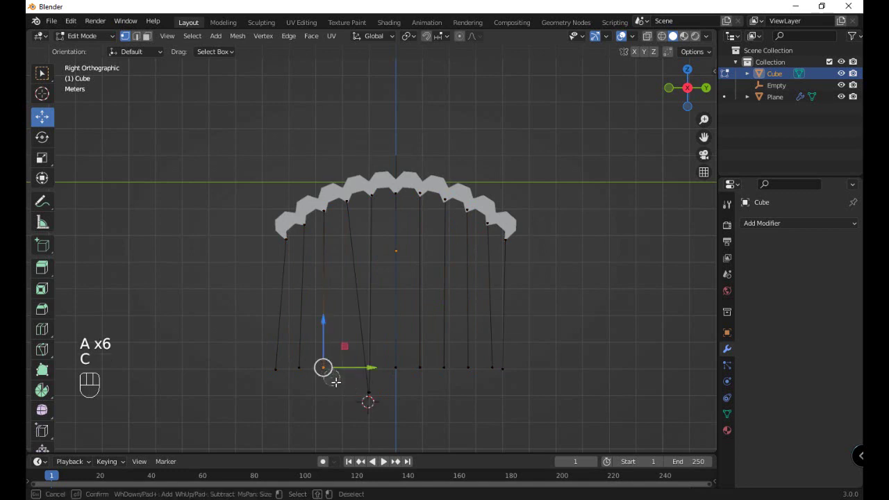
# - Move another cord end onto the gathering point from the opposite side view
pyautogui.press('KP_3')
pyautogui.press('ctrl+KP_3')
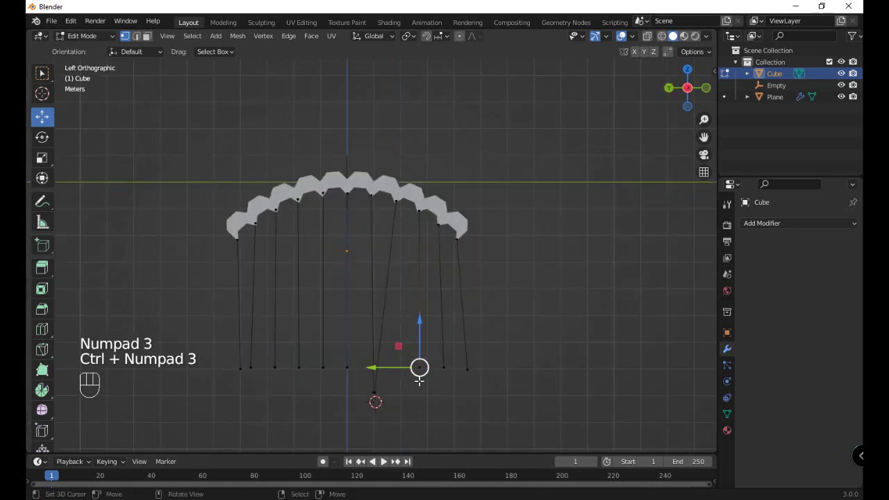
pyautogui.press('c')
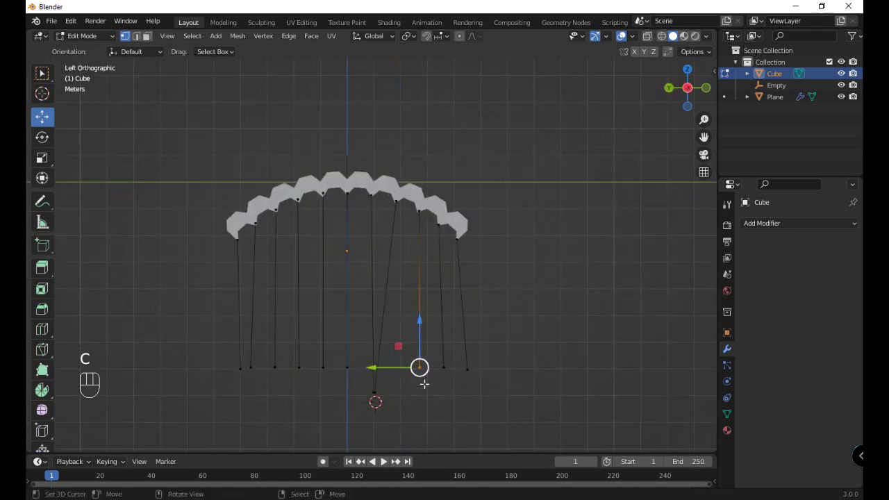
pyautogui.press('g')
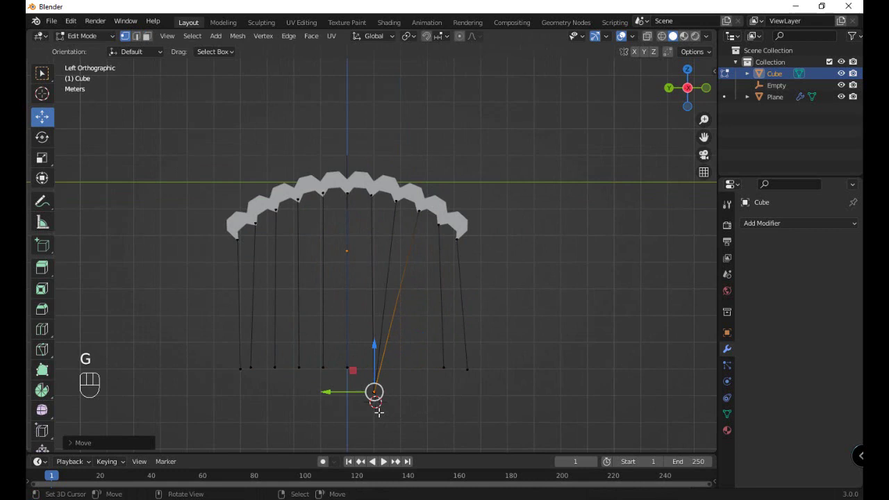
pyautogui.press('a')
pyautogui.press('a')
pyautogui.press('c')
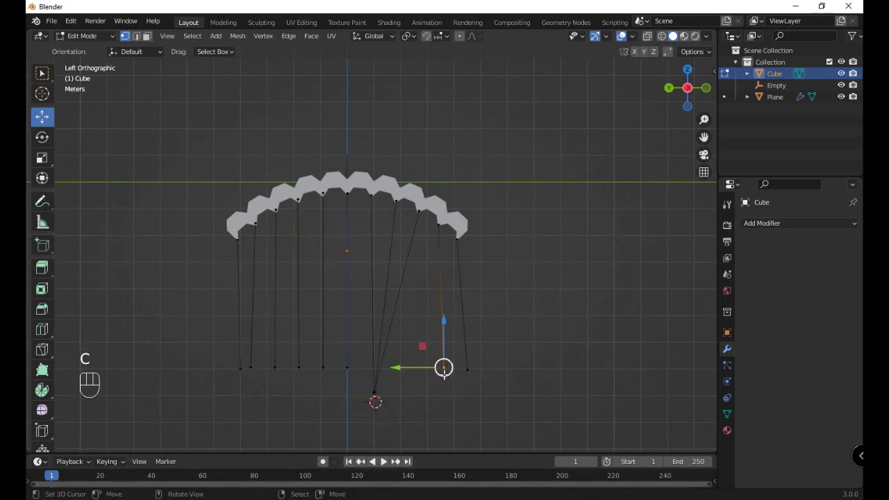
# - Bring the next cord's bottom end in to meet the gathering point
pyautogui.press('KP_3')
pyautogui.press('c')
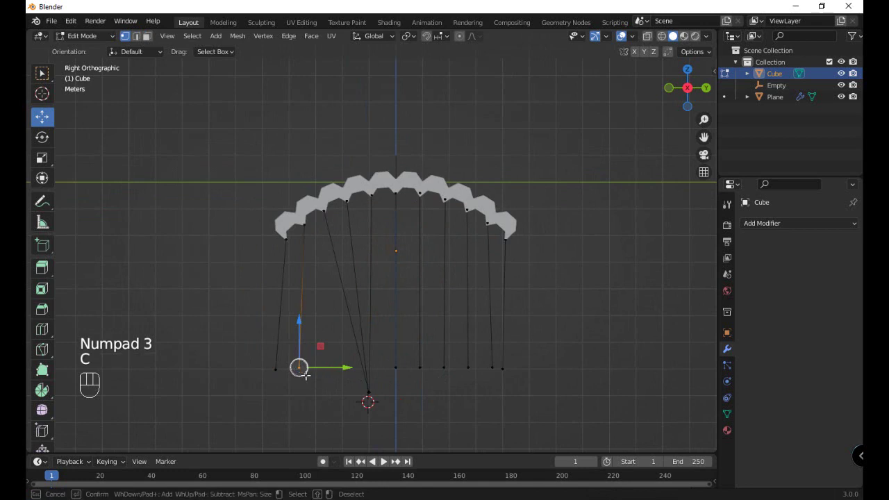
pyautogui.press('g')
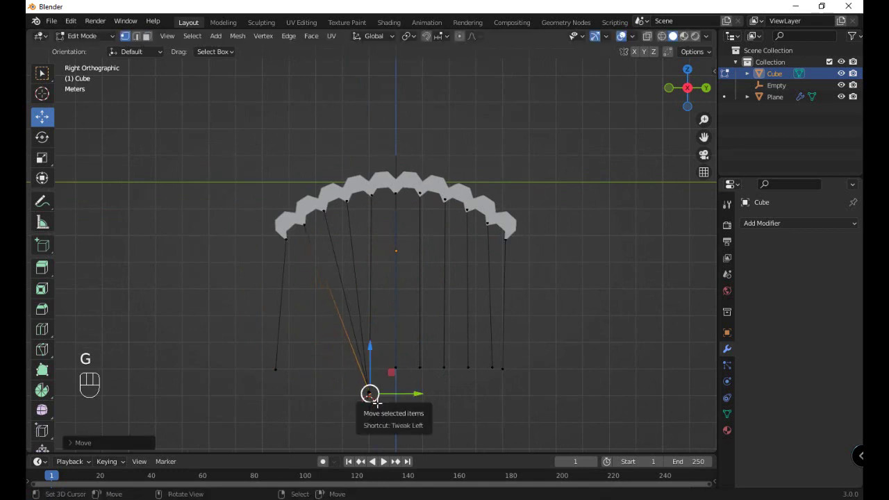
pyautogui.press('a')
pyautogui.press('a')
pyautogui.press('c')
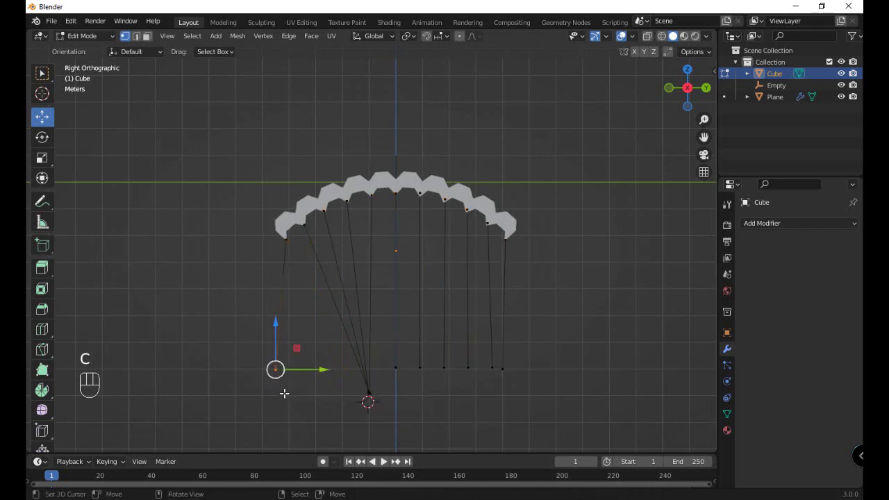
# - Join a further cord end at the gathering point and select the next cord to angle in
pyautogui.press('c')
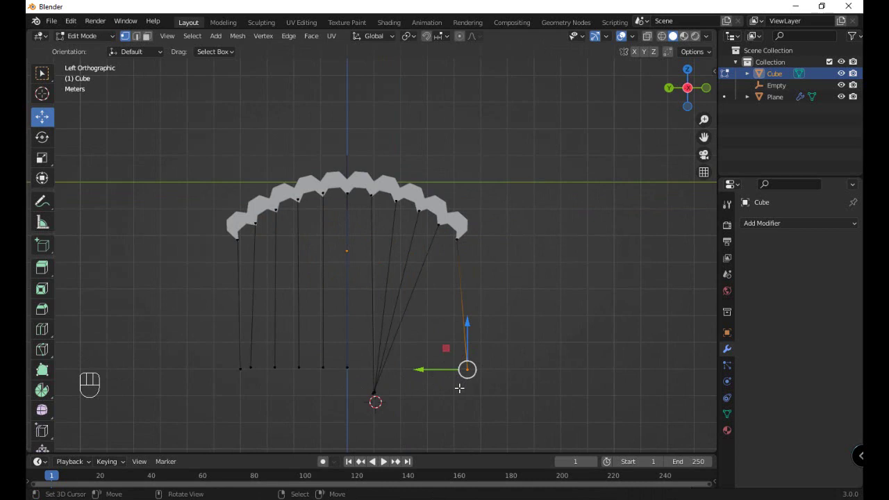
pyautogui.press('g')
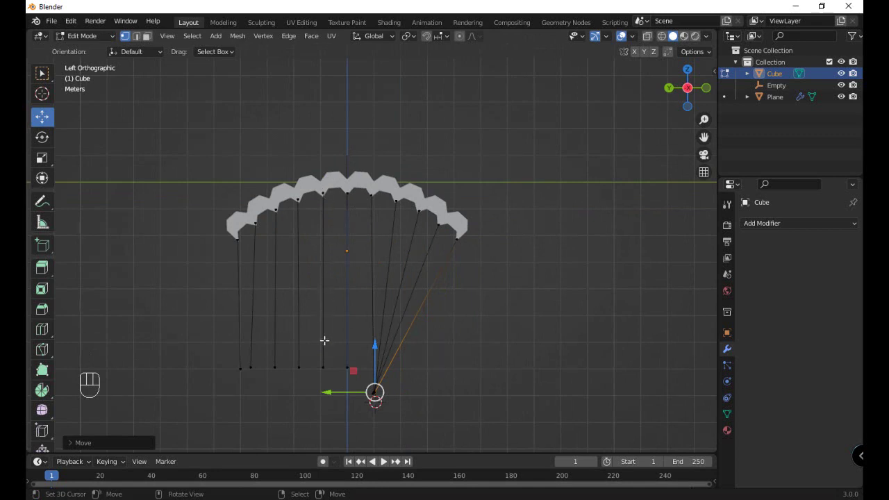
pyautogui.press('a')
pyautogui.press('a')
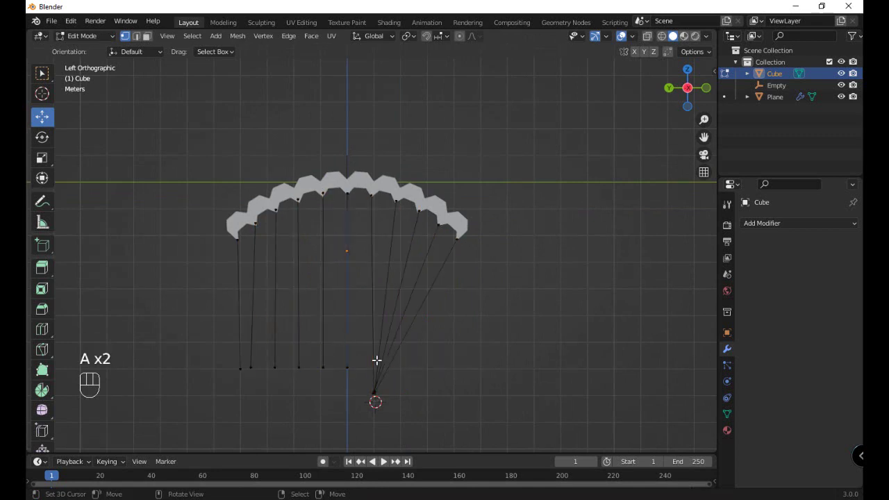
pyautogui.press('c')
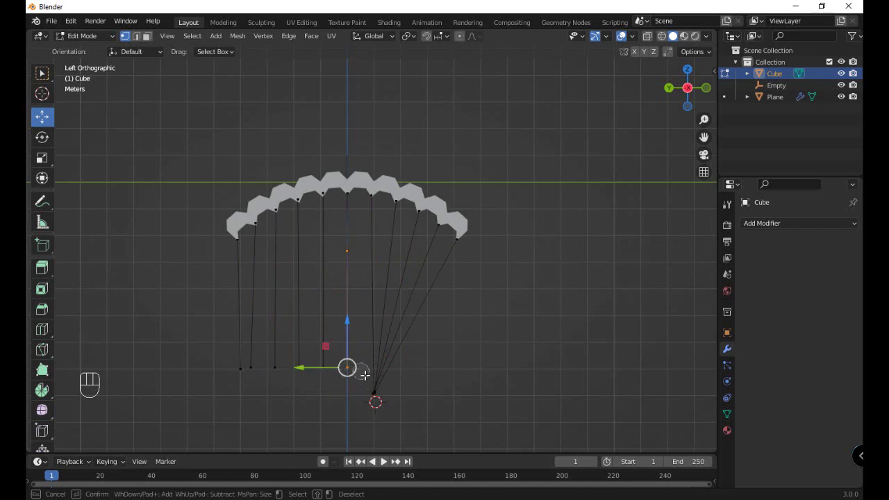
pyautogui.press('KP_3')
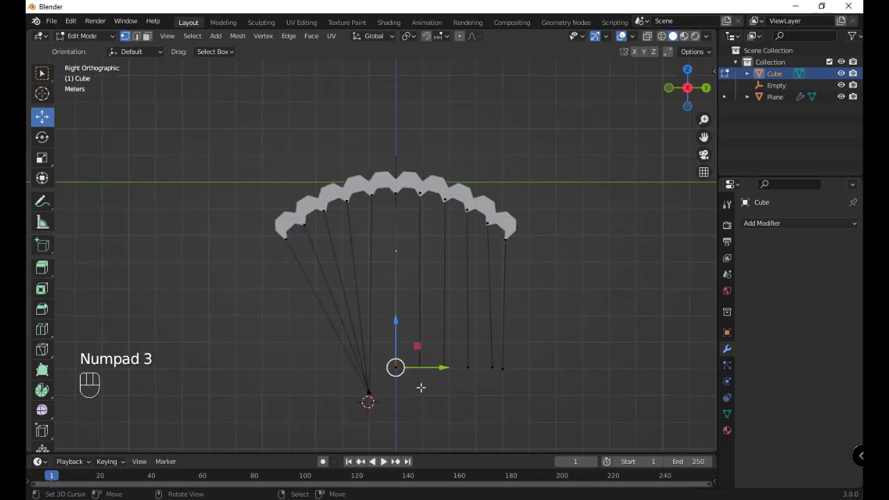
# - Move the first cord end vertices along one axis onto a shared convergence point below the canopy
pyautogui.press('c')
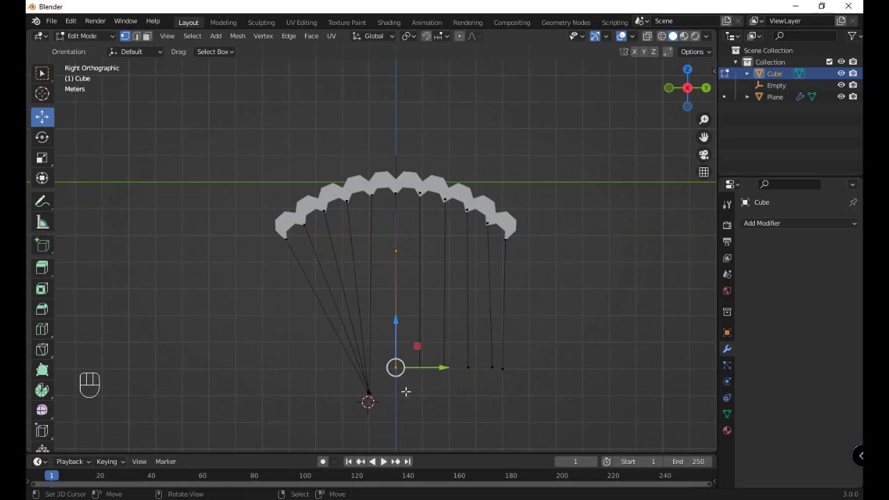
pyautogui.press('g')
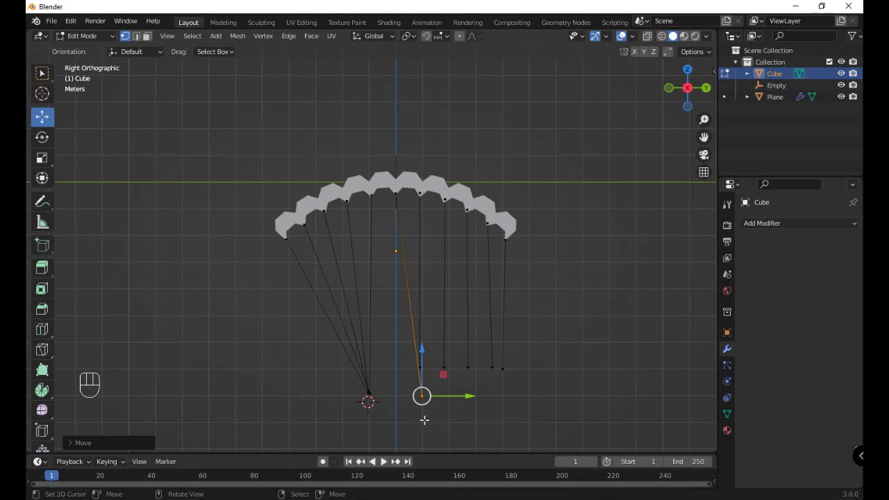
pyautogui.press('a')
pyautogui.press('a')
pyautogui.press('c')
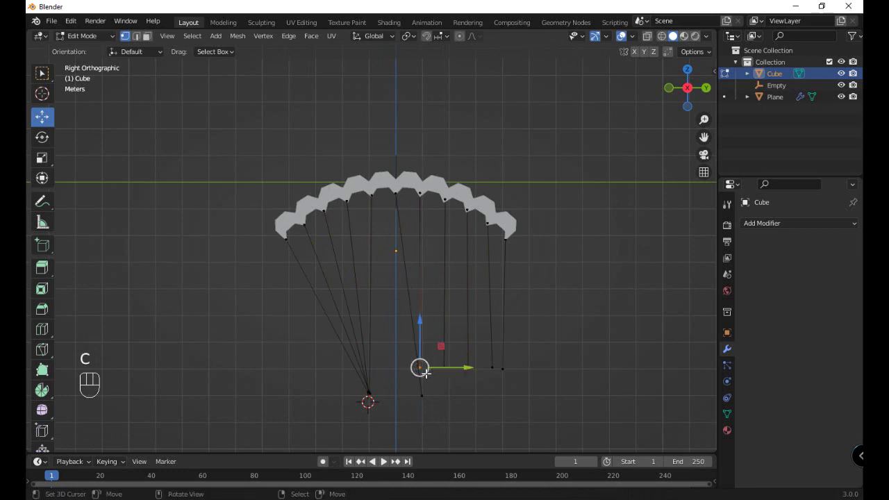
pyautogui.press('KP_3')
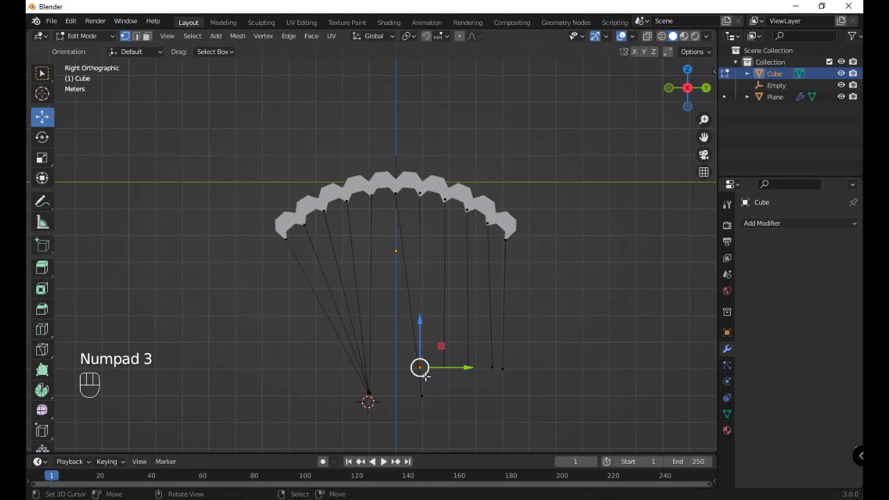
pyautogui.press('ctrl+KP_3')
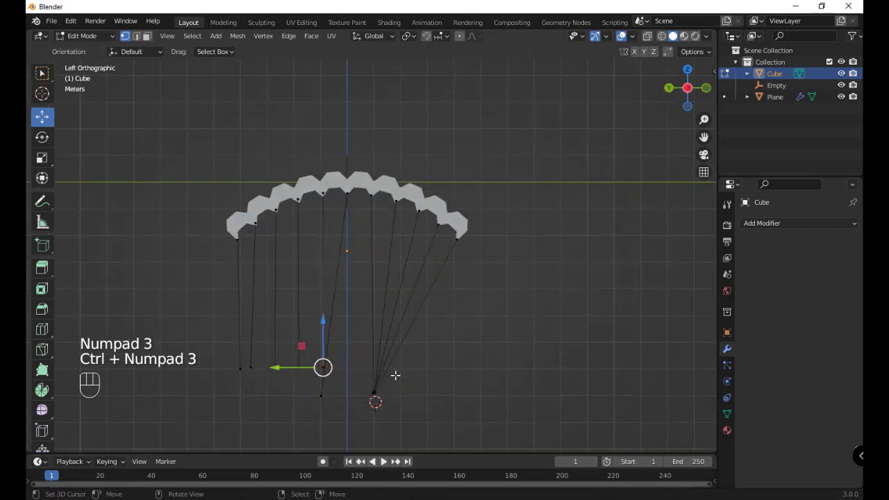
pyautogui.press('c')
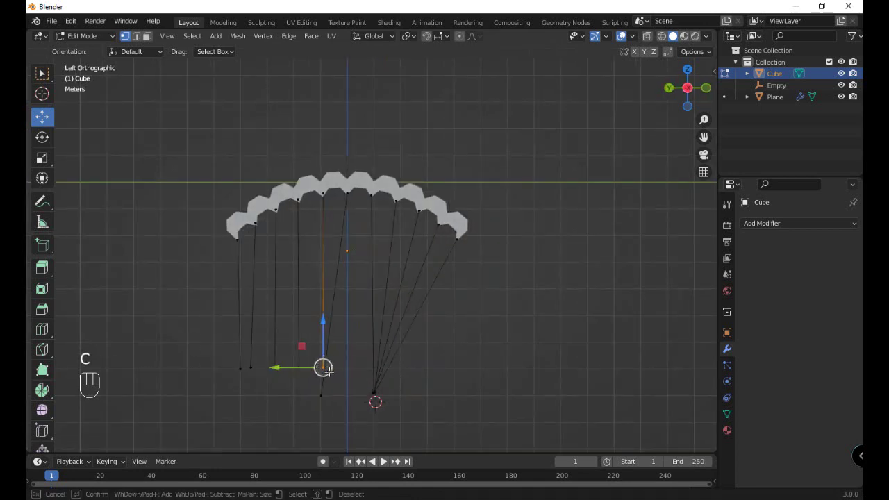
pyautogui.press('g')
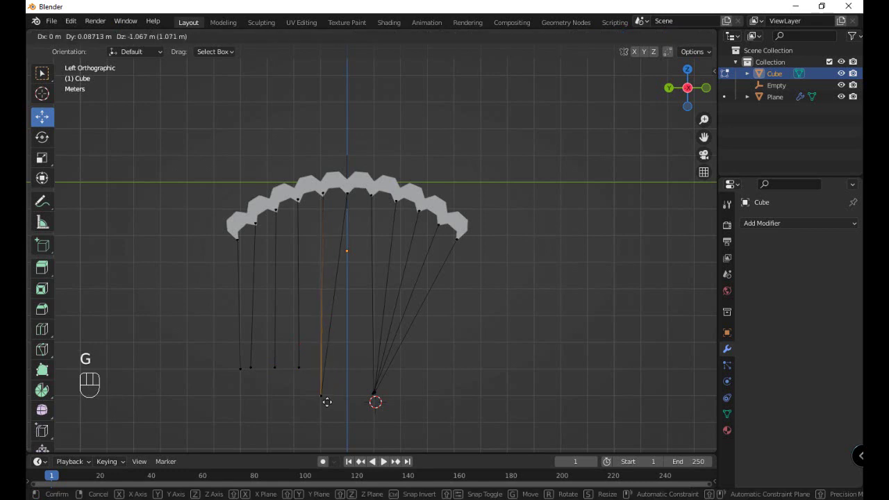
pyautogui.press('a')
pyautogui.press('a')
pyautogui.press('c')
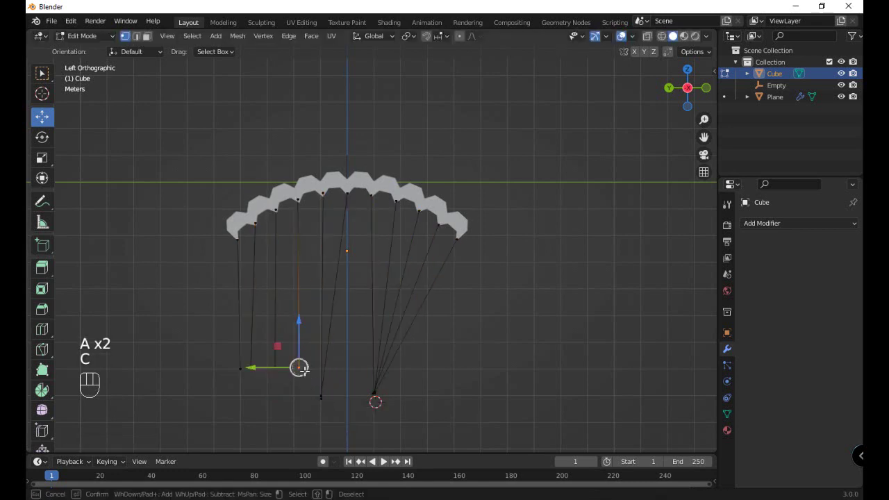
# - Gather the next cord ends into their meeting points, checking from the opposite side view each time
pyautogui.press('KP_3')
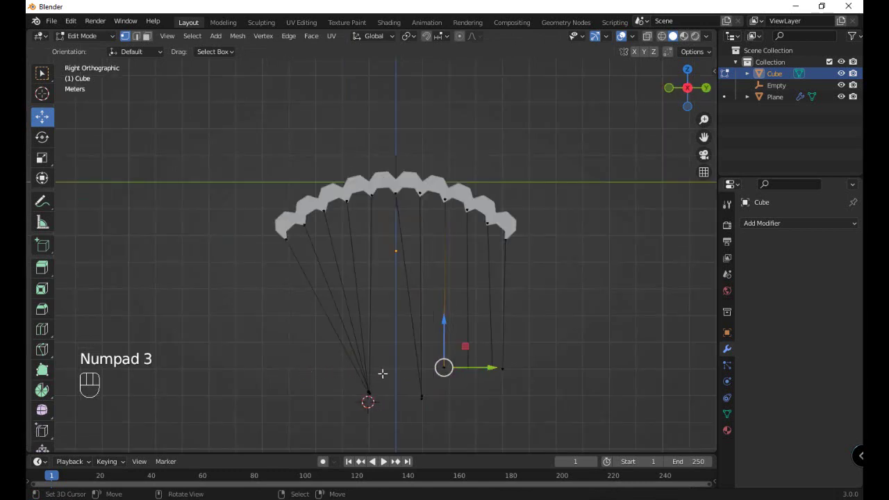
pyautogui.press('c')
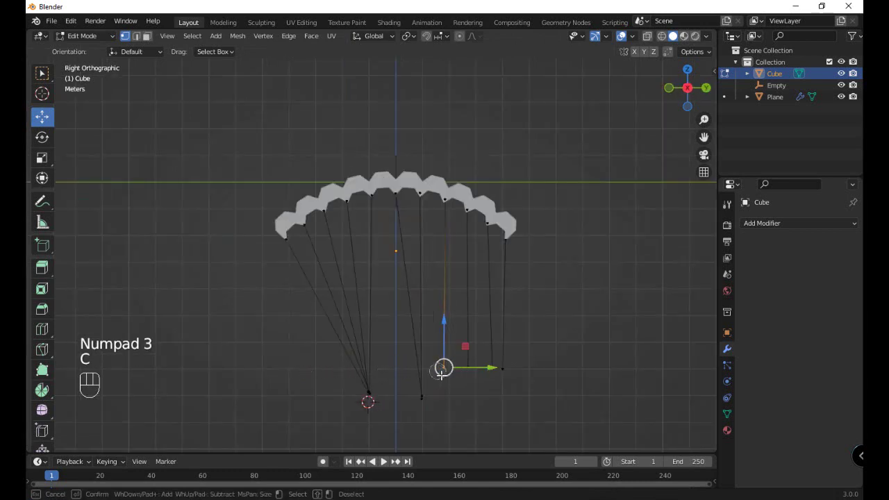
pyautogui.press('g')
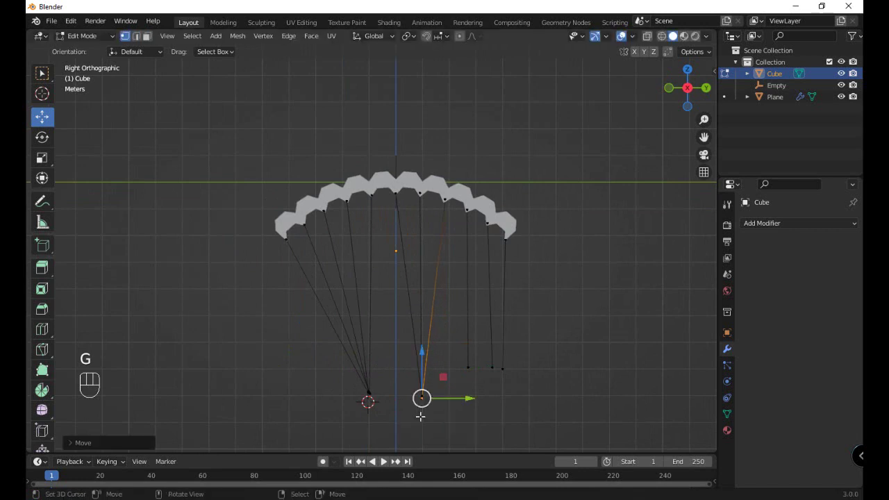
pyautogui.press('a')
pyautogui.press('a')
pyautogui.press('c')
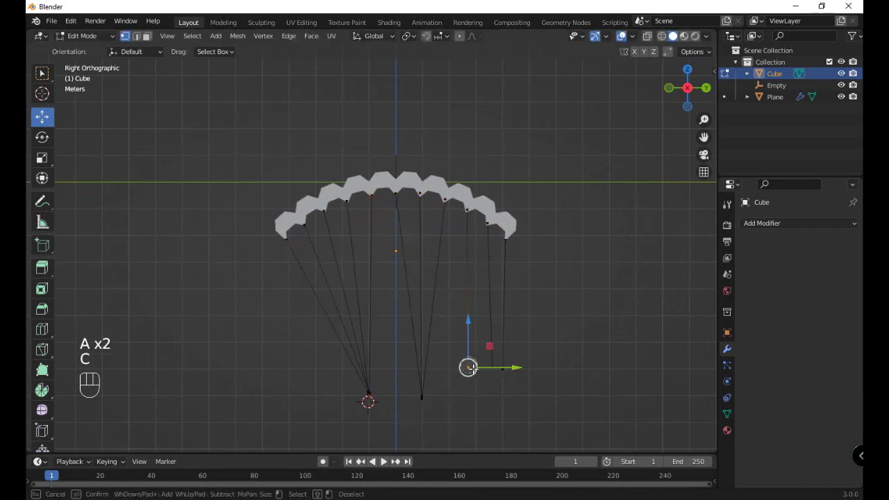
pyautogui.press('KP_3')
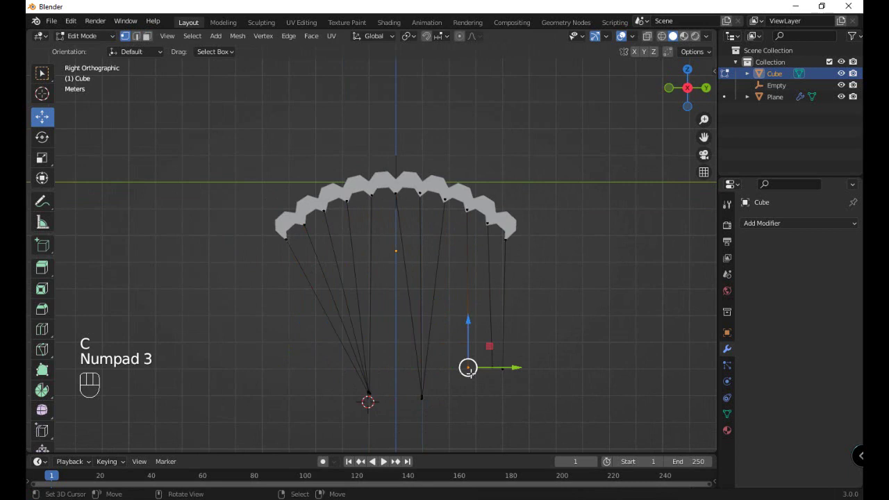
pyautogui.press('ctrl+KP_3')
pyautogui.press('c')
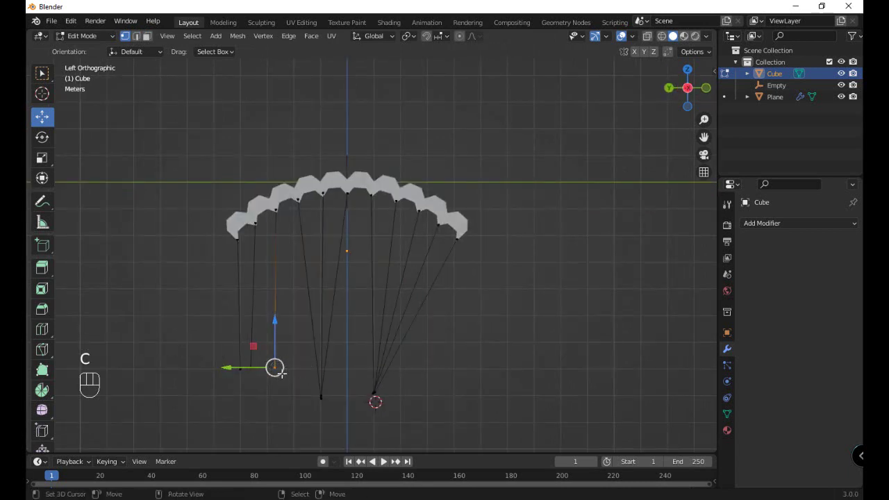
pyautogui.press('g')
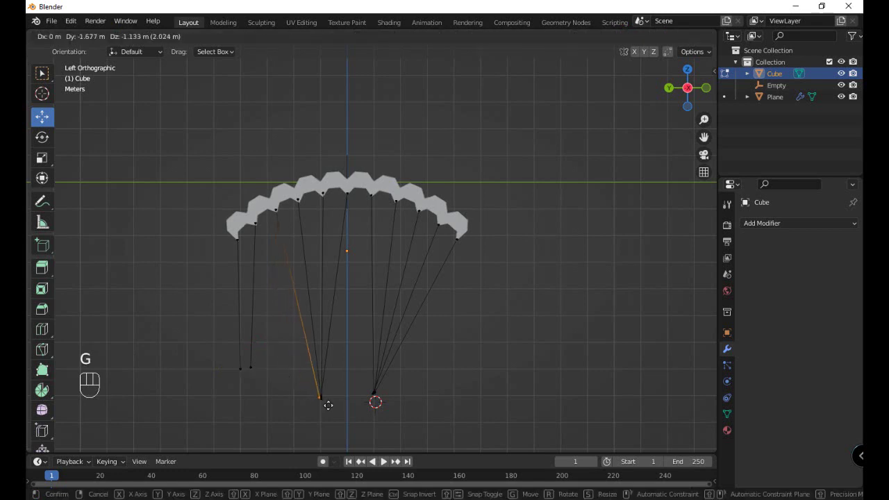
pyautogui.press('a')
pyautogui.press('a')
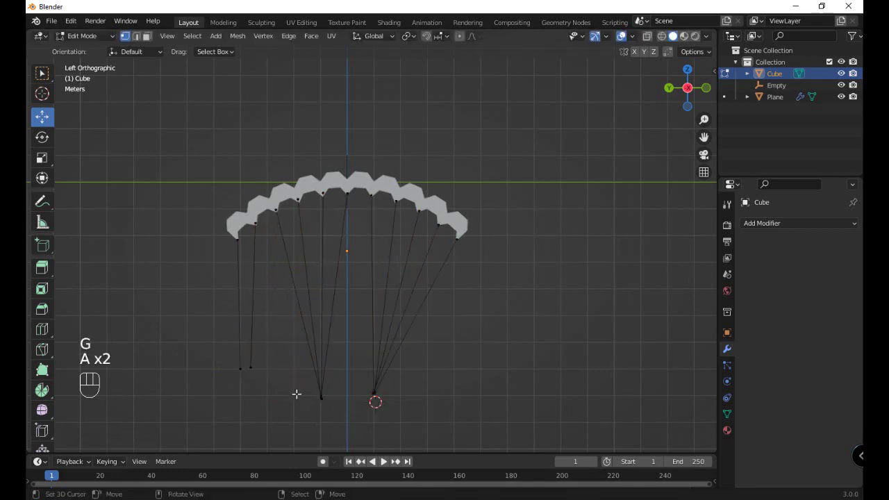
# - Bring the remaining cord ends together so four gathering points form, viewed from above in wireframe
pyautogui.press('c')
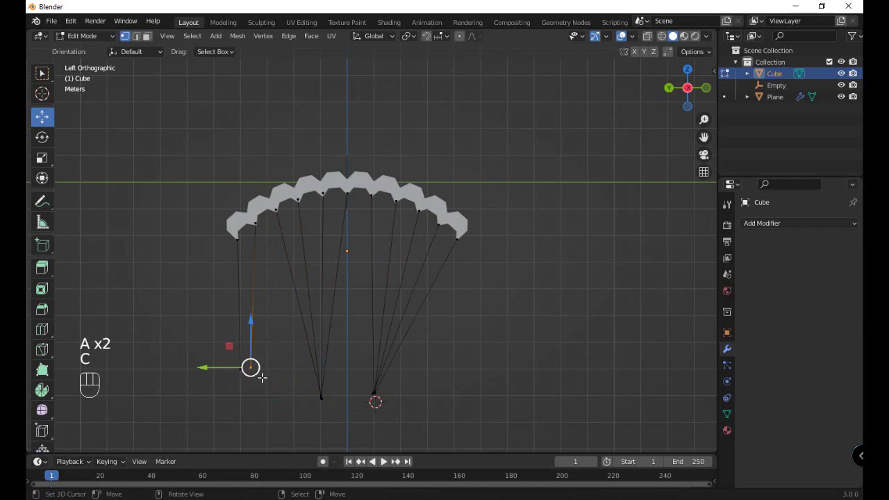
pyautogui.press('KP_3')
pyautogui.press('c')
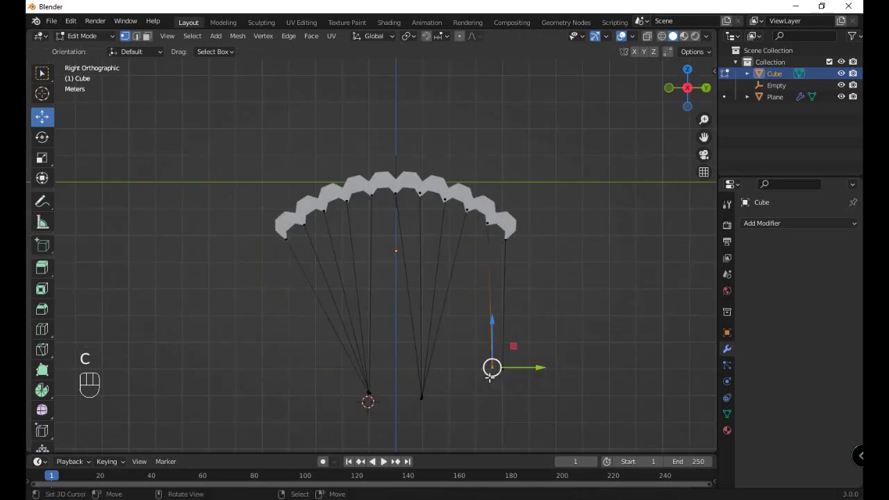
pyautogui.press('g')
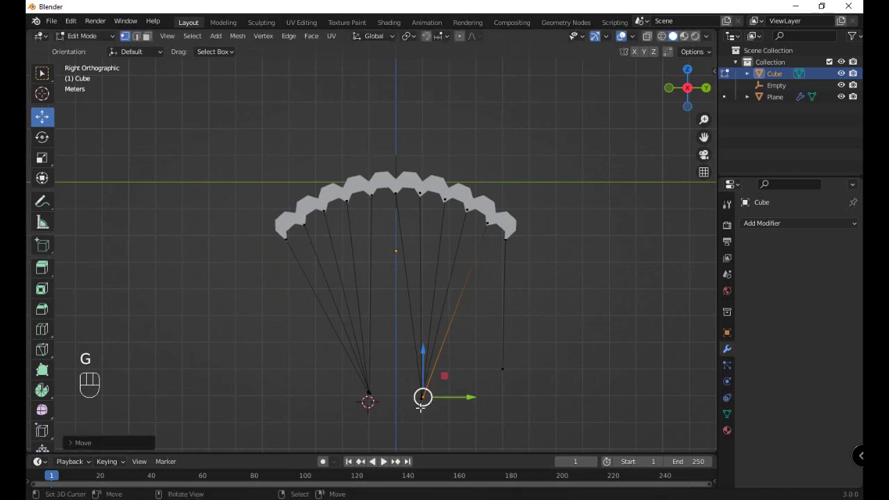
pyautogui.press('a')
pyautogui.press('a')
pyautogui.press('c')
pyautogui.press('KP_3')
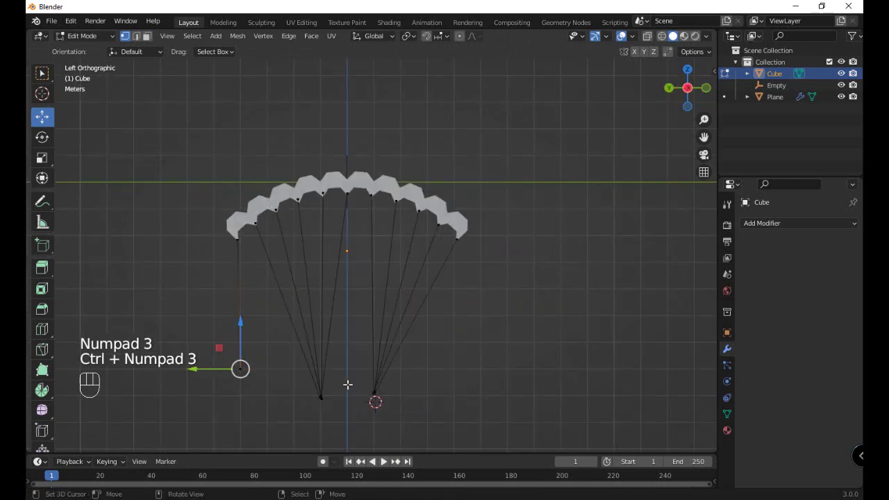
pyautogui.press('c')
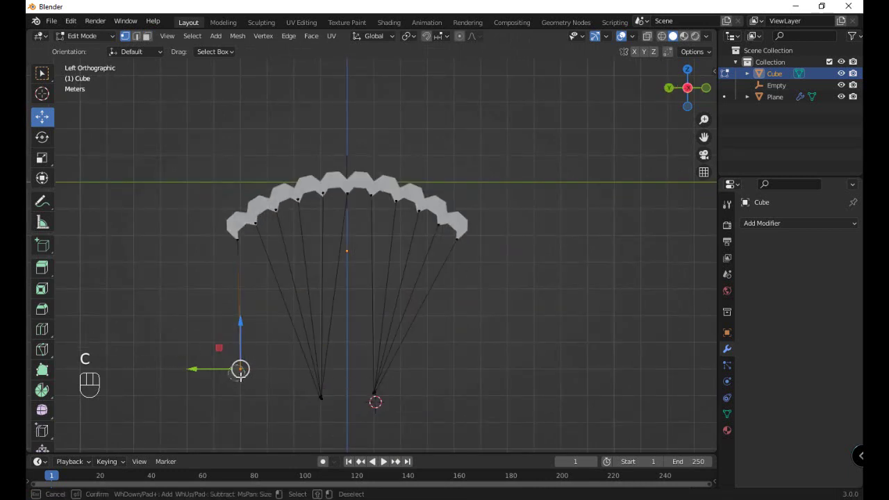
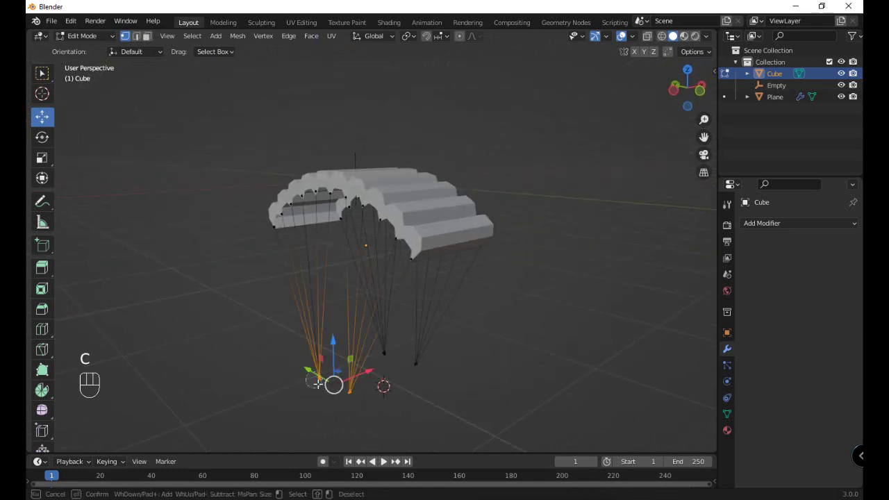
pyautogui.press('KP_7')
pyautogui.press('z')
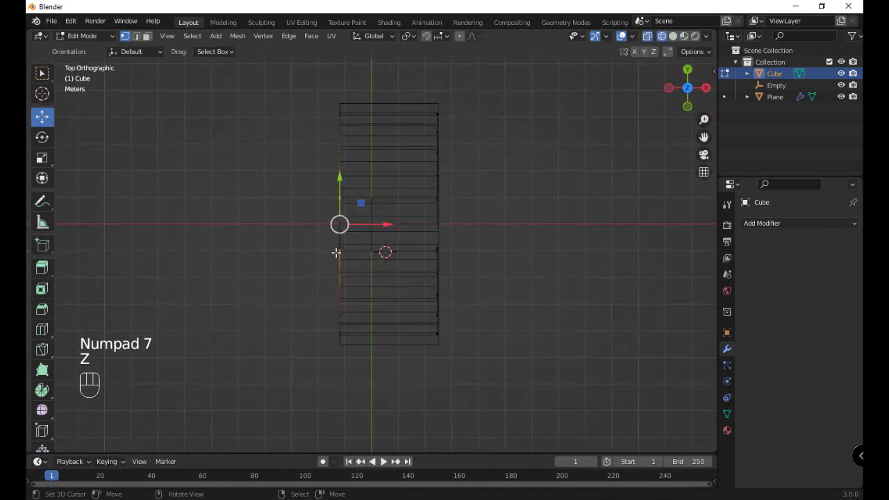
# - Slide the left-side cord ends in to the canopy's centreline in top view
pyautogui.press('g')
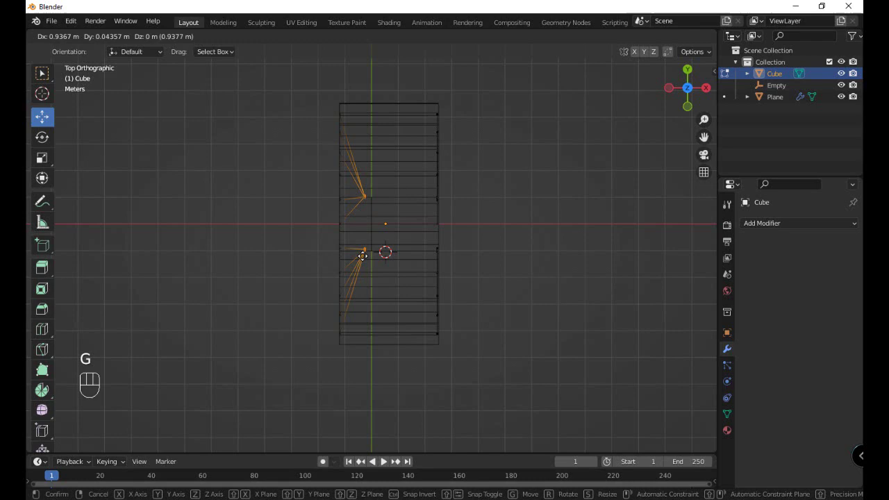
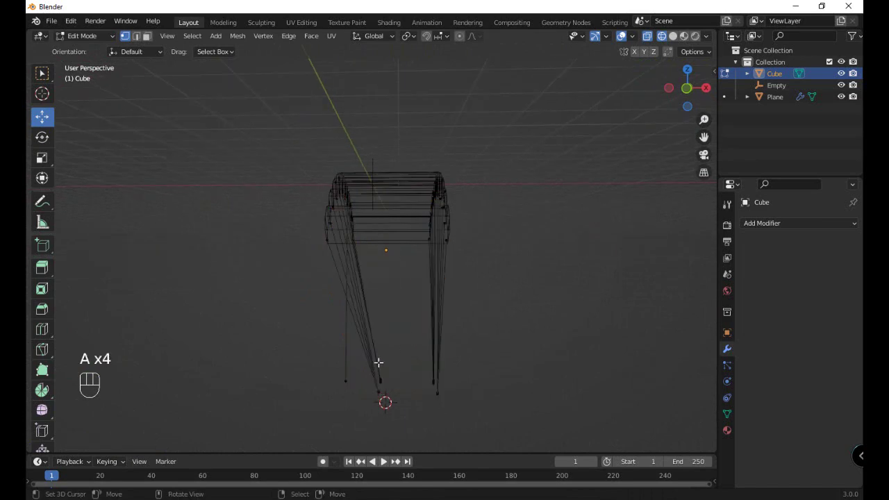
pyautogui.press('c')
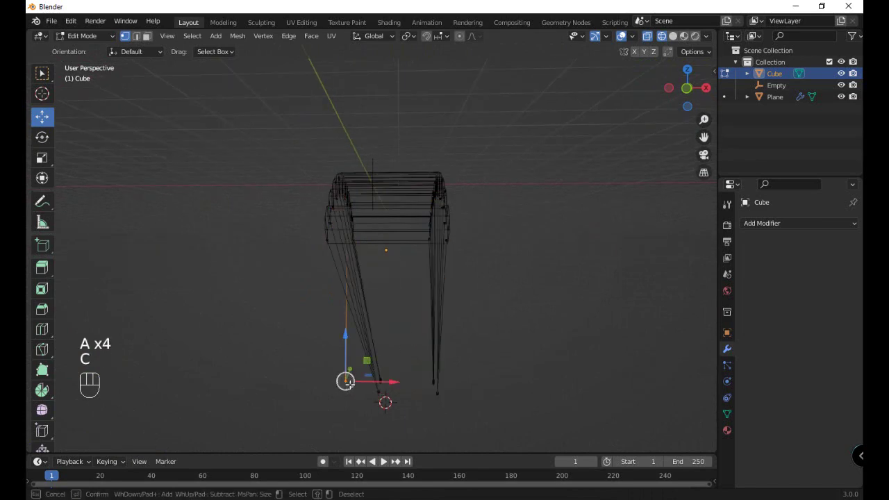
pyautogui.press('g')
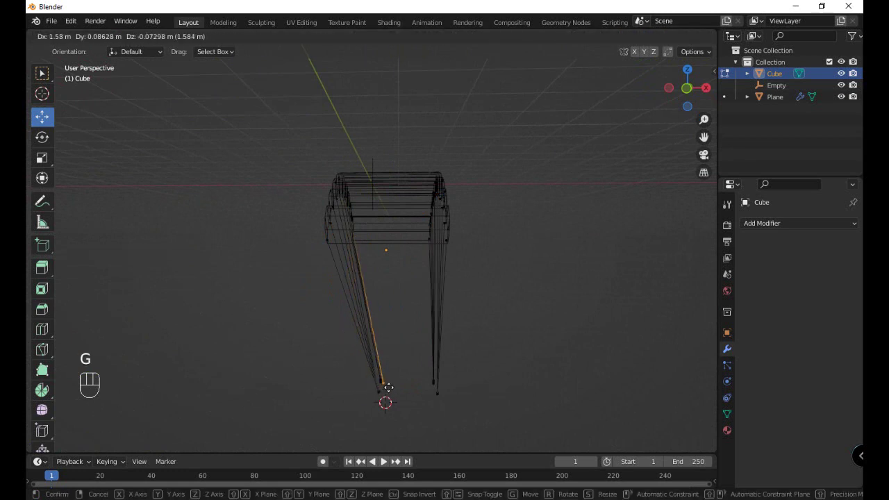
pyautogui.press('a')
pyautogui.press('a')
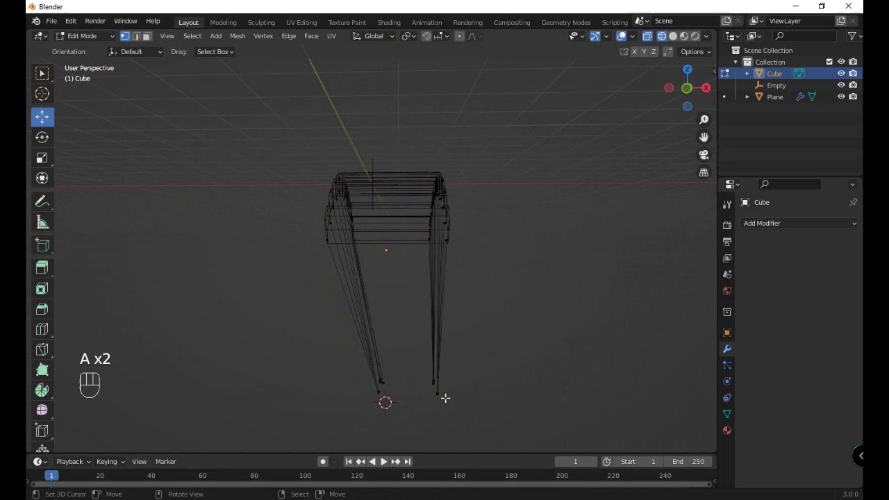
# - Move the right-side cord ends to the centre too, leaving two gathering points, and return to solid shading
pyautogui.press('c')
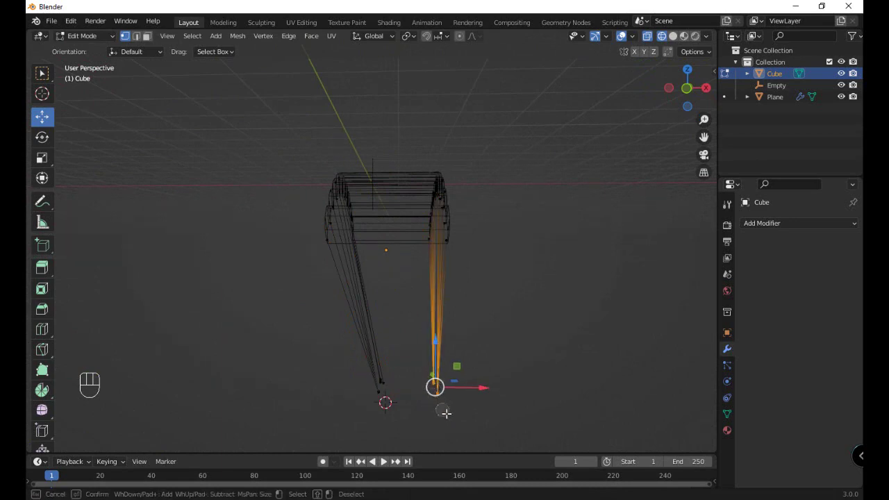
pyautogui.press('KP_7')
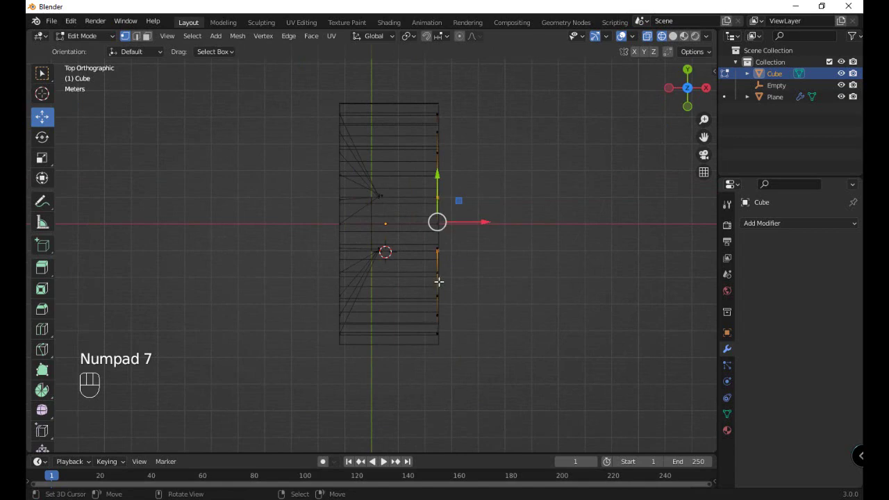
pyautogui.press('g')
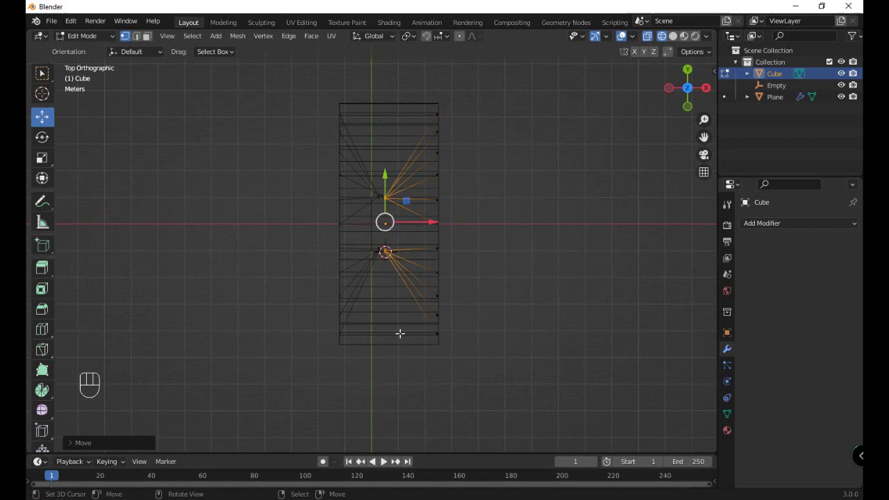
pyautogui.press('z')
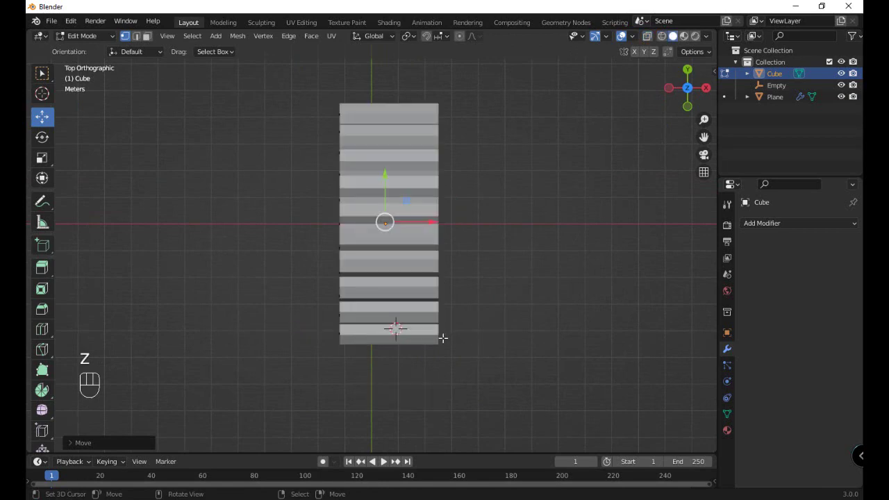
pyautogui.moveTo(365, 363); pyautogui.dragTo(486, 271)
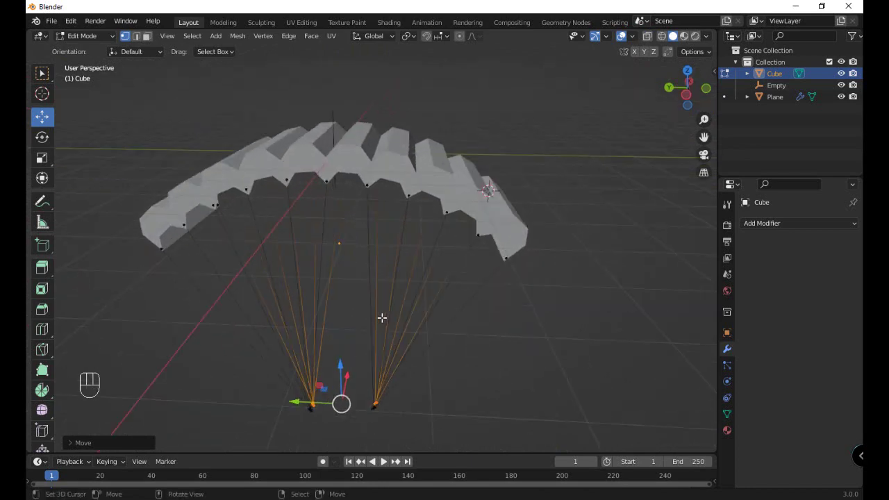
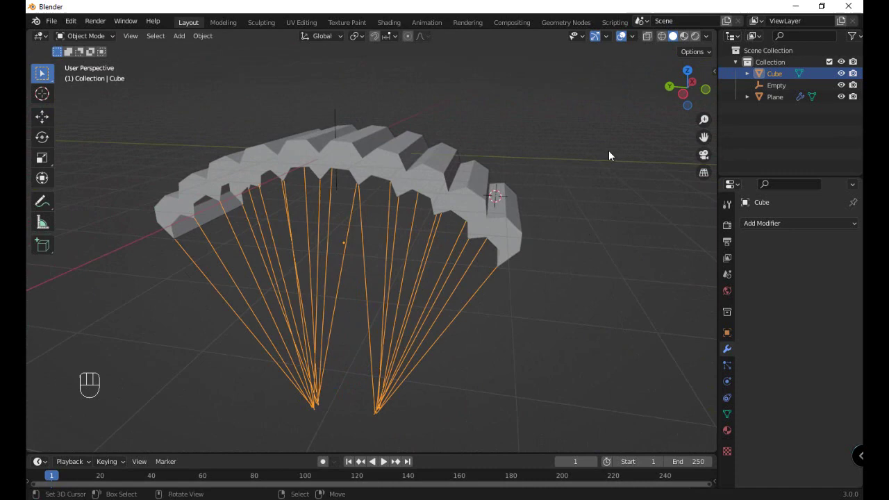
# - Convert the cord lines into a curve object and expand its Geometry settings for the bevel thickness
pyautogui.moveTo(461, 284); pyautogui.dragTo(460, 283)
pyautogui.moveTo(439, 304); pyautogui.dragTo(463, 305)
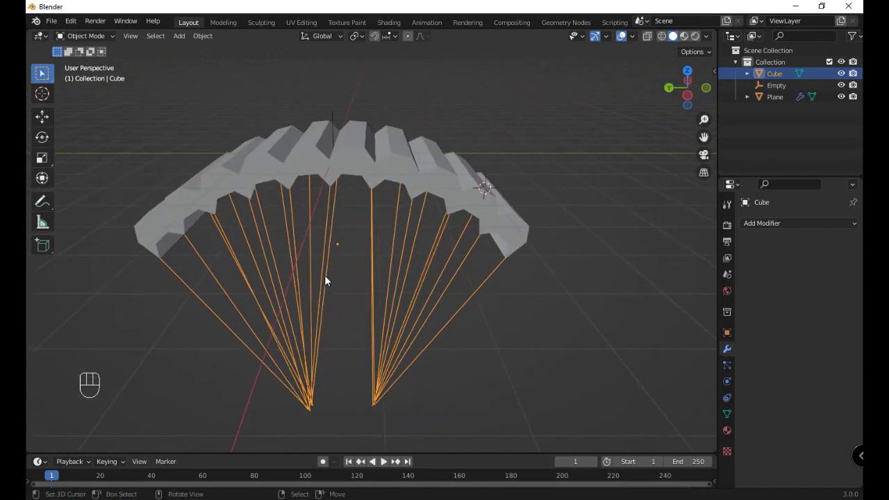
pyautogui.moveTo(213, 41); pyautogui.dragTo(329, 354)
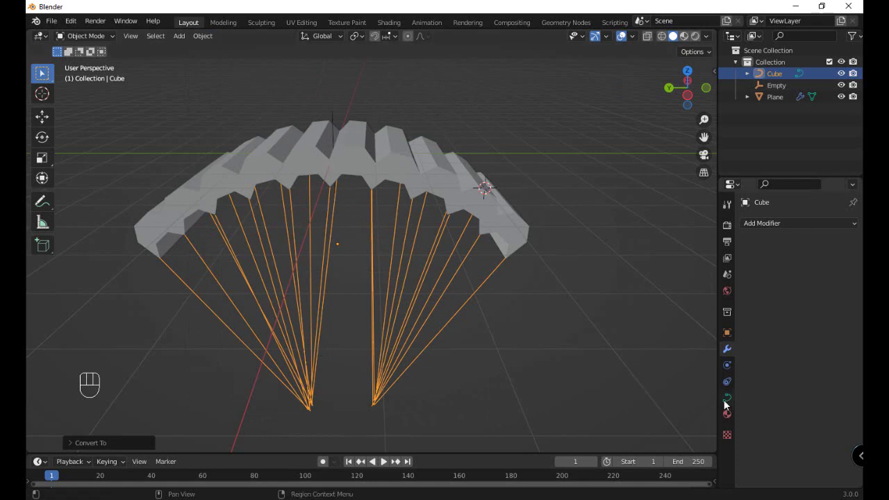
pyautogui.click(734, 402)
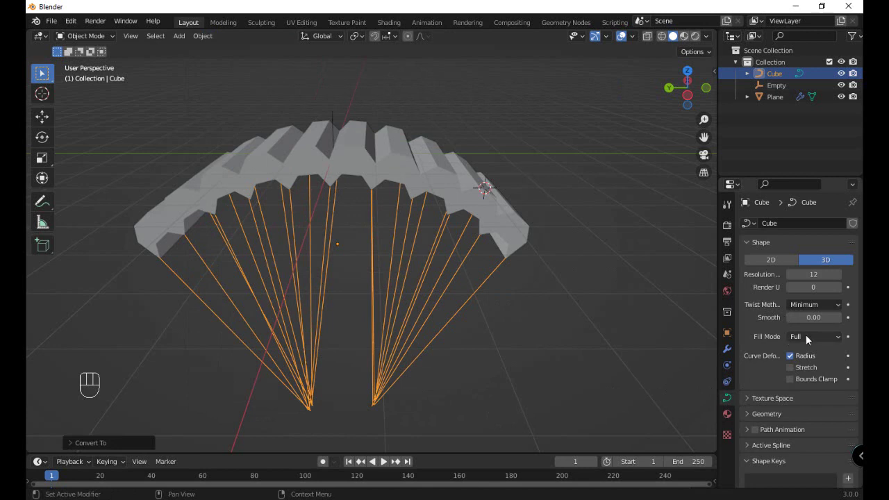
pyautogui.moveTo(810, 338); pyautogui.dragTo(812, 340)
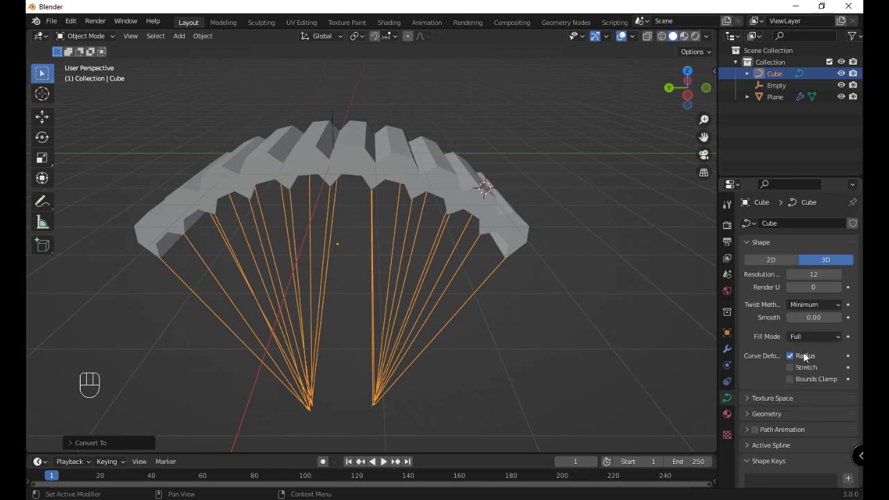
pyautogui.click(775, 416)
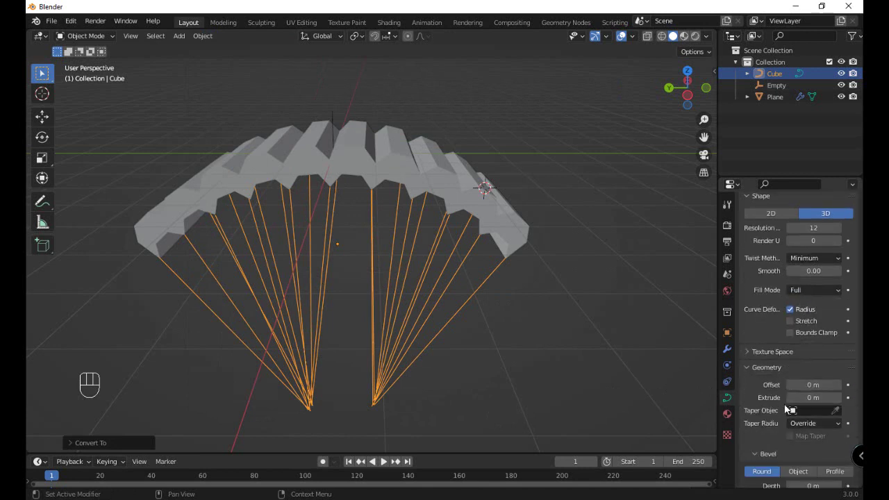
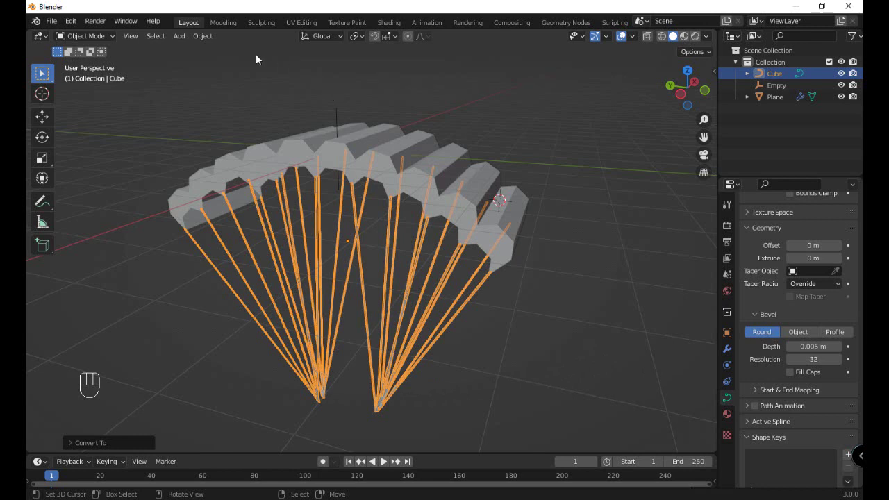
# - Convert the thickened cord curves back to a mesh and select the corrugated canopy
pyautogui.moveTo(212, 39); pyautogui.dragTo(329, 367)
pyautogui.press('a')
pyautogui.press('a')
pyautogui.moveTo(386, 339); pyautogui.dragTo(377, 347)
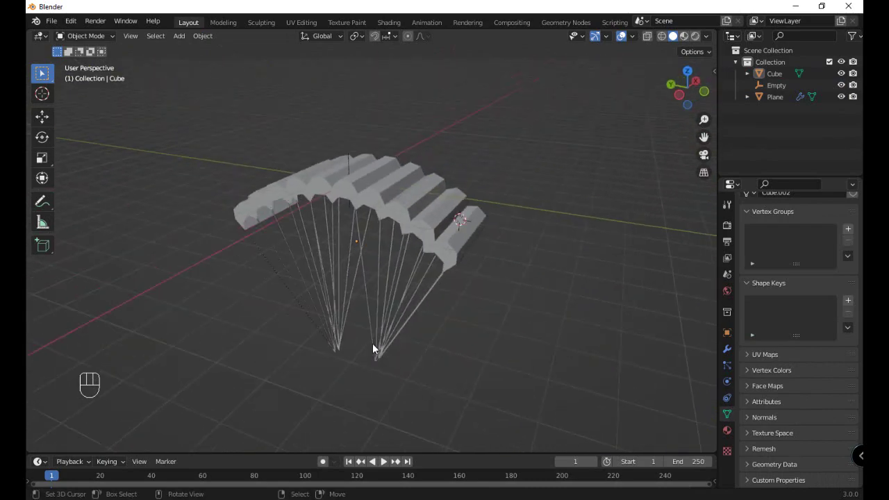
pyautogui.moveTo(369, 346); pyautogui.dragTo(436, 351)
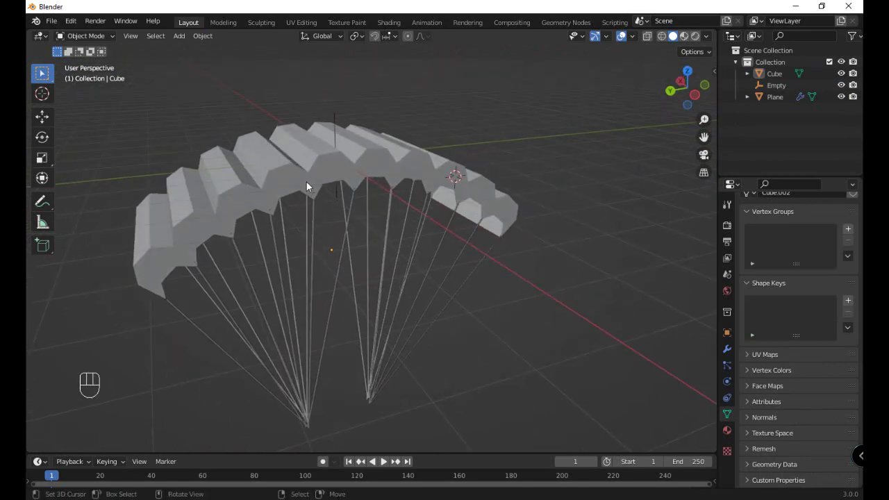
pyautogui.click(311, 184)
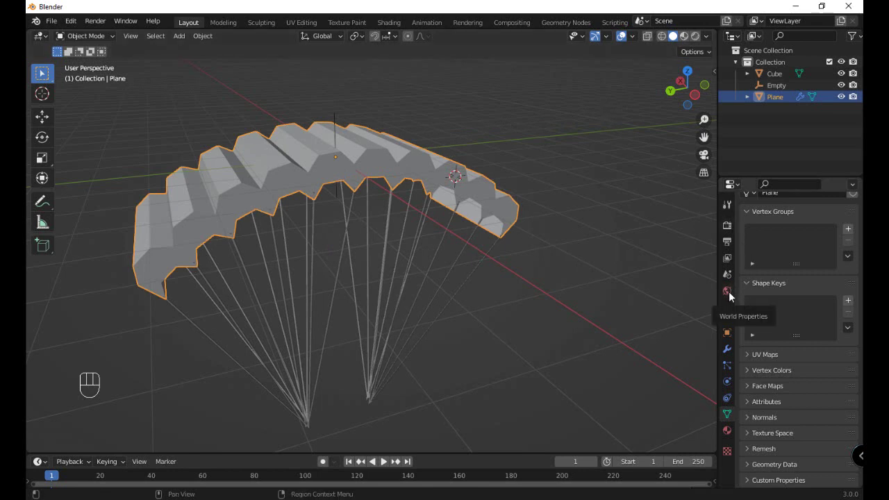
# - Enable viewport denoising in the Cycles render Sampling settings
pyautogui.click(728, 227)
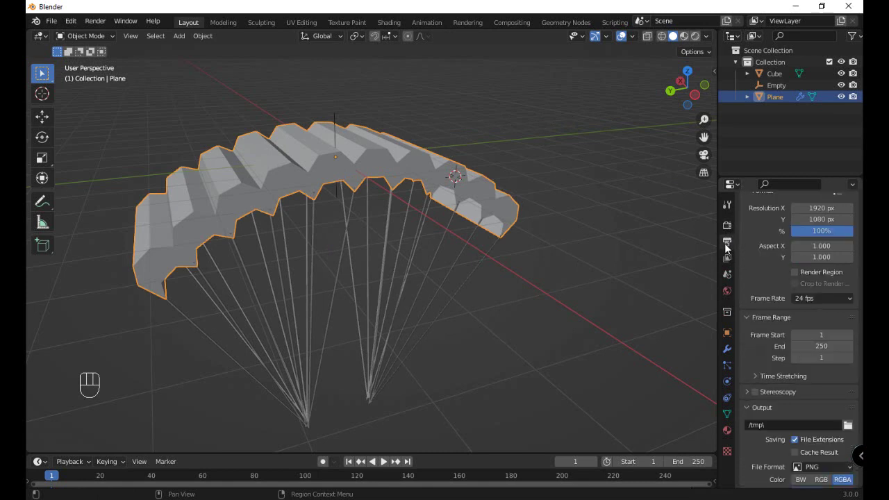
pyautogui.moveTo(733, 215); pyautogui.dragTo(813, 264)
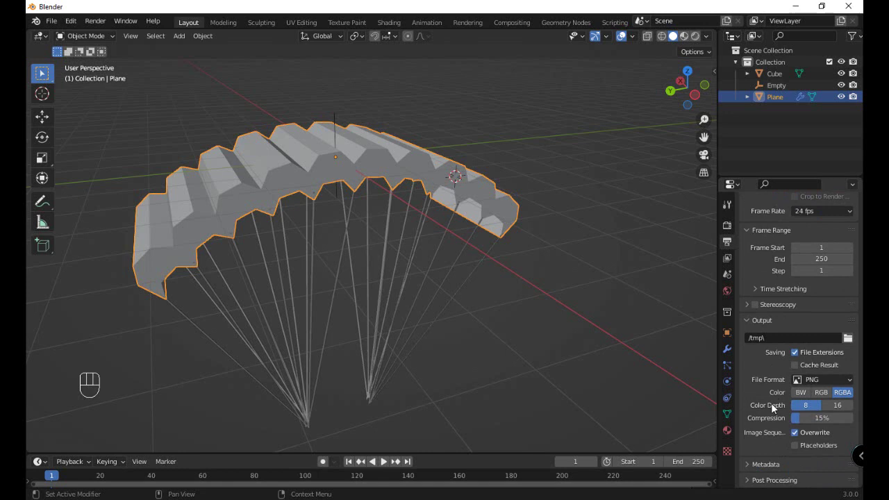
pyautogui.click(759, 487)
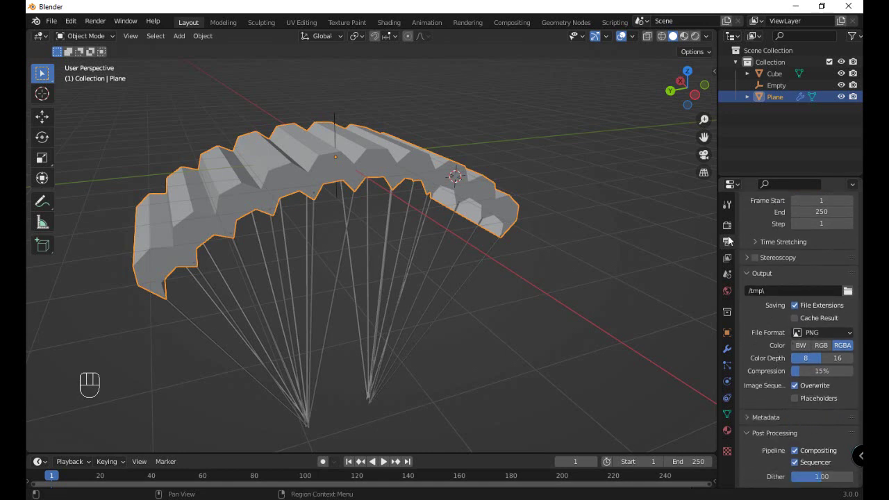
pyautogui.click(732, 232)
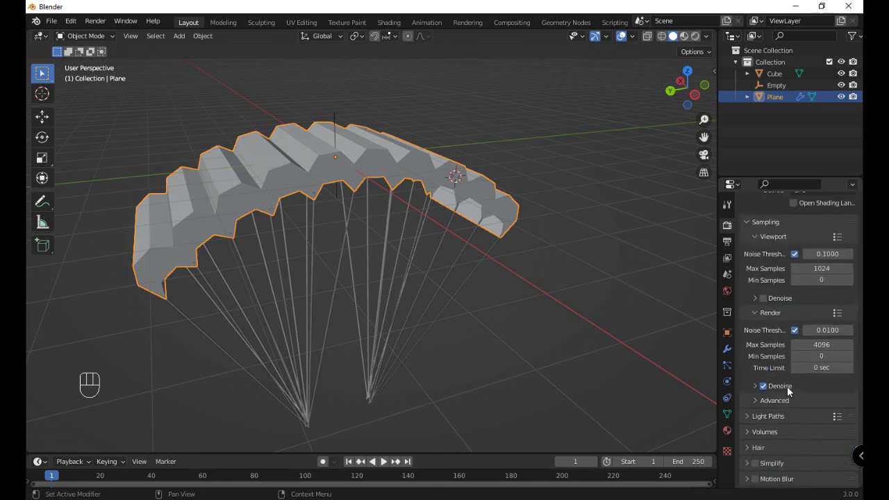
pyautogui.click(763, 325)
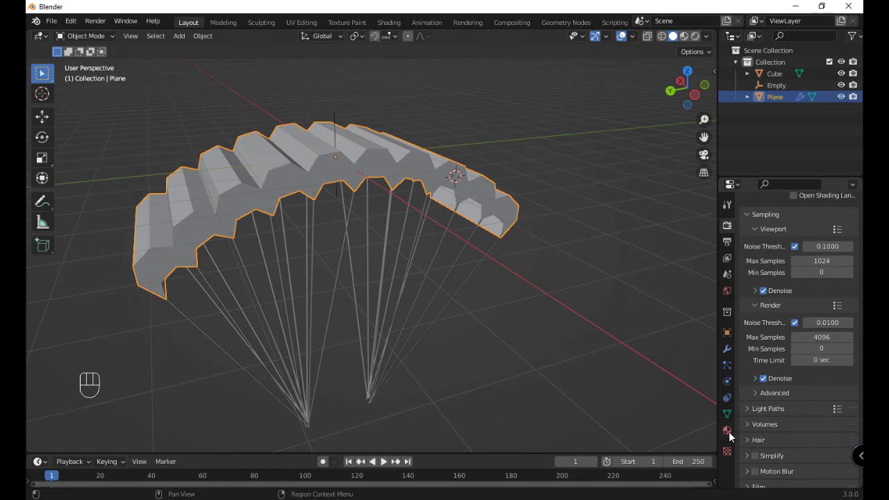
# - Enlarge the bottom editor area to make room for the material shader nodes
pyautogui.moveTo(729, 436); pyautogui.dragTo(794, 276)
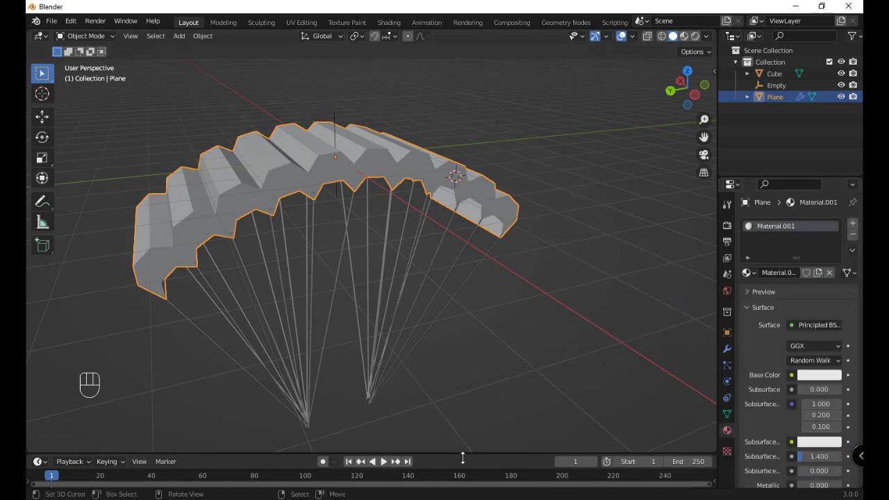
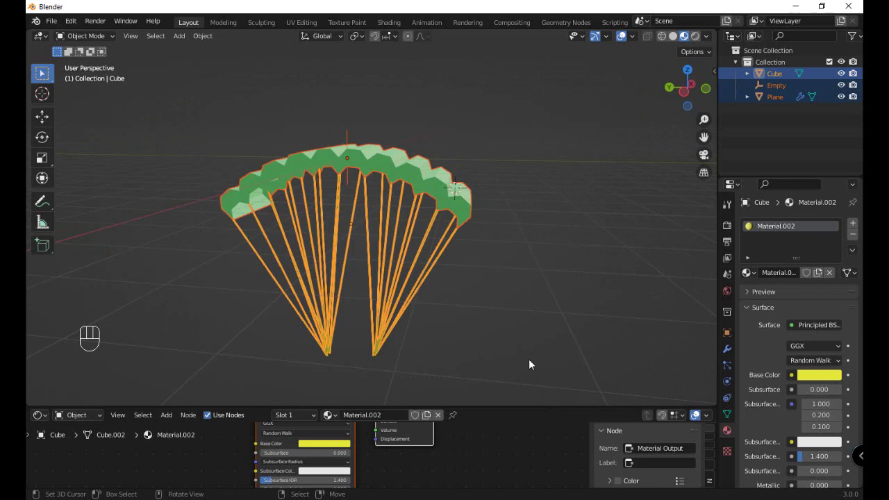
pyautogui.press('a')
pyautogui.press('a')
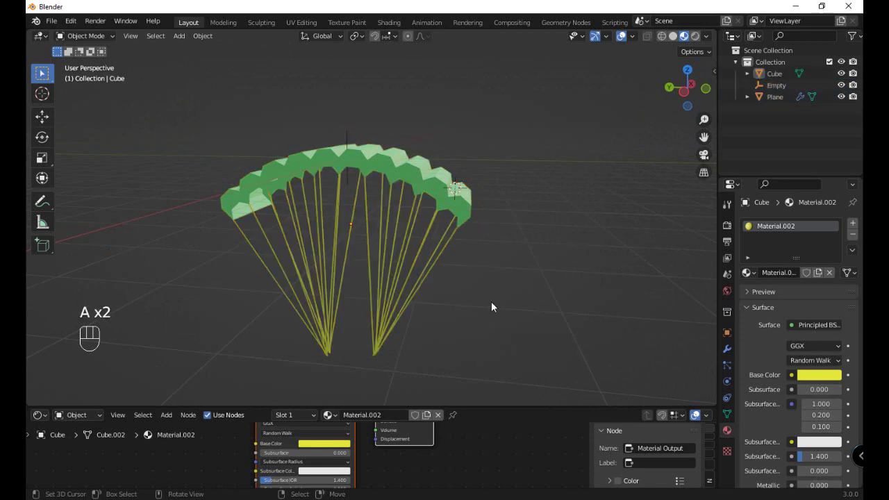
pyautogui.press('z')
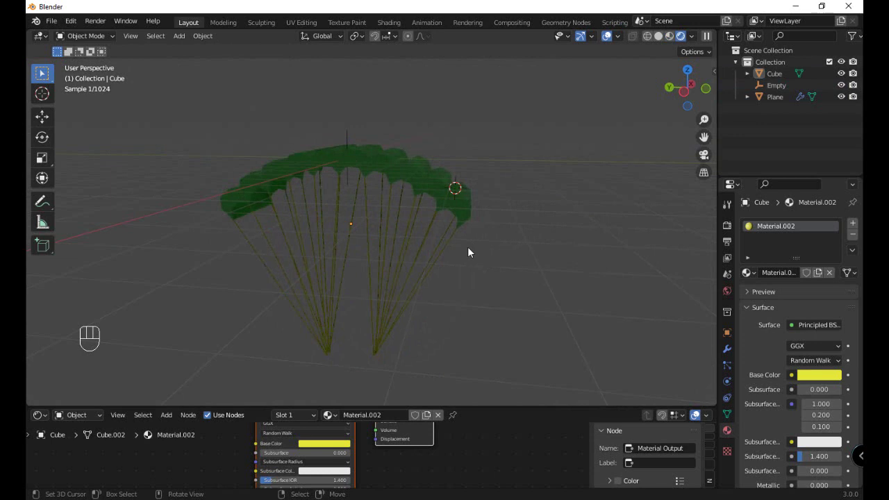
pyautogui.press('b')
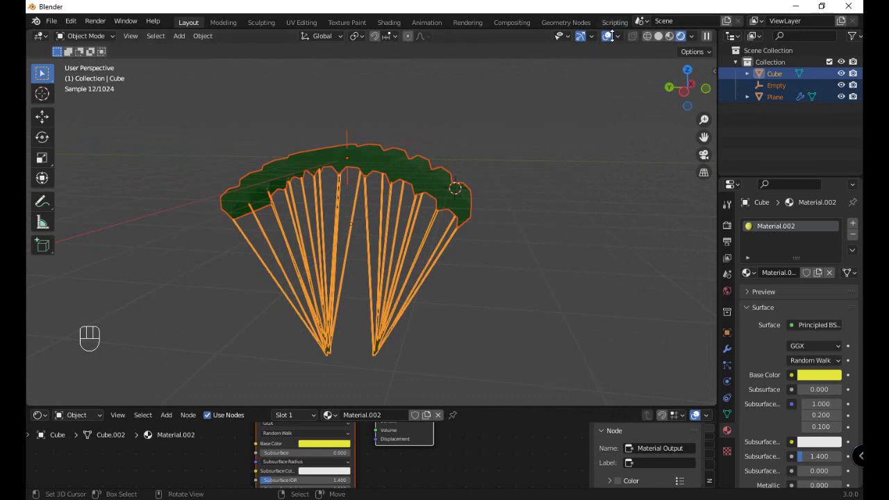
pyautogui.moveTo(609, 38); pyautogui.dragTo(533, 156)
pyautogui.moveTo(533, 156); pyautogui.dragTo(473, 180)
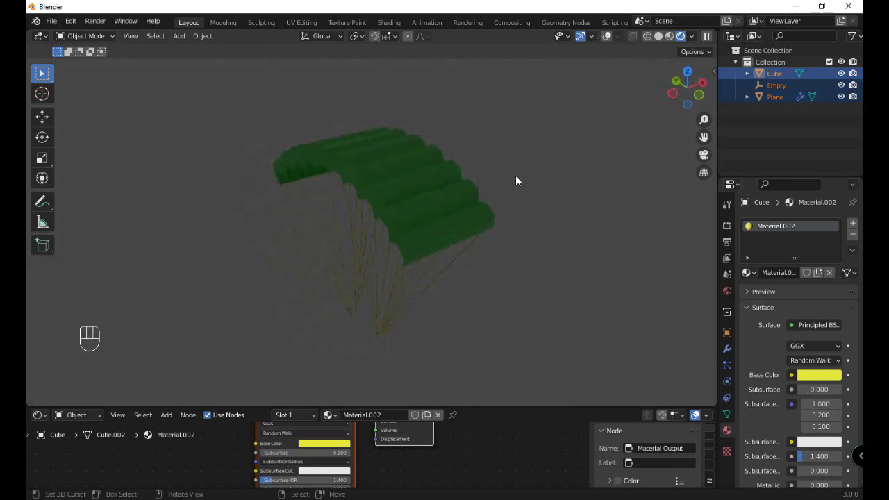
pyautogui.press('z')
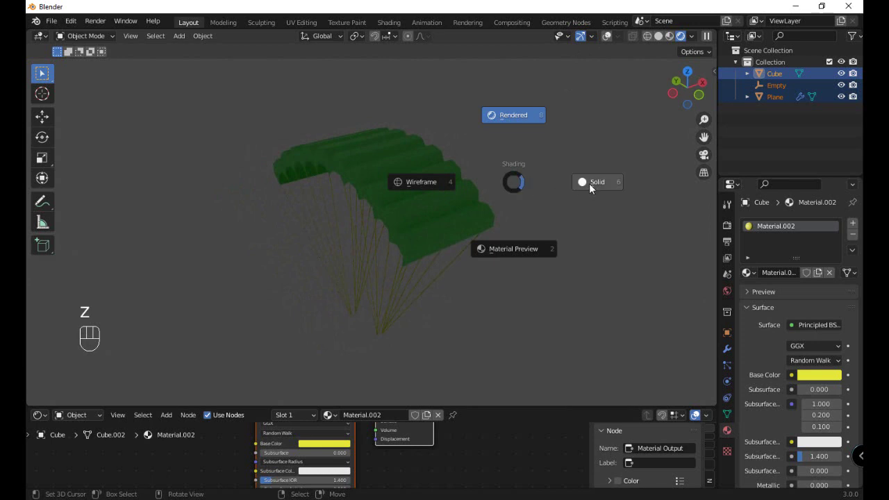
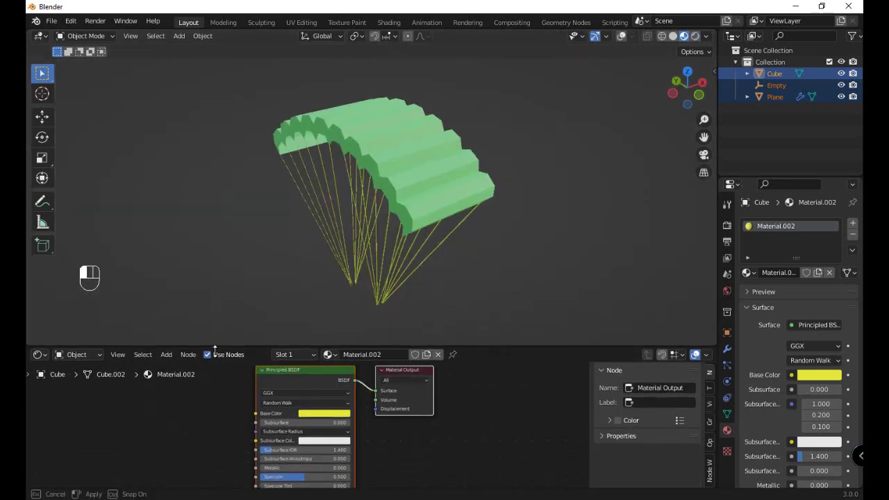
# - Add an HDRI Environment Texture to the World background and preview the parachute in rendered mode
pyautogui.moveTo(95, 359); pyautogui.dragTo(86, 383)
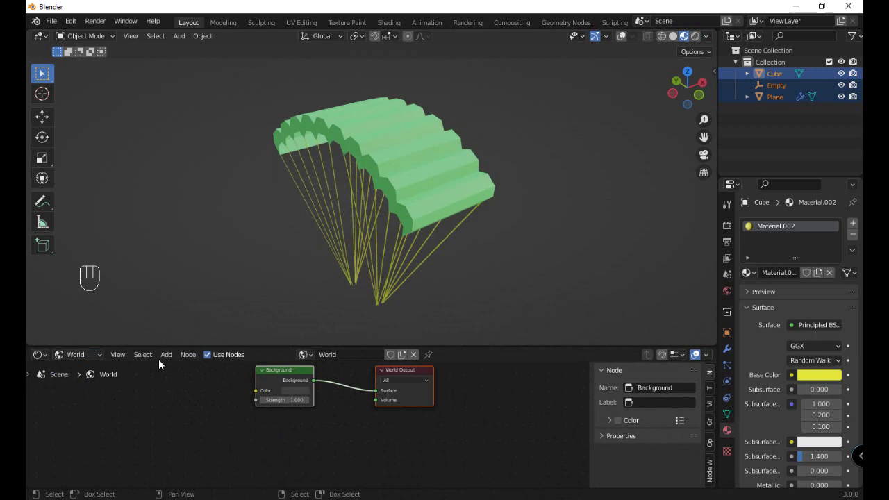
pyautogui.moveTo(168, 357); pyautogui.dragTo(109, 383)
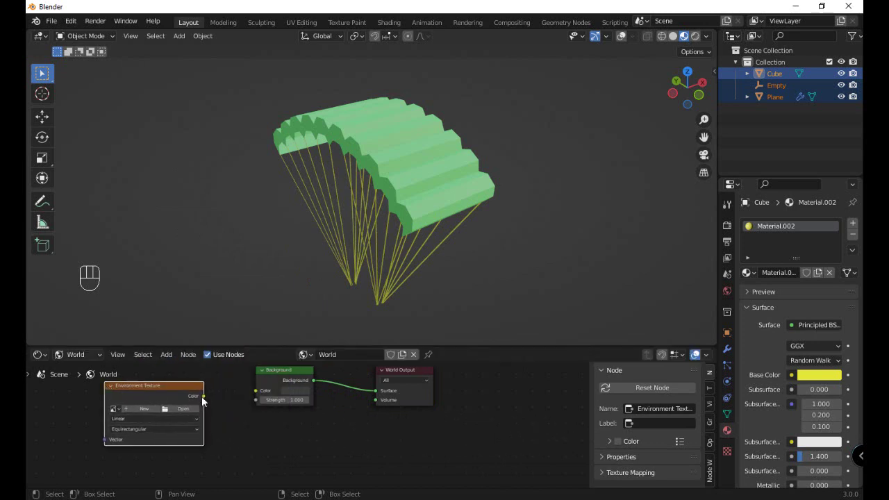
pyautogui.moveTo(219, 399); pyautogui.dragTo(262, 393)
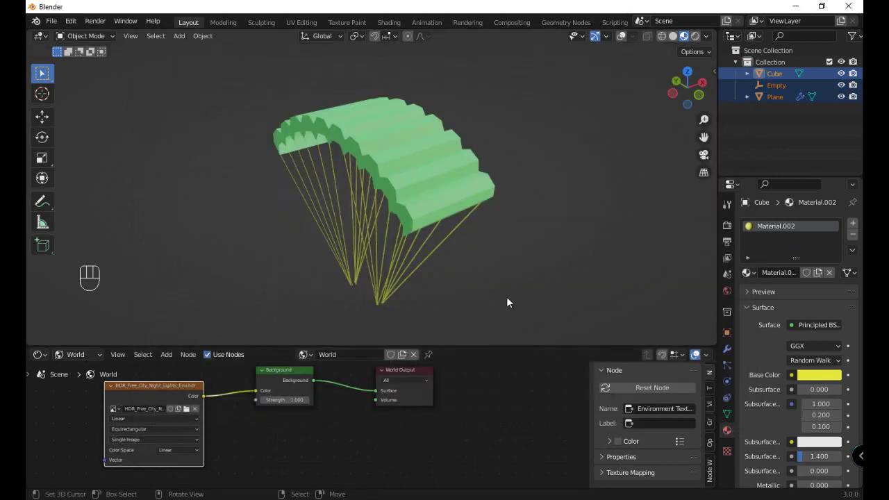
pyautogui.press('z')
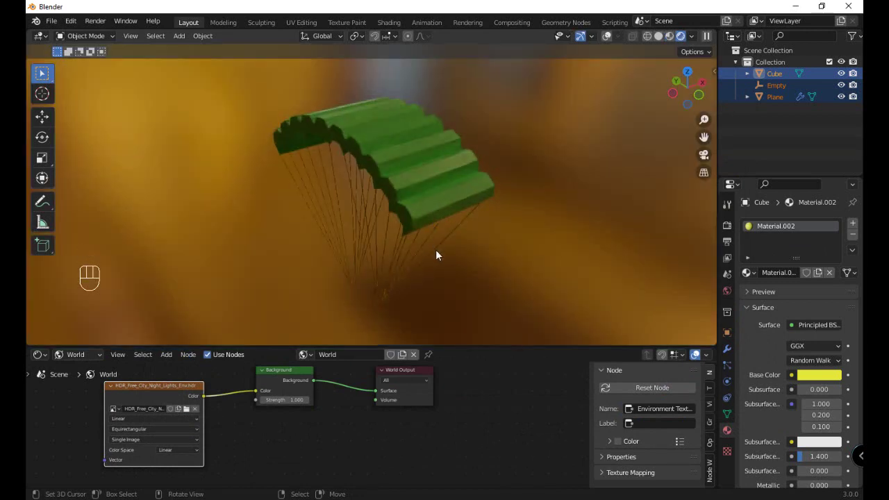
pyautogui.moveTo(437, 261); pyautogui.dragTo(462, 259)
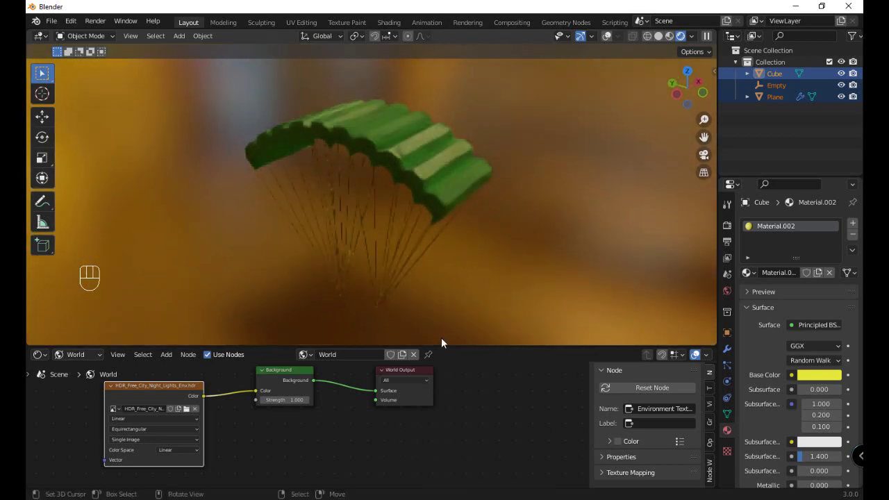